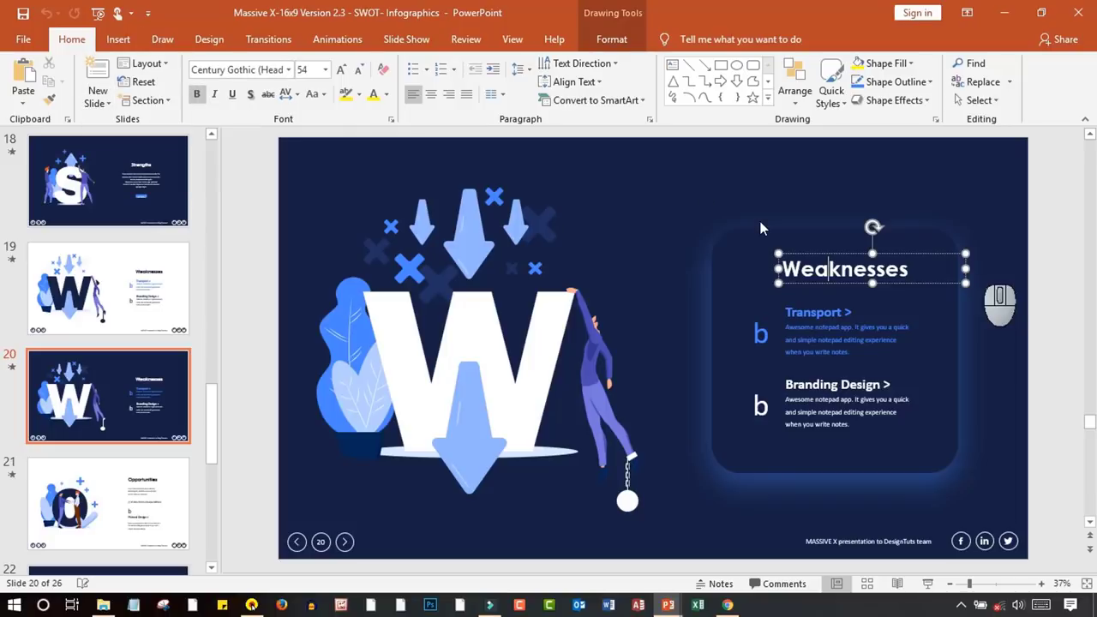
Select the Weaknesses heading and panel text, then undo the stray change
{"action": "left_click", "coordinate": [673, 229]}
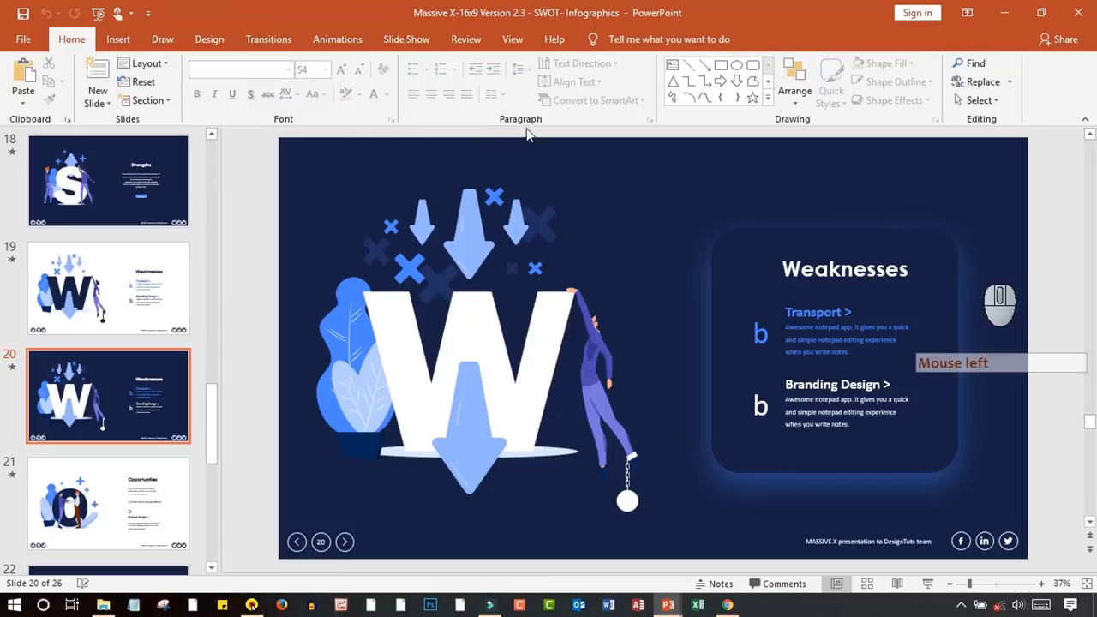
{"action": "left_click", "coordinate": [613, 208]}
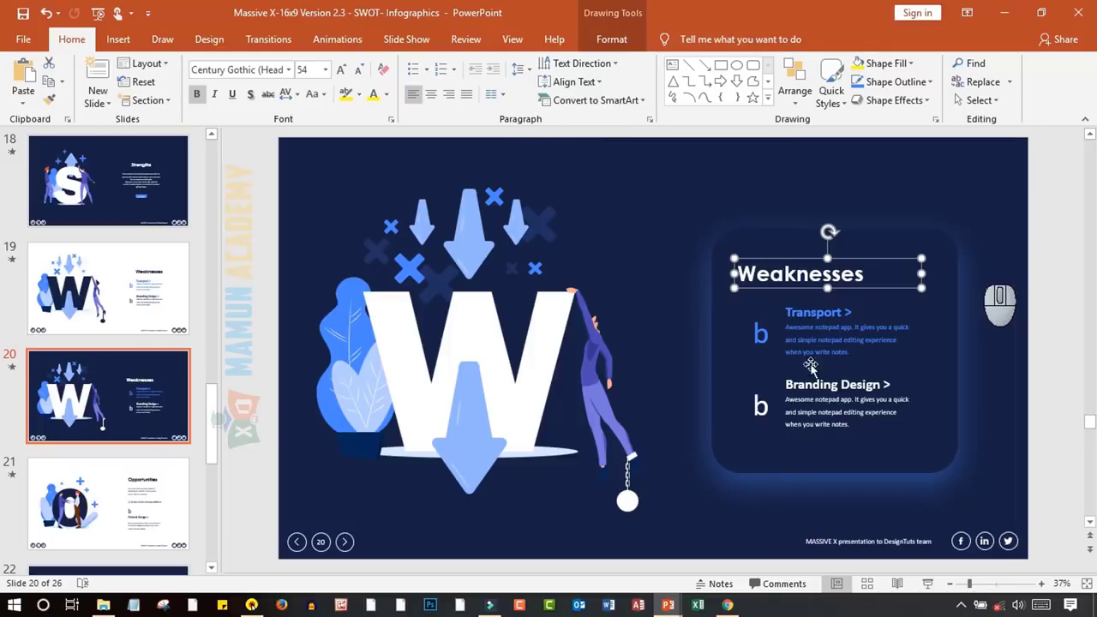
{"action": "left_click", "coordinate": [104, 307]}
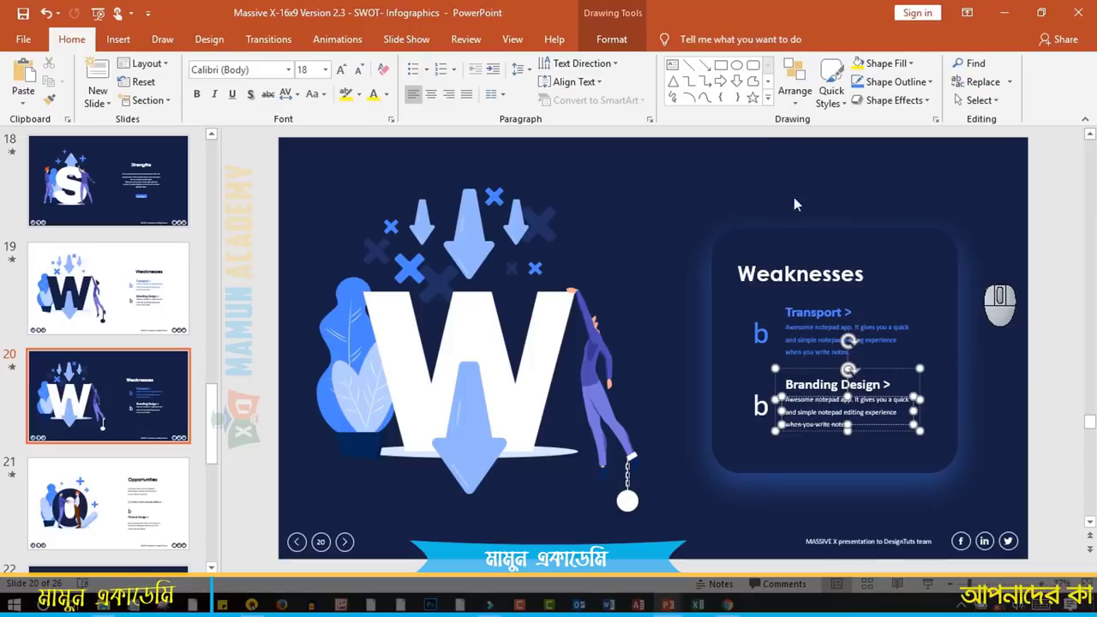
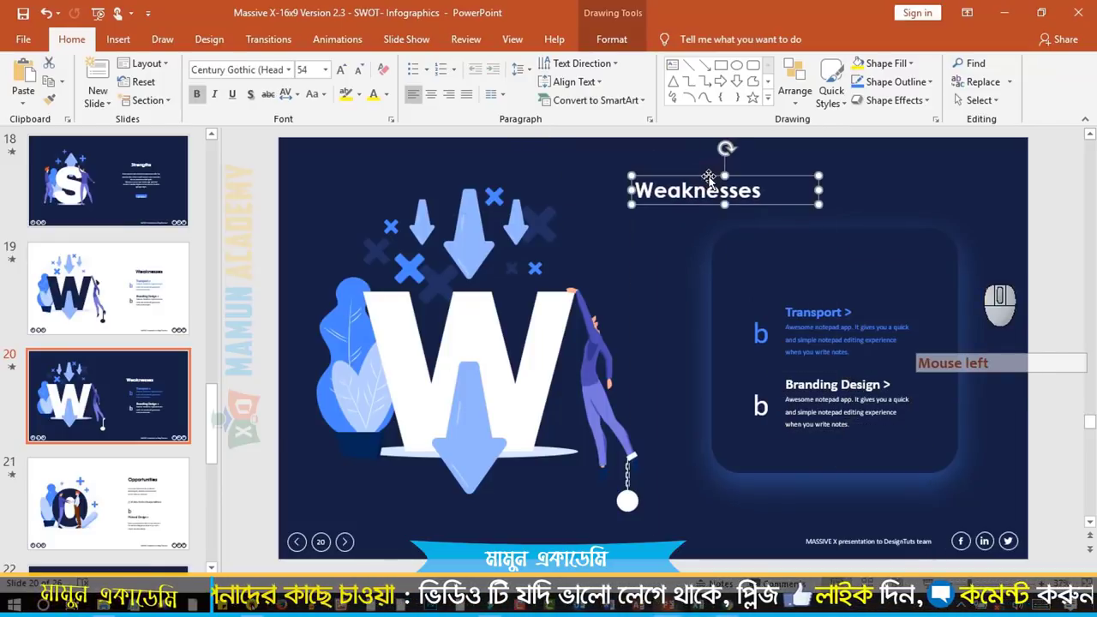
{"action": "key", "text": "ctrl+z"}
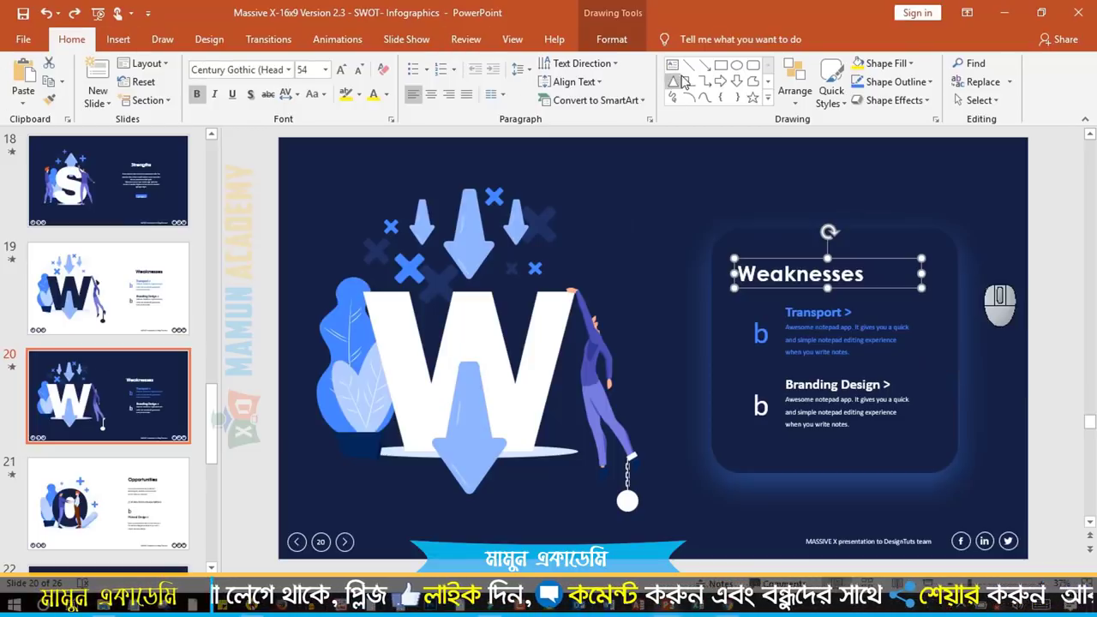
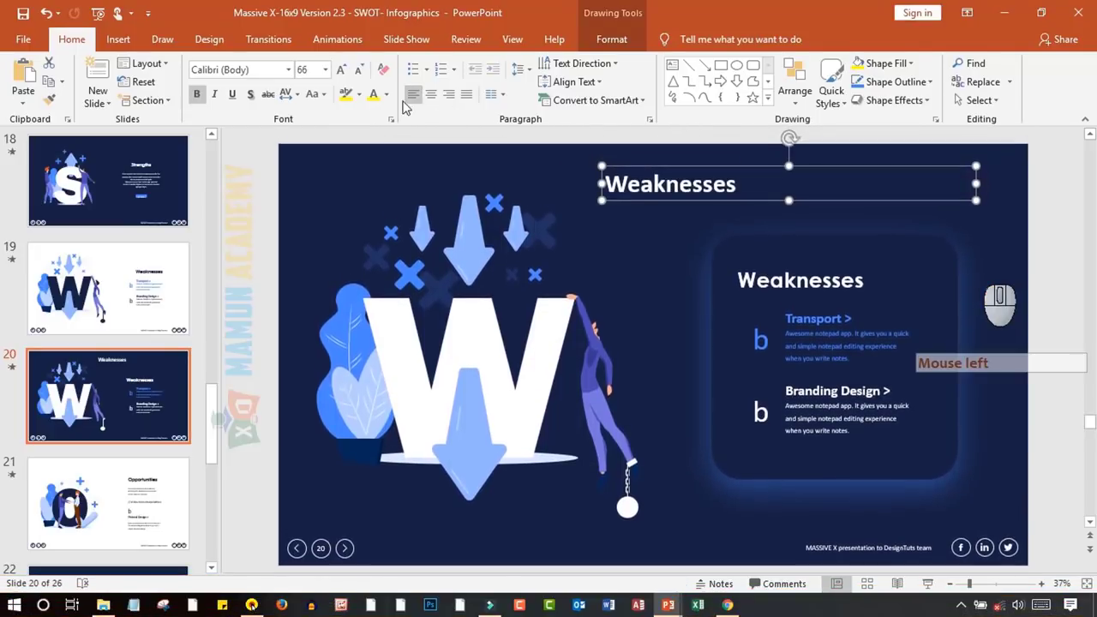
Try center and right alignment on the top heading, settling on justified
{"action": "left_click", "coordinate": [437, 102]}
{"action": "left_click", "coordinate": [452, 102]}
{"action": "left_click", "coordinate": [468, 100]}
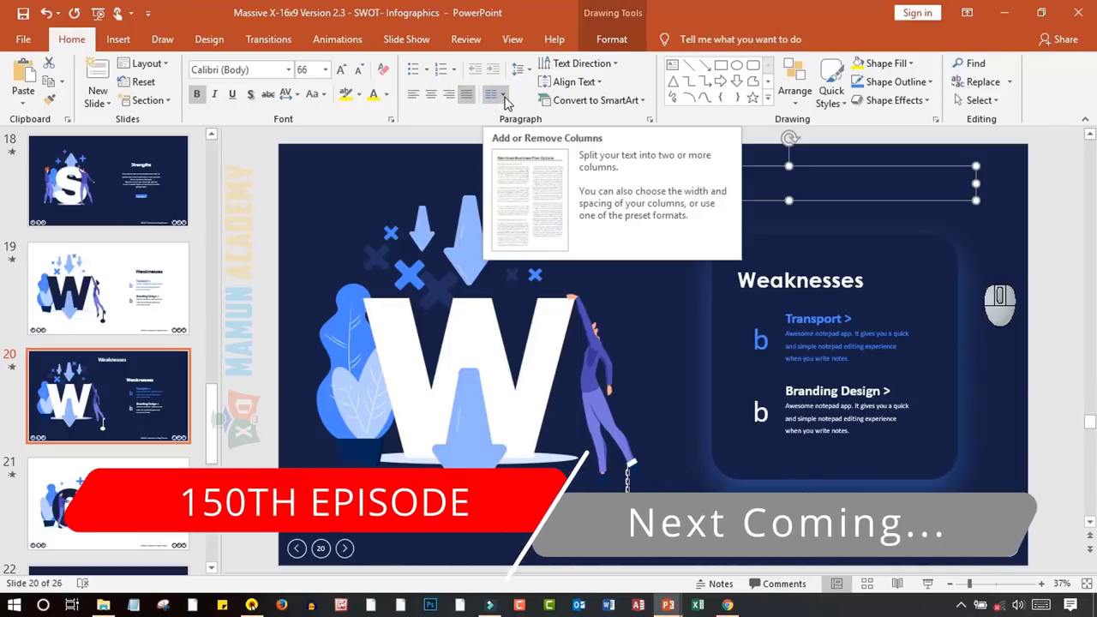
Browse the Columns options and keep the heading in one column
{"action": "left_click", "coordinate": [509, 100]}
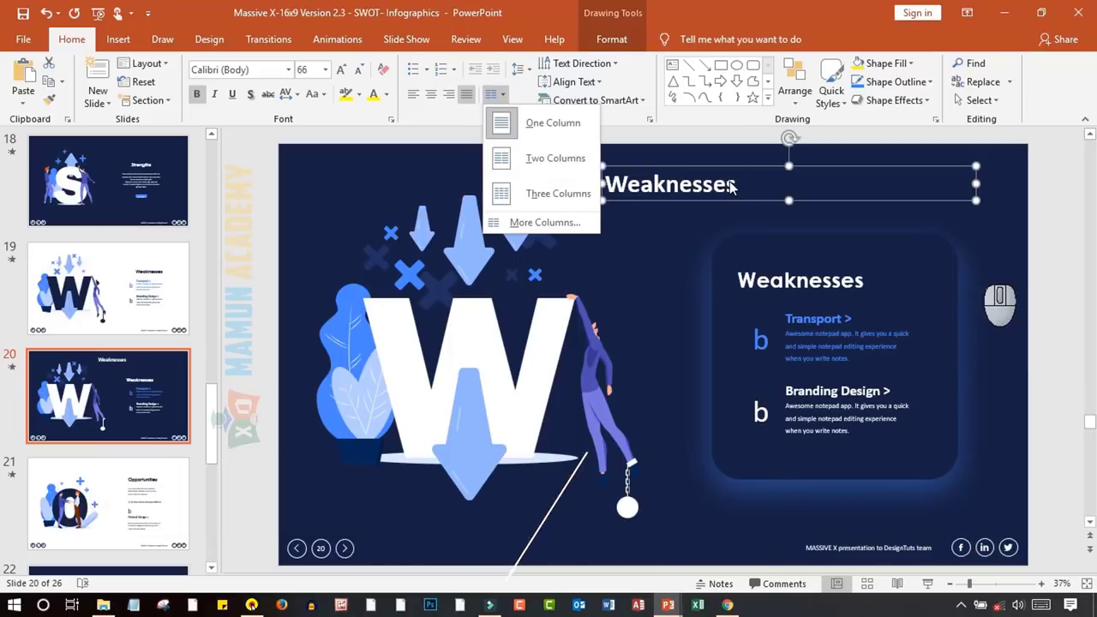
{"action": "left_click", "coordinate": [734, 186]}
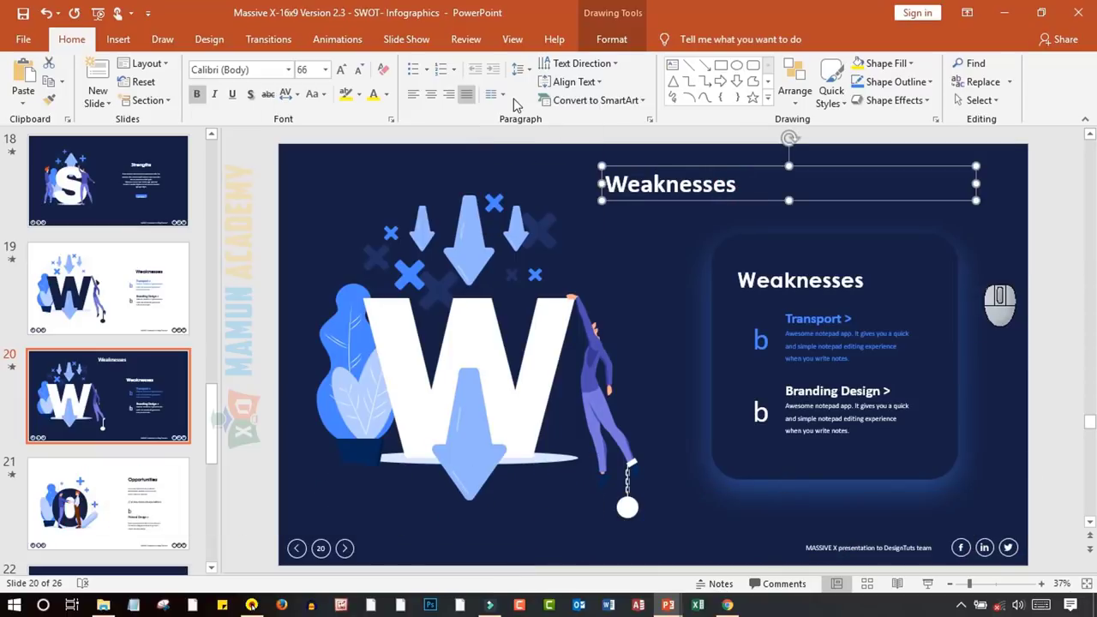
{"action": "left_click", "coordinate": [510, 101]}
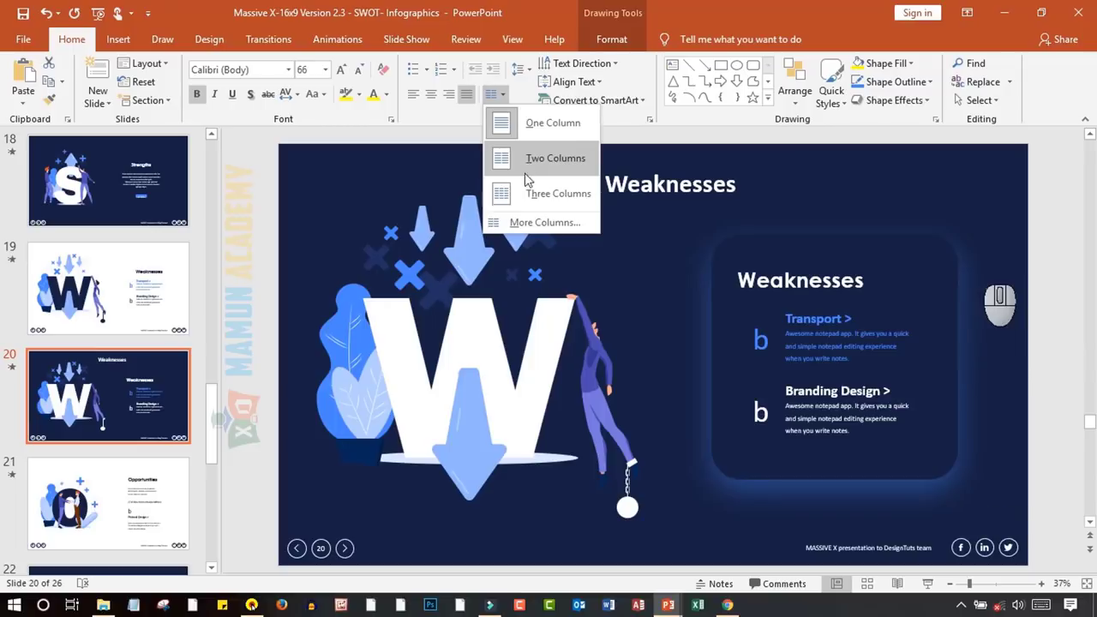
{"action": "left_click", "coordinate": [540, 161]}
Give the top text box arrow bullets and set the list back to one column, then select it all
{"action": "left_click", "coordinate": [756, 192]}
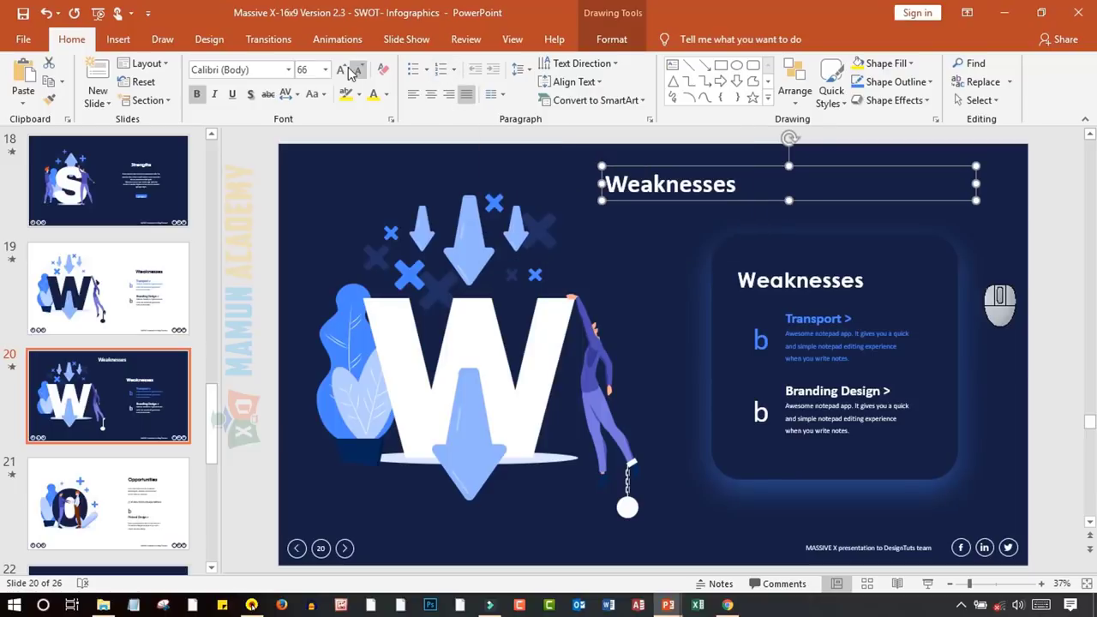
{"action": "left_click", "coordinate": [431, 82]}
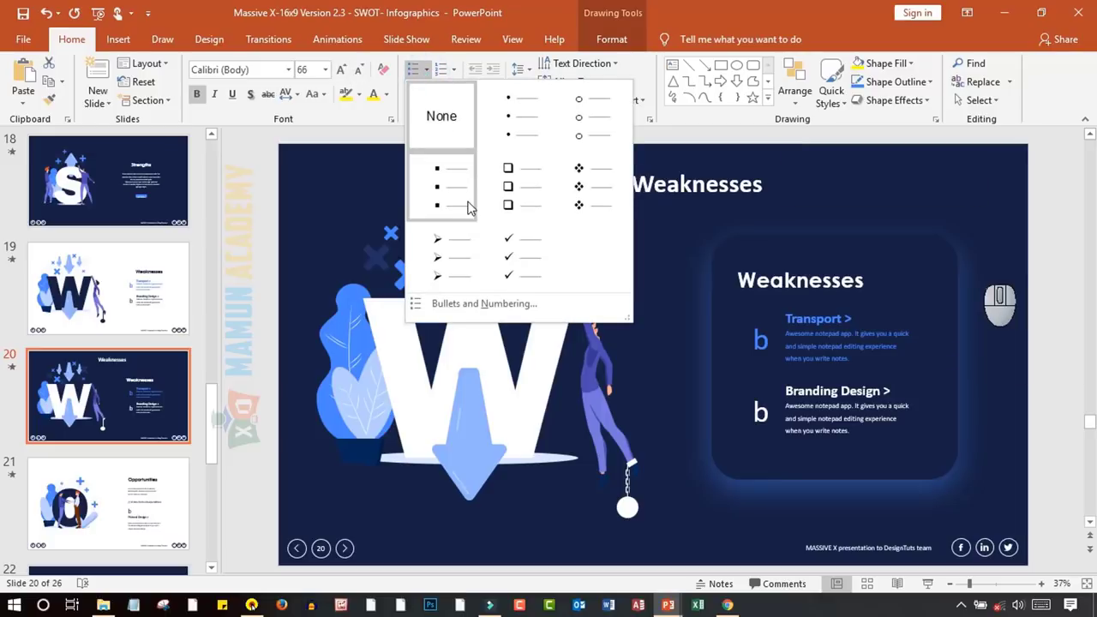
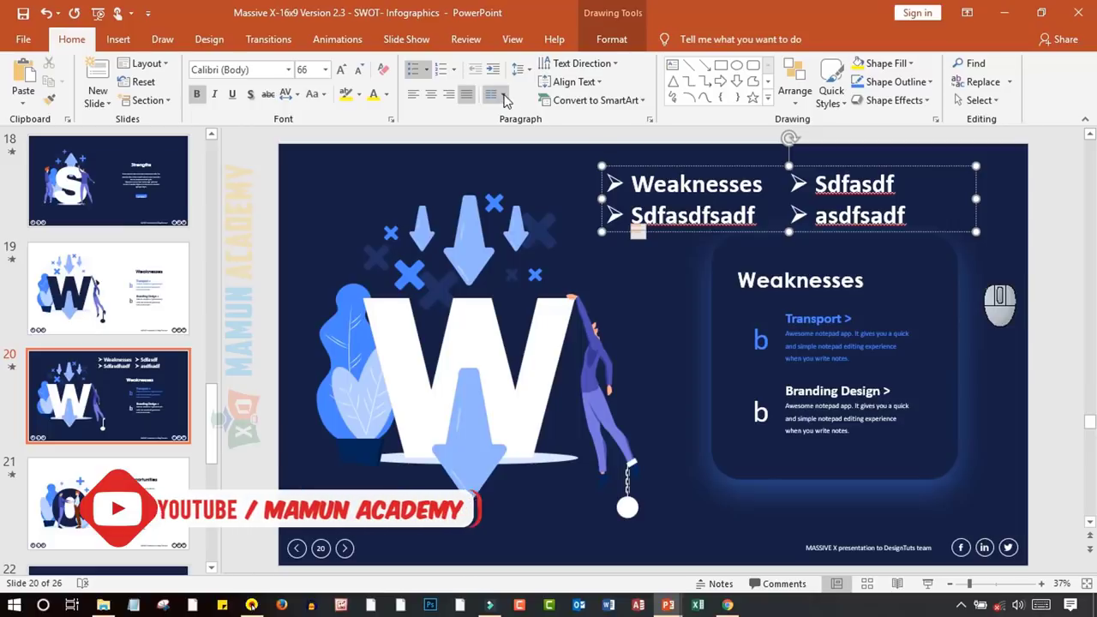
{"action": "left_click", "coordinate": [508, 97]}
{"action": "left_click", "coordinate": [560, 132]}
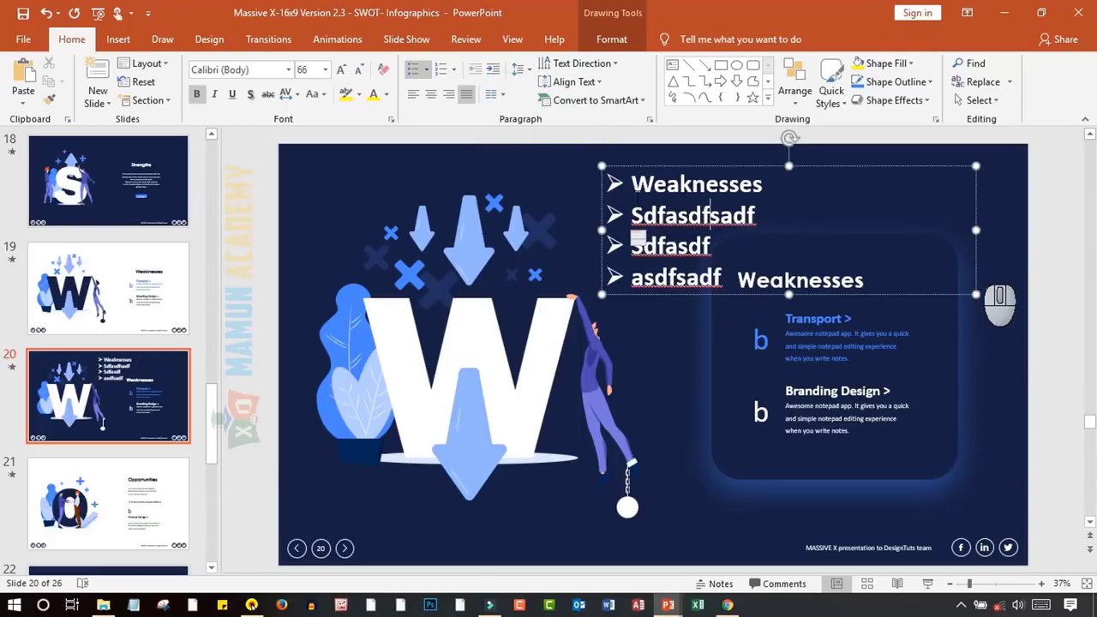
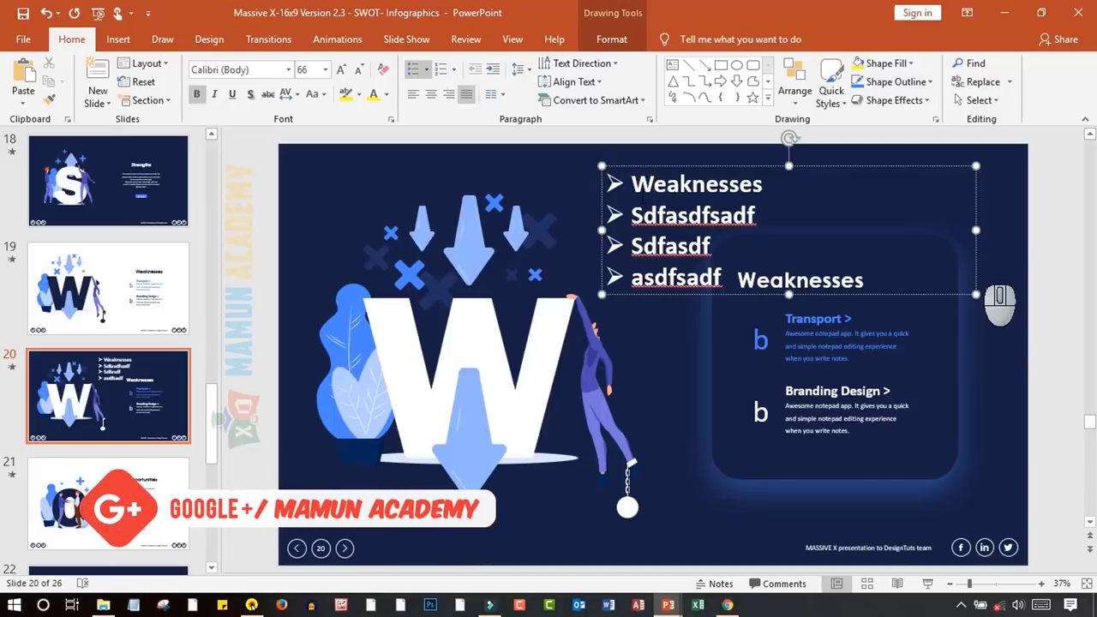
{"action": "key", "text": "ctrl+a"}
Apply 1. 2. 3. 4. numbering to the list and preview other numbering styles
{"action": "left_click", "coordinate": [462, 73]}
{"action": "left_click", "coordinate": [555, 130]}
{"action": "left_click", "coordinate": [460, 76]}
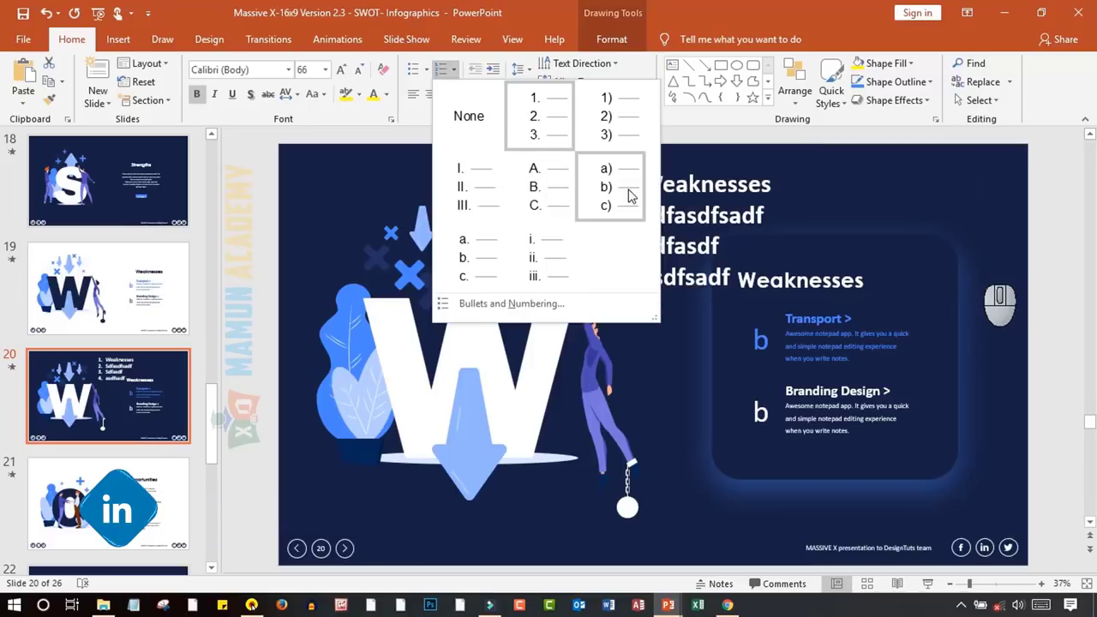
{"action": "left_click", "coordinate": [485, 5]}
{"action": "left_click", "coordinate": [464, 80]}
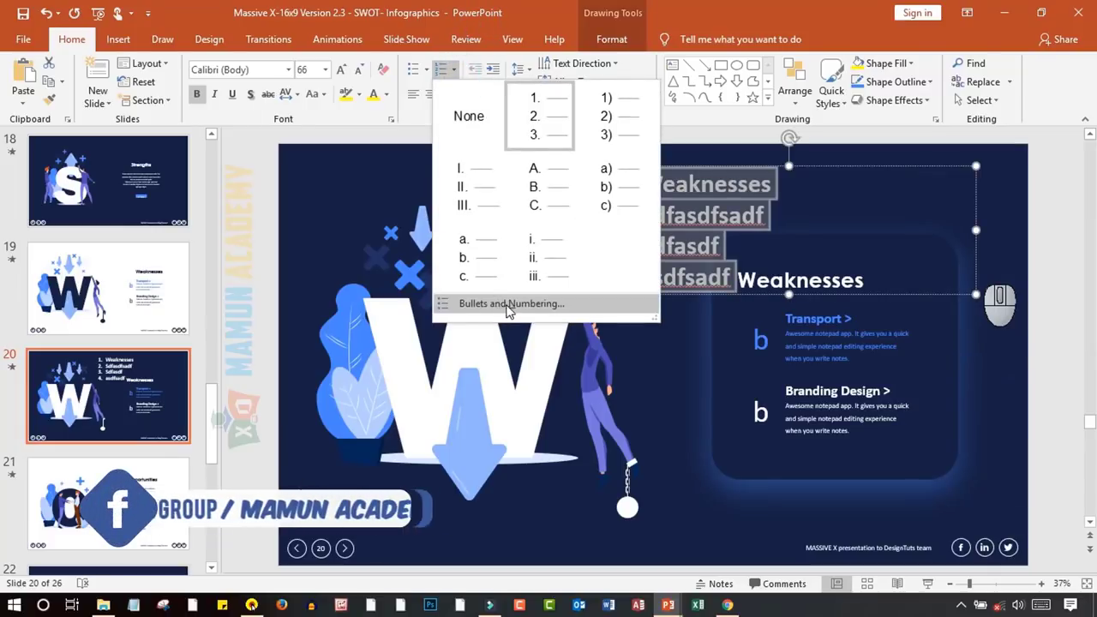
View the Bullets and Numbering dialog tabs and close it without applying anything
{"action": "left_click", "coordinate": [500, 308]}
{"action": "left_click_drag", "start_coordinate": [582, 177], "coordinate": [463, 171]}
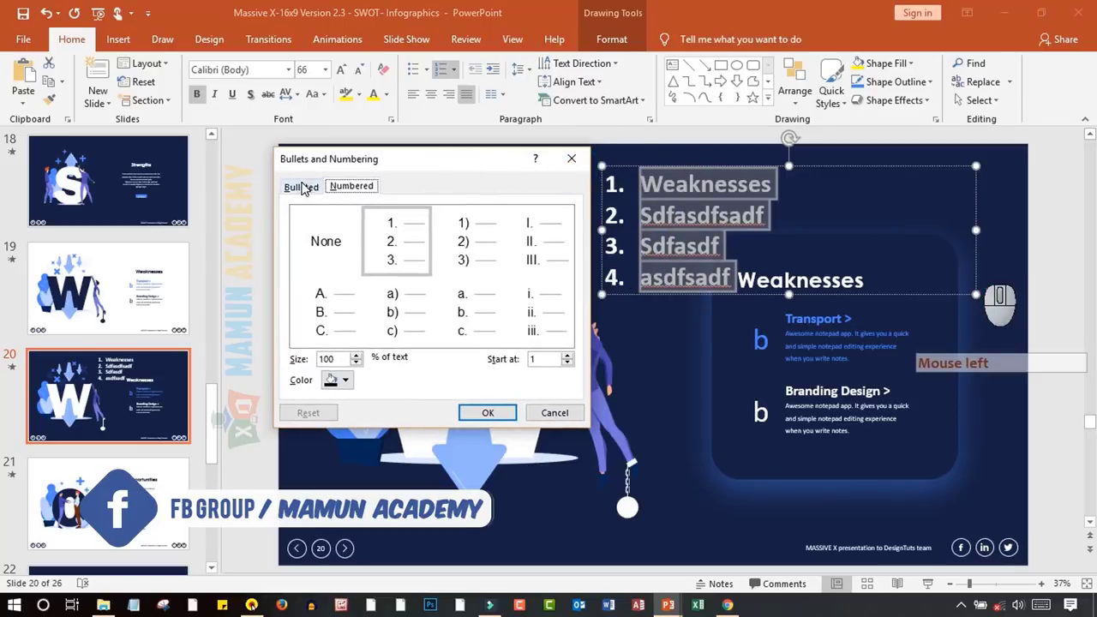
{"action": "left_click", "coordinate": [308, 187]}
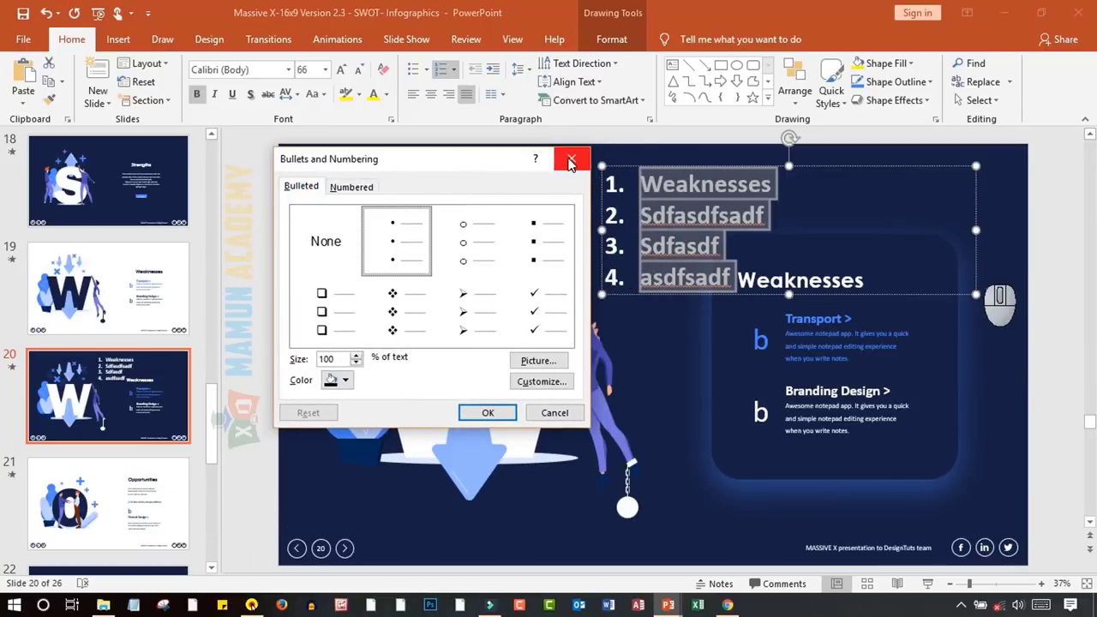
{"action": "left_click", "coordinate": [572, 161]}
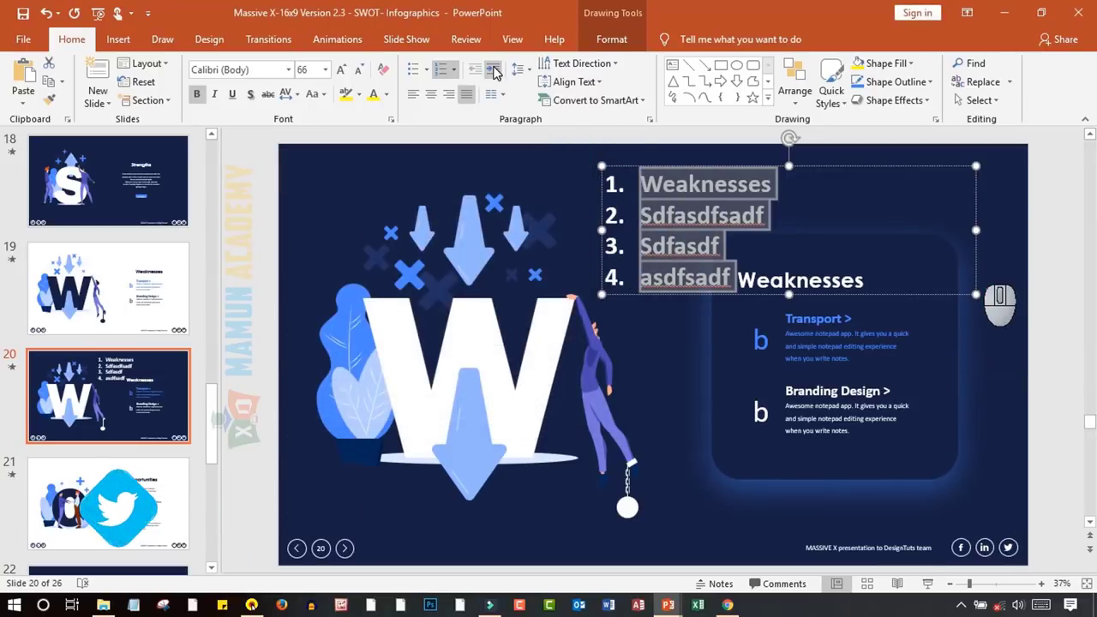
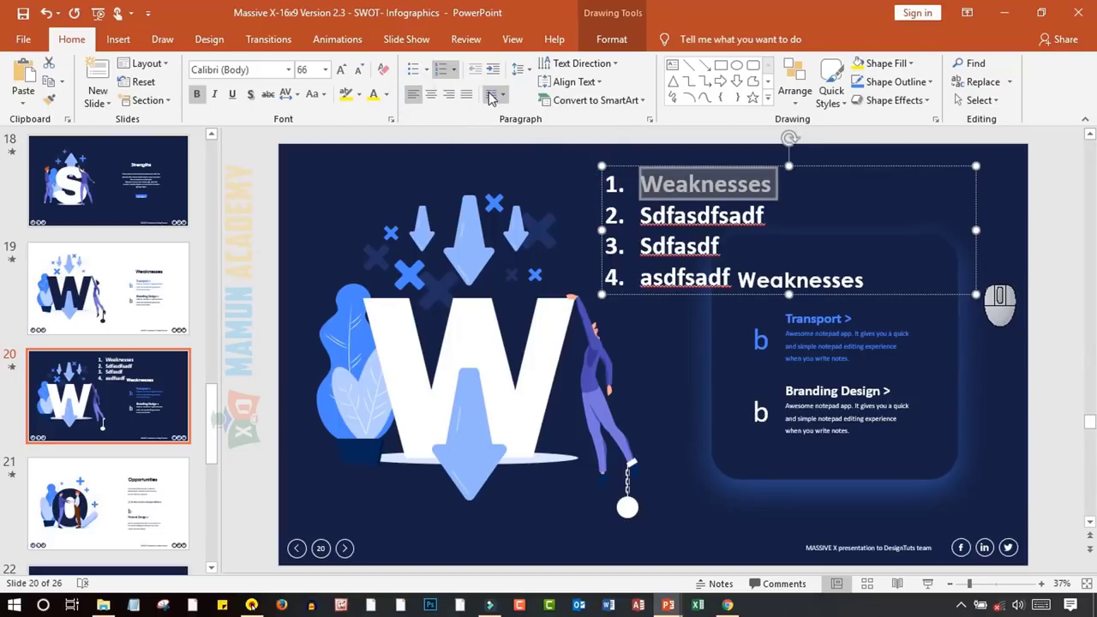
Push the first item Weaknesses down list levels and bring it back to the top level
{"action": "left_click", "coordinate": [502, 78]}
{"action": "left_click", "coordinate": [502, 78]}
{"action": "left_click", "coordinate": [502, 78]}
{"action": "left_click", "coordinate": [502, 78]}
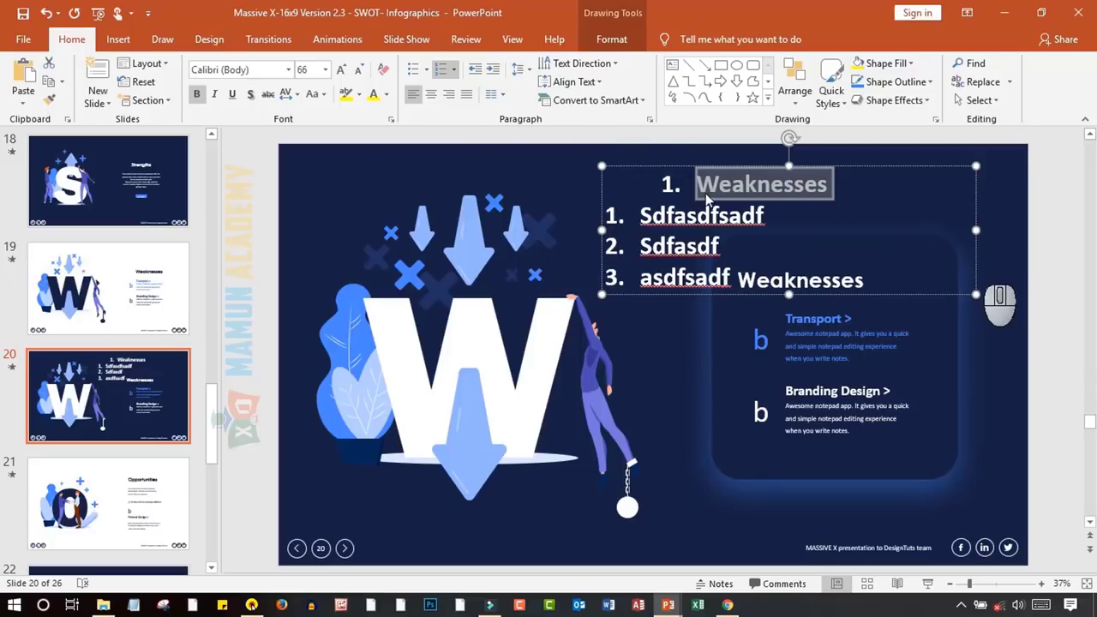
{"action": "double_click", "coordinate": [492, 76]}
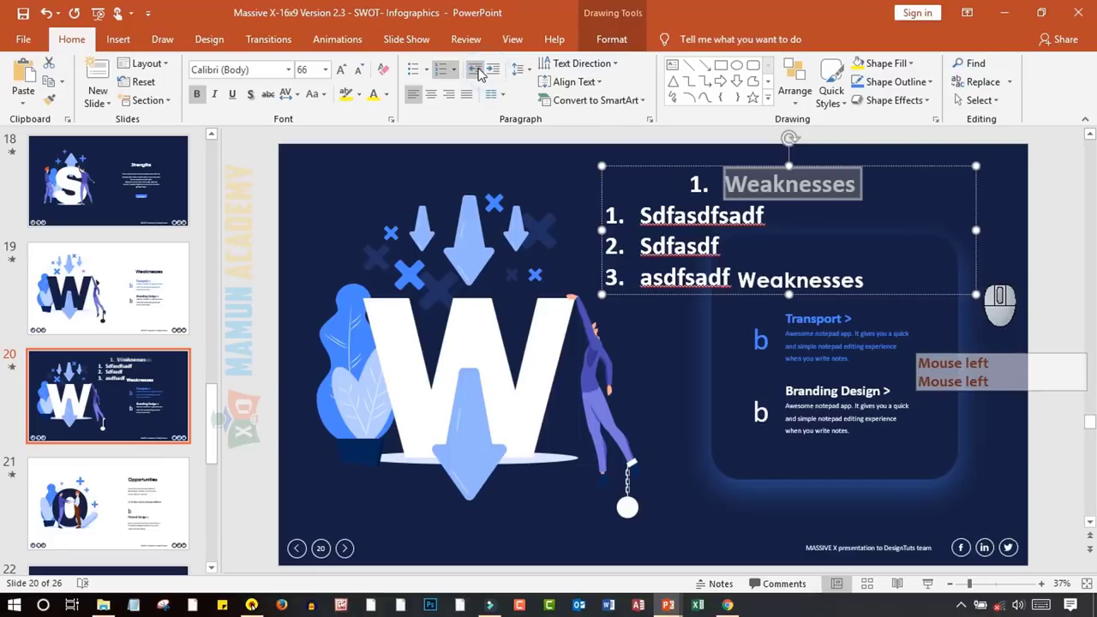
{"action": "left_click", "coordinate": [483, 71]}
{"action": "left_click", "coordinate": [482, 71]}
{"action": "left_click", "coordinate": [482, 70]}
{"action": "left_click", "coordinate": [481, 72]}
Indent the second list item one level as a numbered sub-item under Weaknesses
{"action": "double_click", "coordinate": [482, 73]}
{"action": "left_click_drag", "start_coordinate": [104, 307], "coordinate": [501, 77]}
{"action": "left_click", "coordinate": [501, 75]}
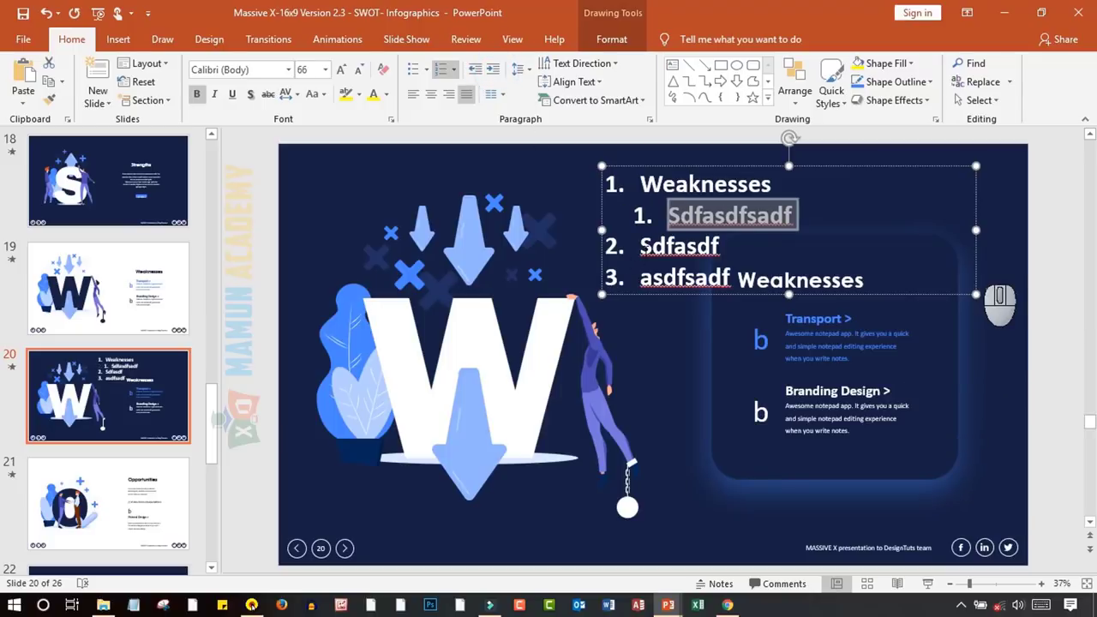
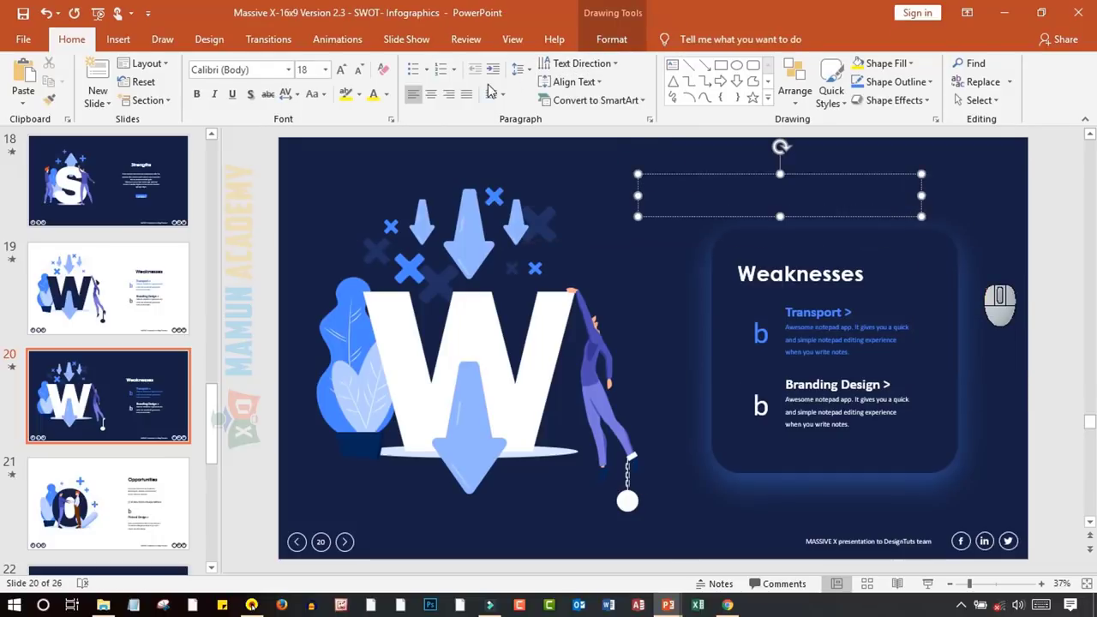
Rotate the text box text 90° to run vertically, clear its old text and select all
{"action": "left_click", "coordinate": [624, 69]}
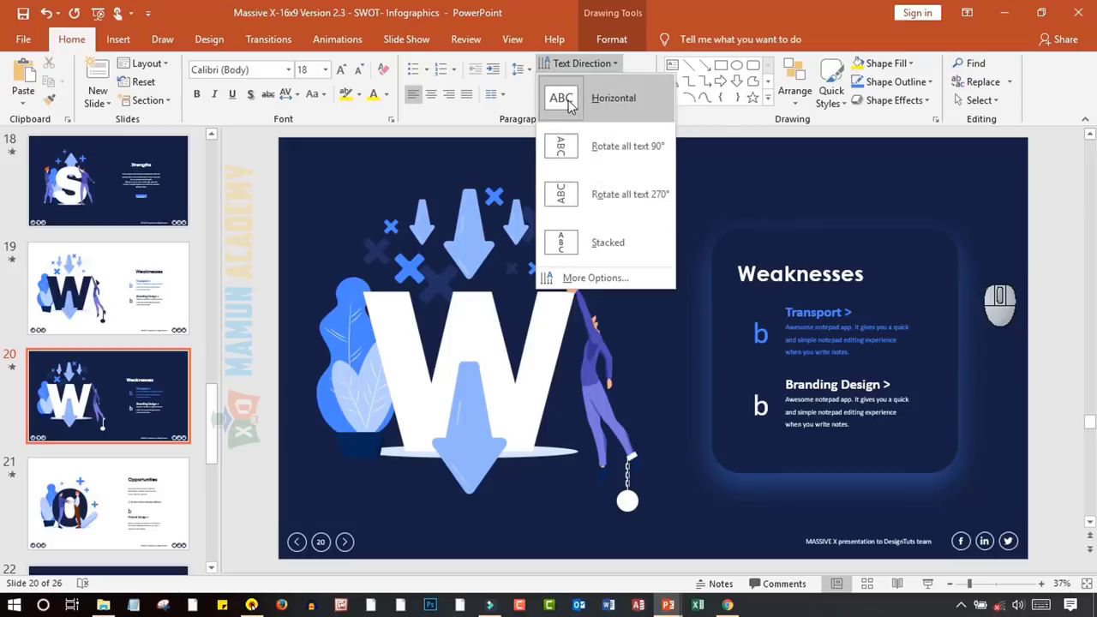
{"action": "left_click", "coordinate": [610, 155]}
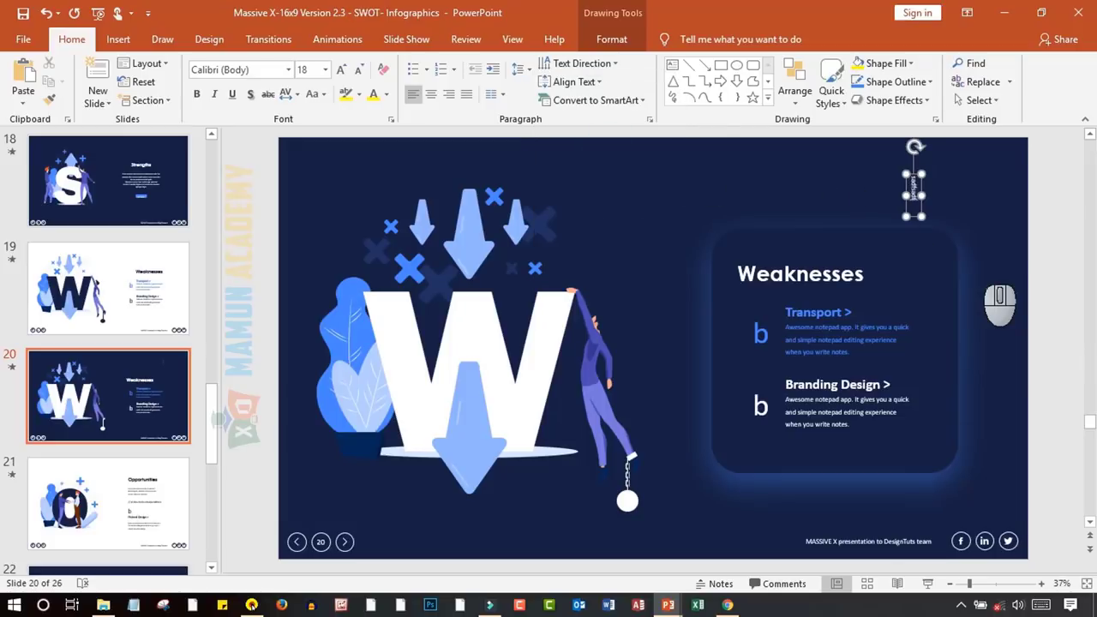
{"action": "key", "text": "BackSpace"}
{"action": "key", "text": "BackSpace"}
{"action": "key", "text": "BackSpace"}
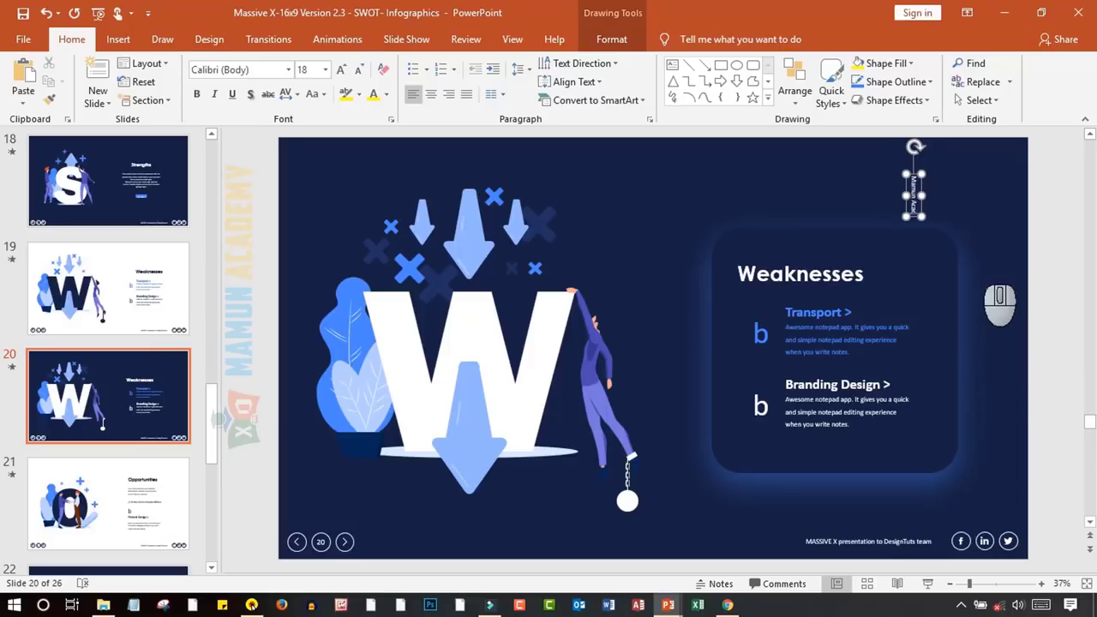
{"action": "key", "text": "ctrl+a"}
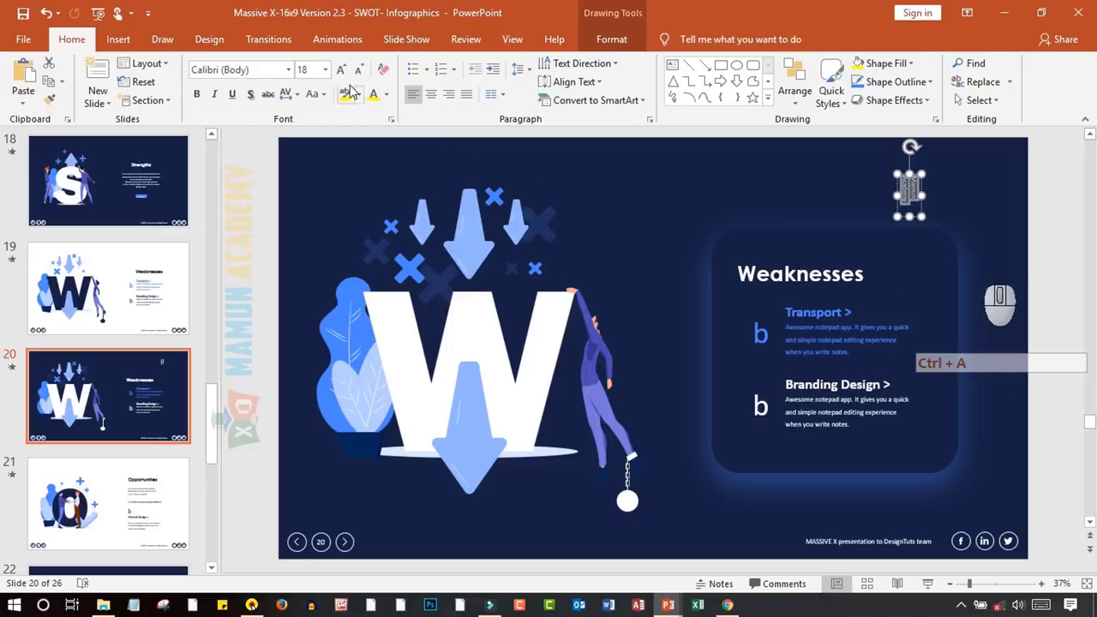
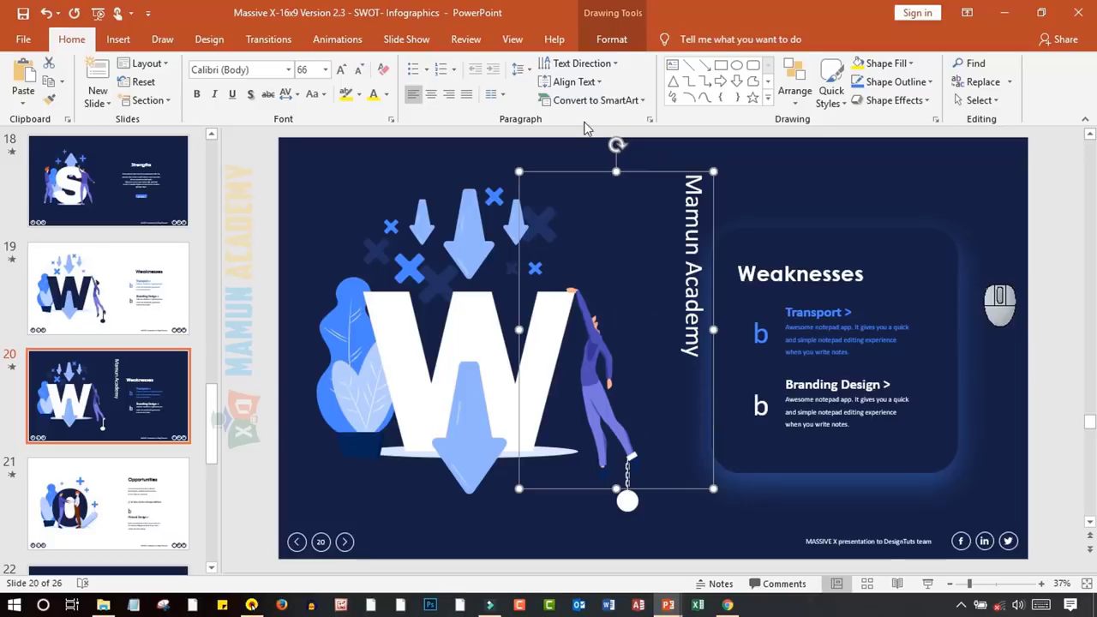
Rotate the Mamun Academy text 270° so it reads bottom-to-top
{"action": "left_click", "coordinate": [619, 72]}
{"action": "double_click", "coordinate": [695, 211]}
{"action": "key", "text": "ctrl+a"}
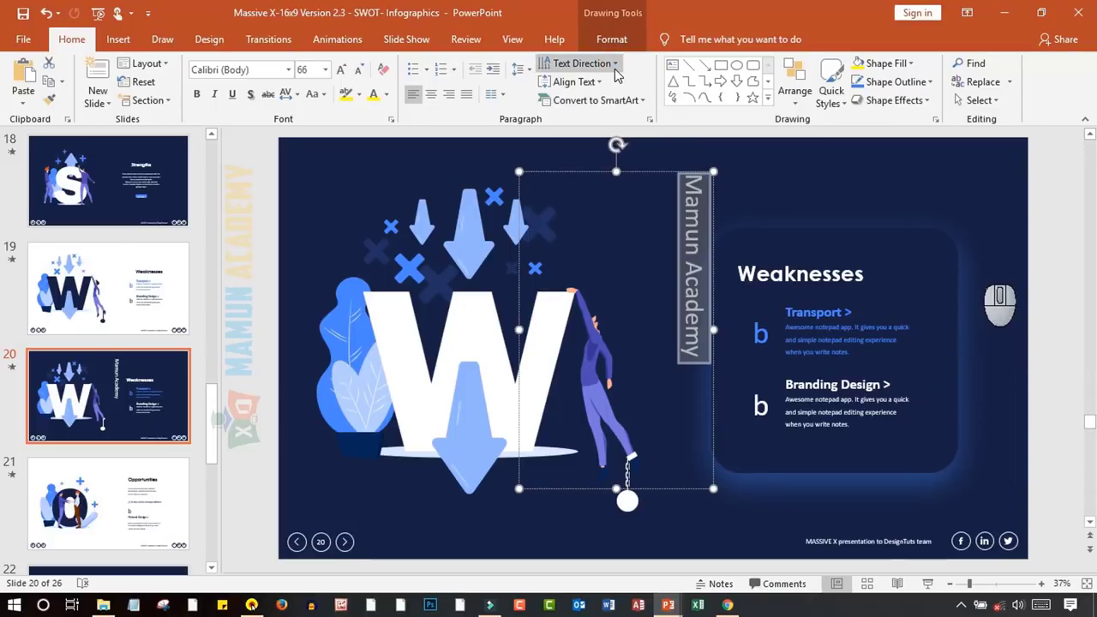
{"action": "left_click", "coordinate": [621, 73]}
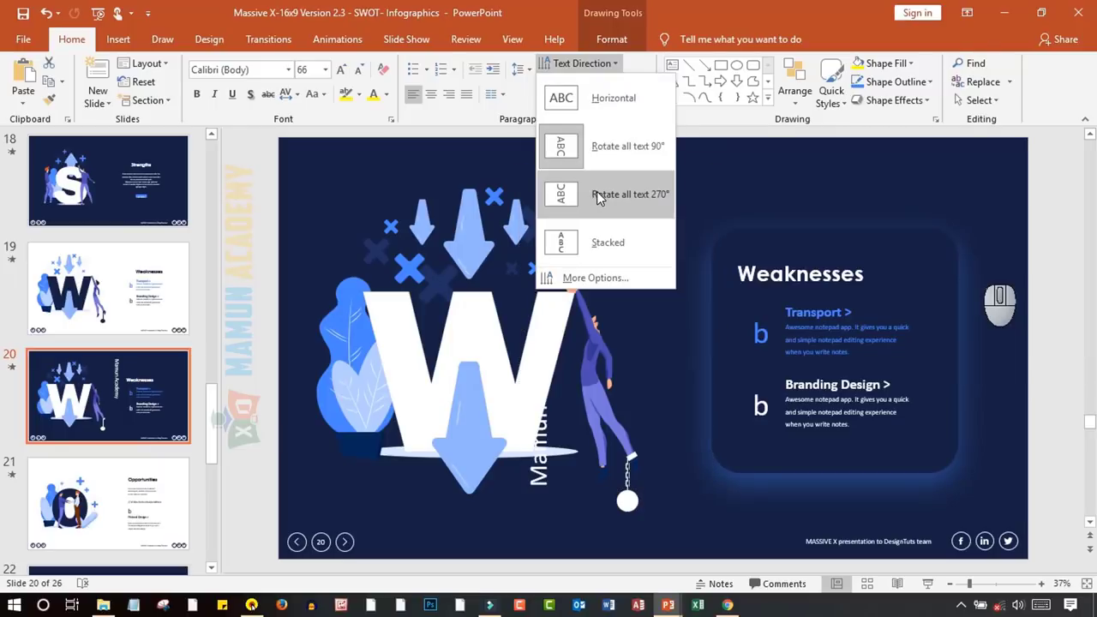
{"action": "left_click", "coordinate": [602, 196]}
{"action": "left_click", "coordinate": [576, 175]}
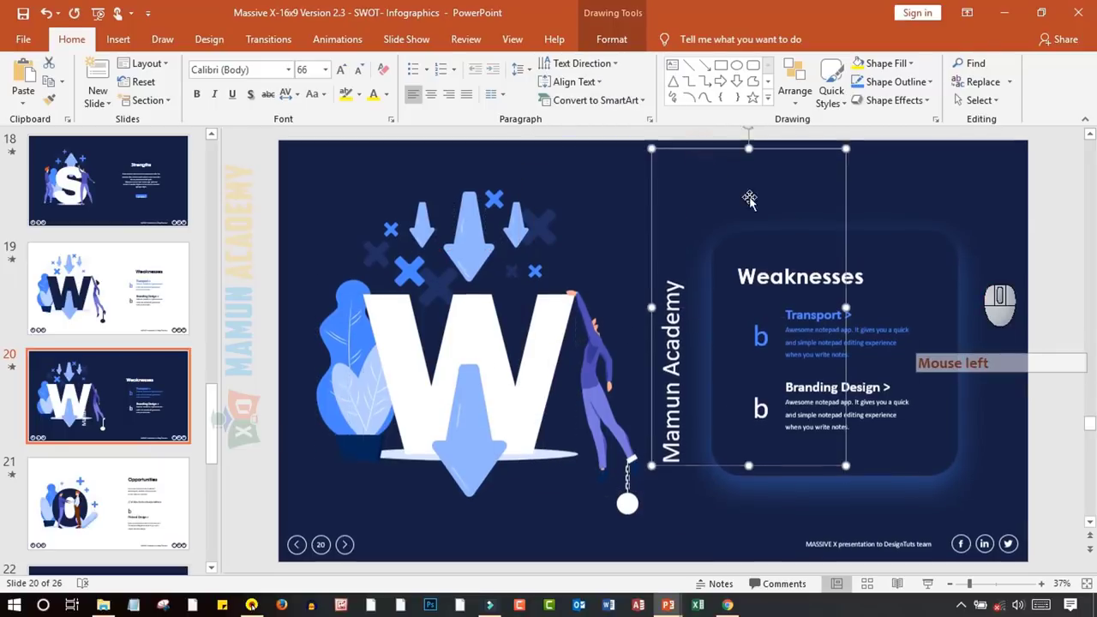
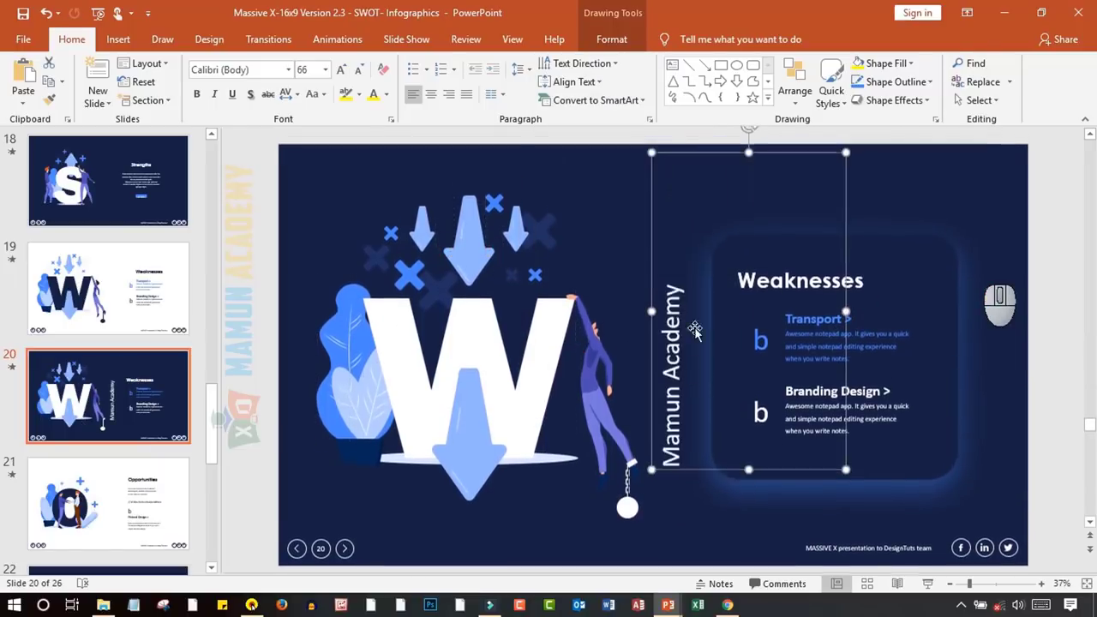
Select and edit the Mamun Academy text in its moved box beside the panel
{"action": "left_click", "coordinate": [726, 271]}
{"action": "key", "text": "ctrl+a"}
{"action": "left_click", "coordinate": [673, 258]}
{"action": "double_click", "coordinate": [673, 257]}
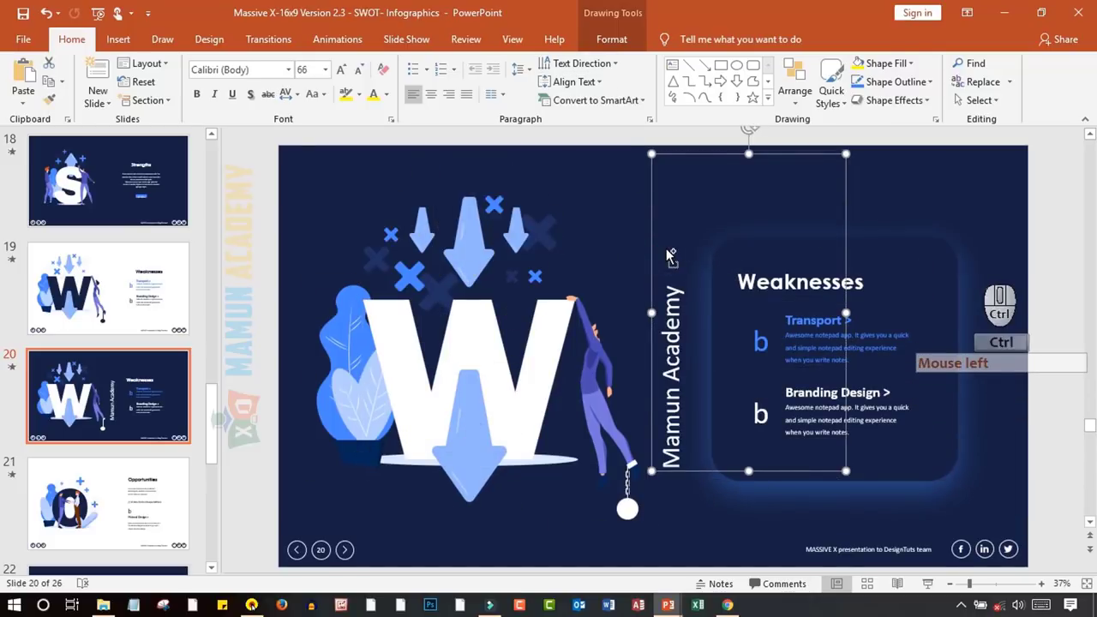
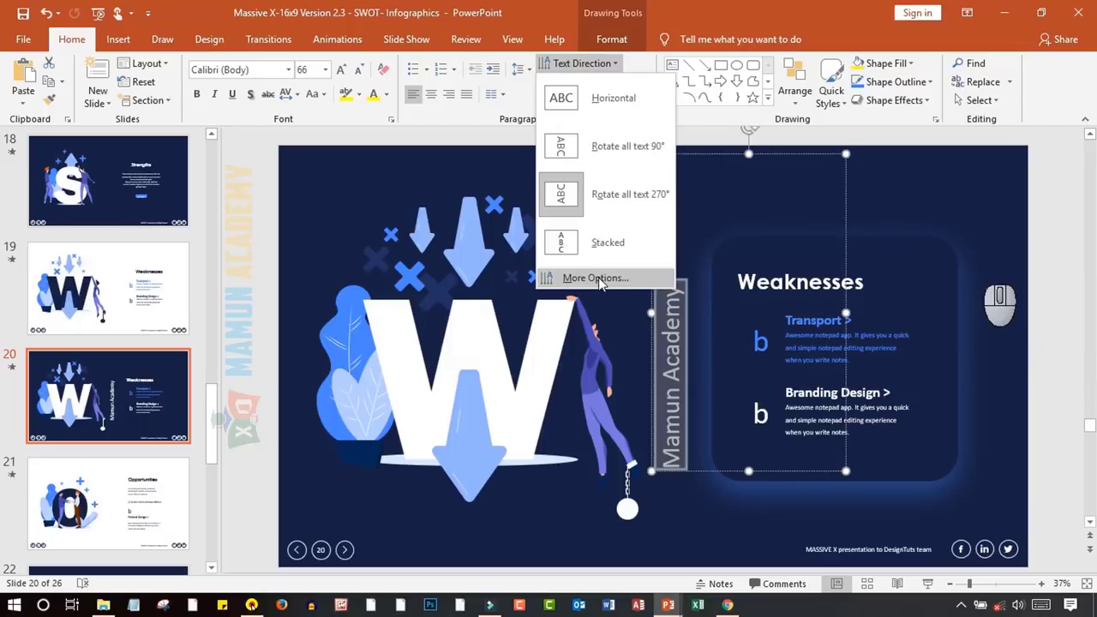
{"action": "left_click", "coordinate": [608, 6]}
Return to Home and reopen the Text Direction choices for the box
{"action": "left_click", "coordinate": [91, 41]}
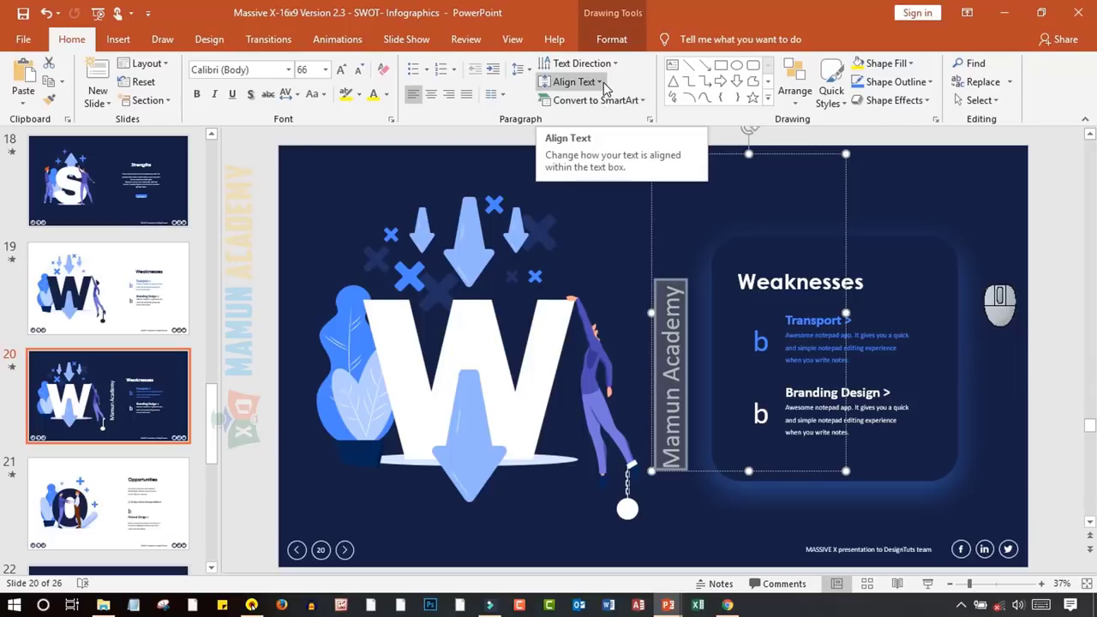
{"action": "left_click", "coordinate": [608, 88]}
{"action": "left_click", "coordinate": [610, 68]}
Make the text horizontal, enlarge the box and center the text vertically in it
{"action": "left_click", "coordinate": [597, 107]}
{"action": "left_click", "coordinate": [602, 88]}
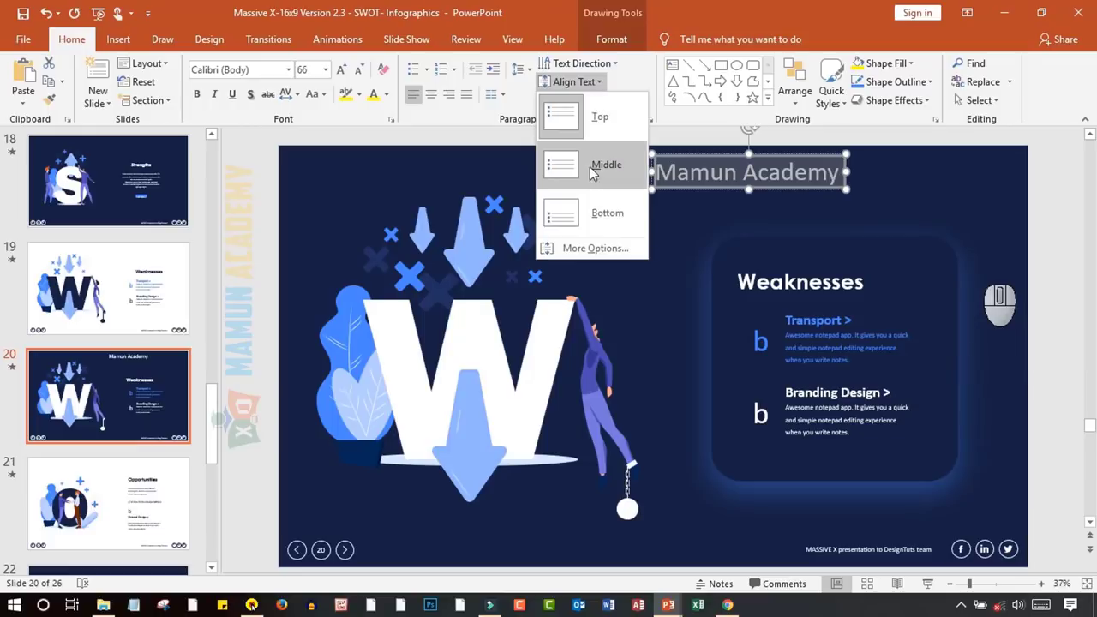
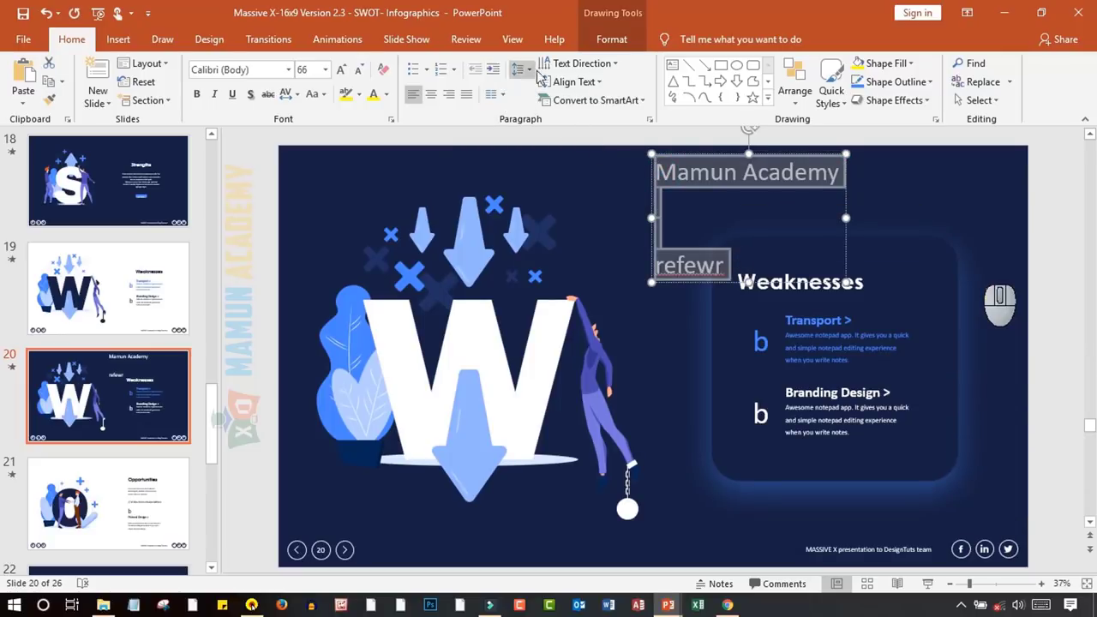
{"action": "left_click_drag", "start_coordinate": [606, 91], "coordinate": [603, 123]}
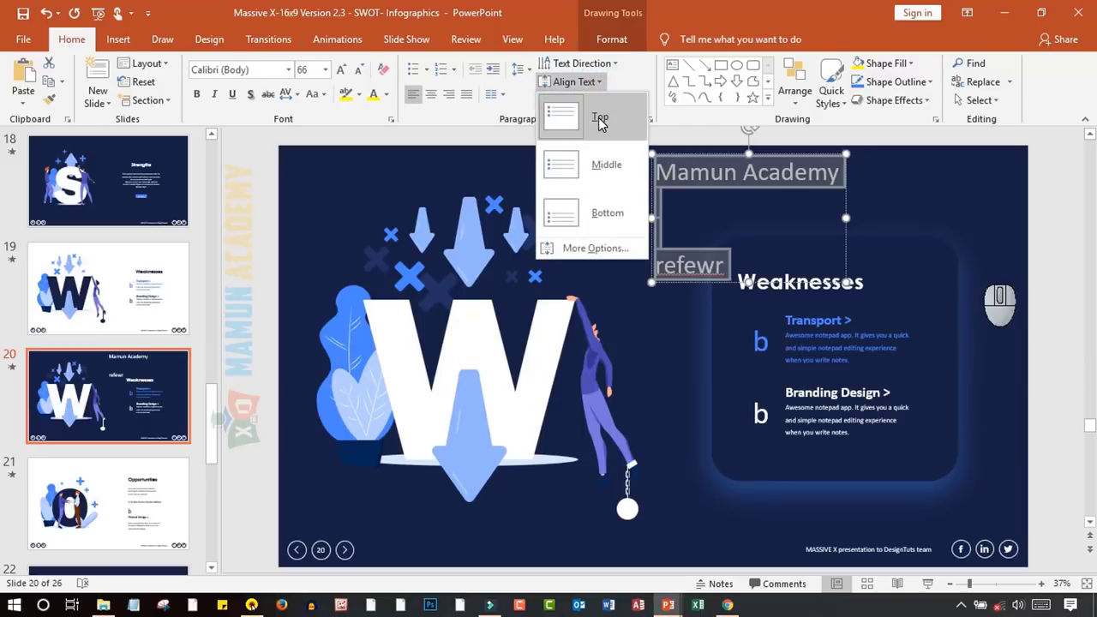
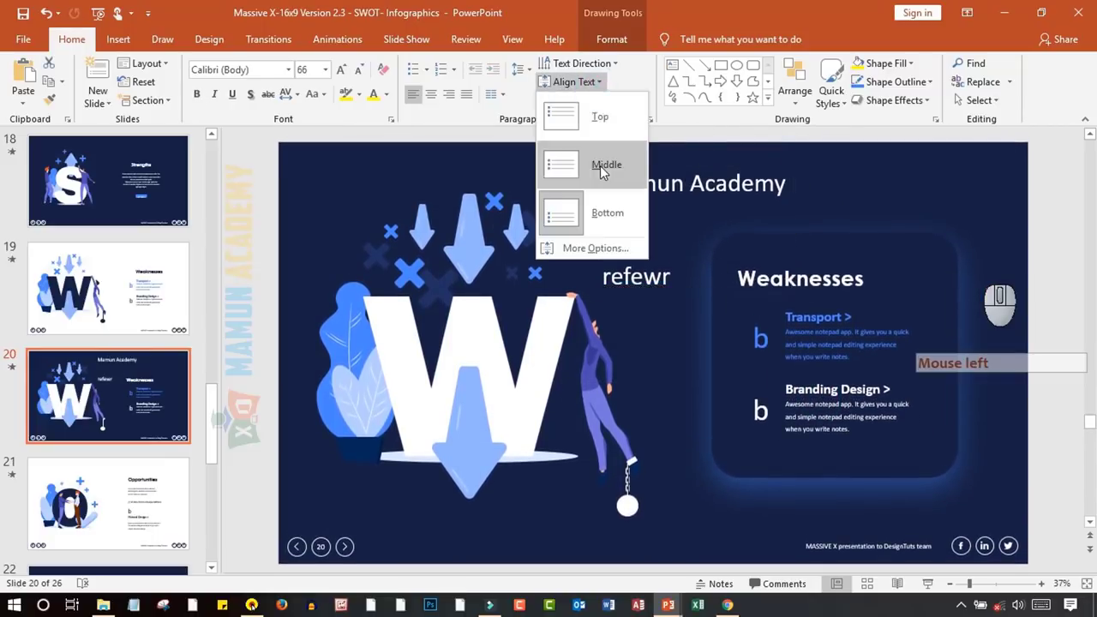
{"action": "left_click", "coordinate": [604, 172]}
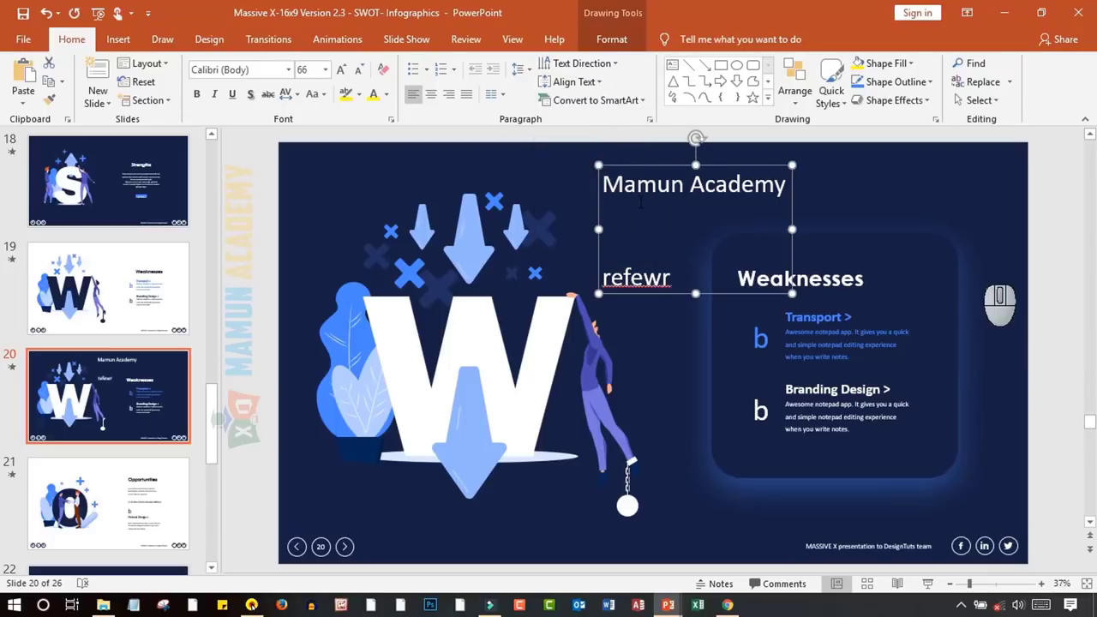
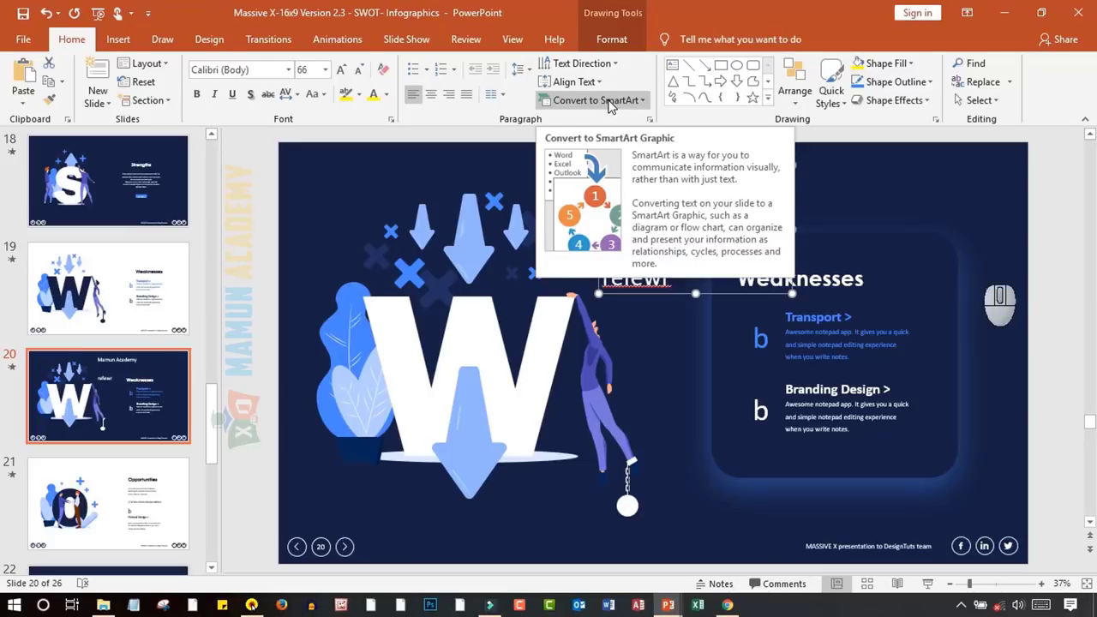
Convert the text to a Basic Cycle SmartArt and add lines for Excel, Word, Access, PPT
{"action": "left_click", "coordinate": [613, 104]}
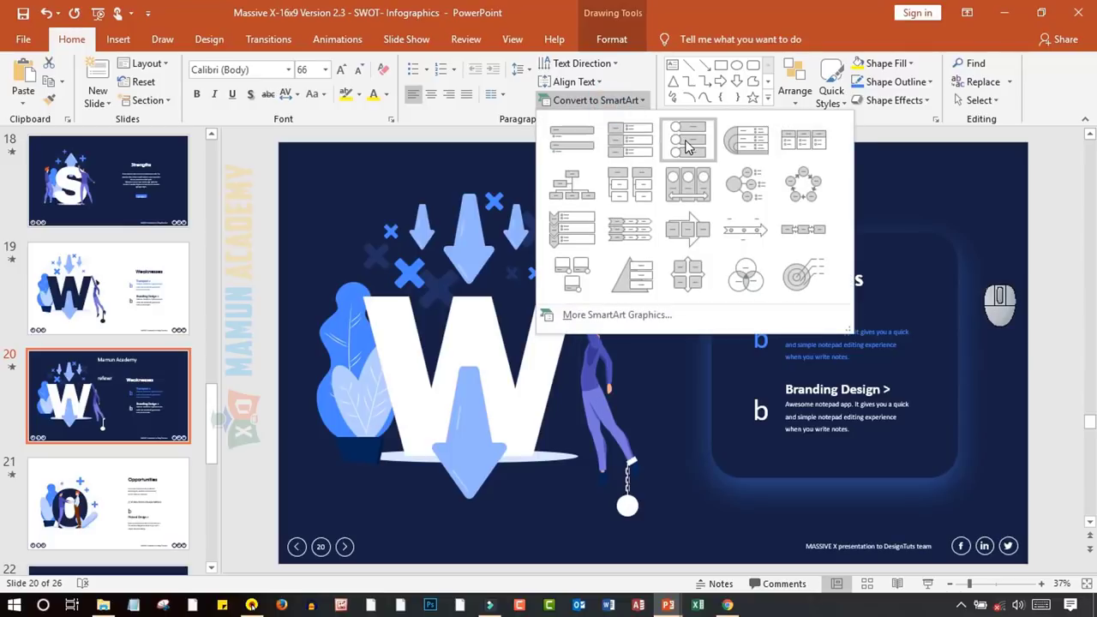
{"action": "left_click", "coordinate": [801, 192]}
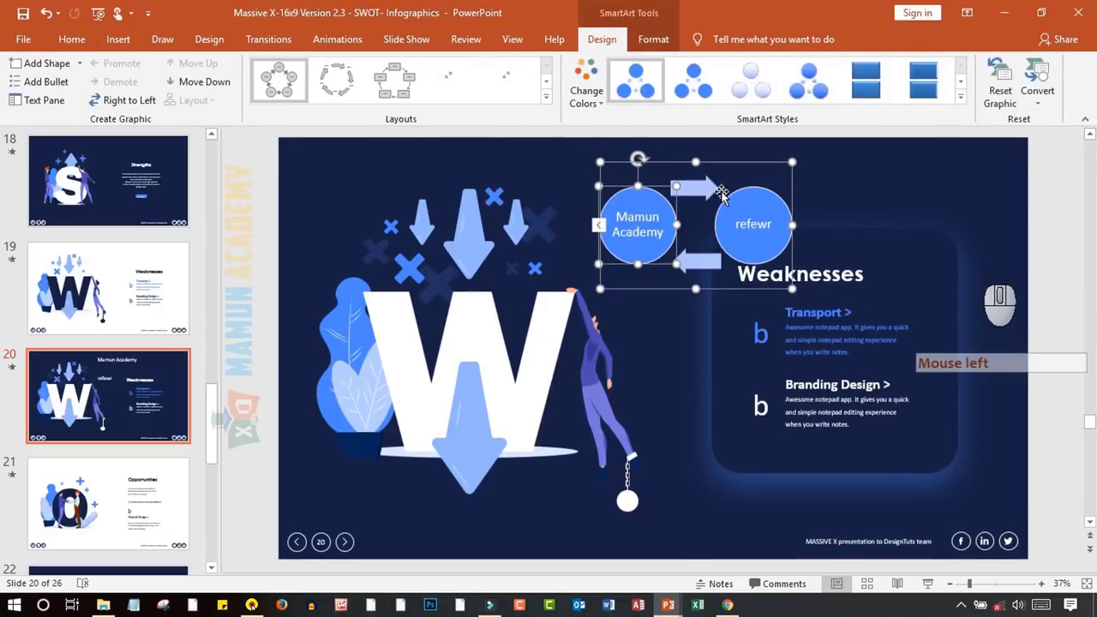
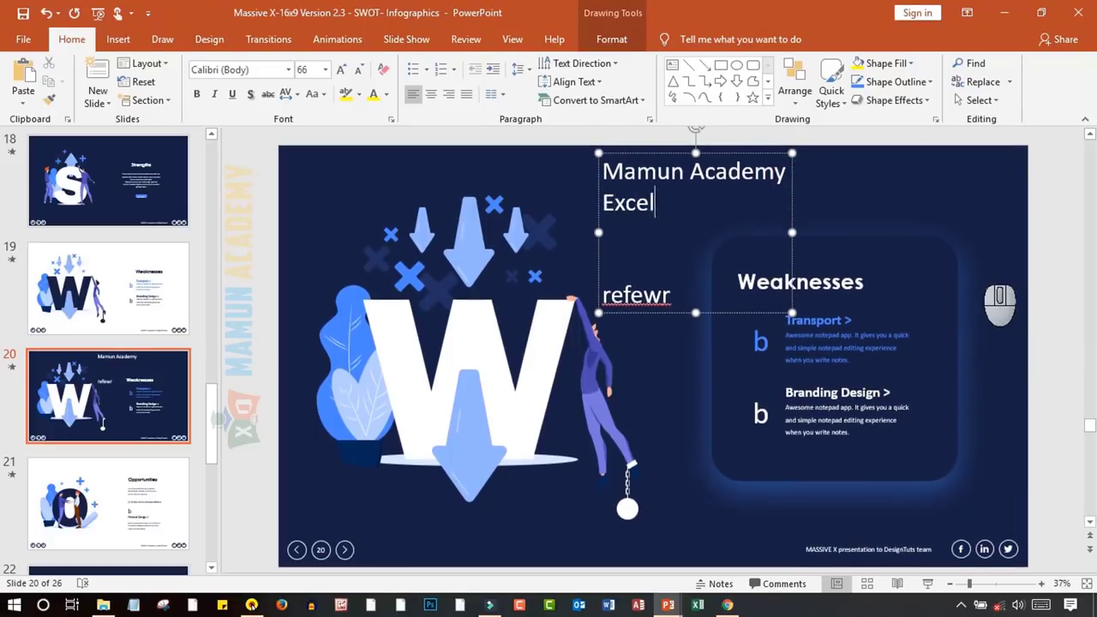
{"action": "key", "text": "Return"}
{"action": "key", "text": "Return"}
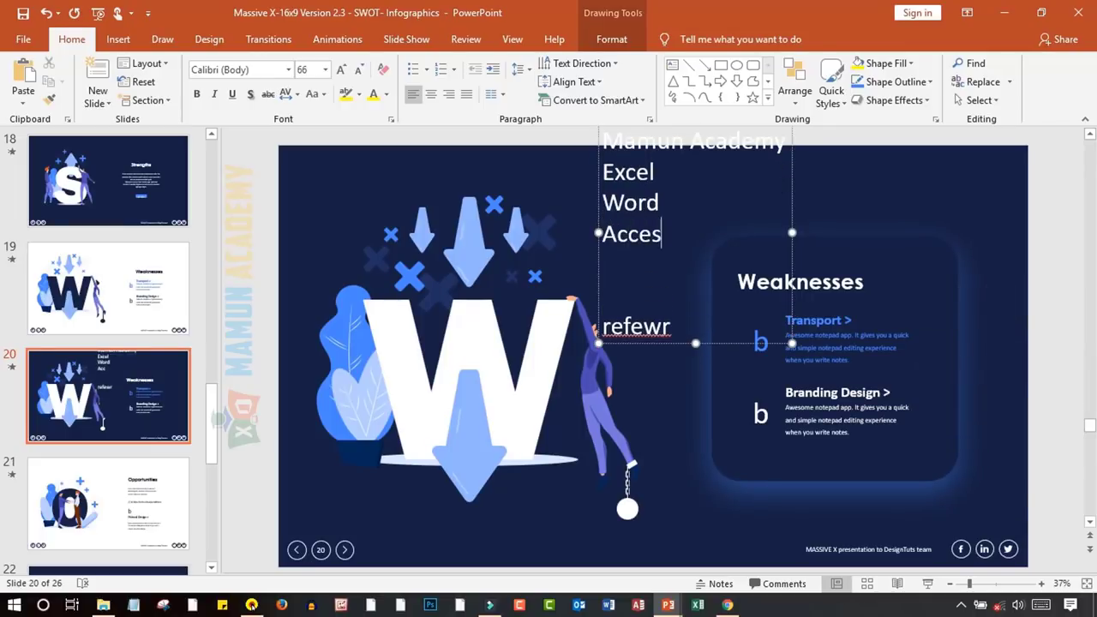
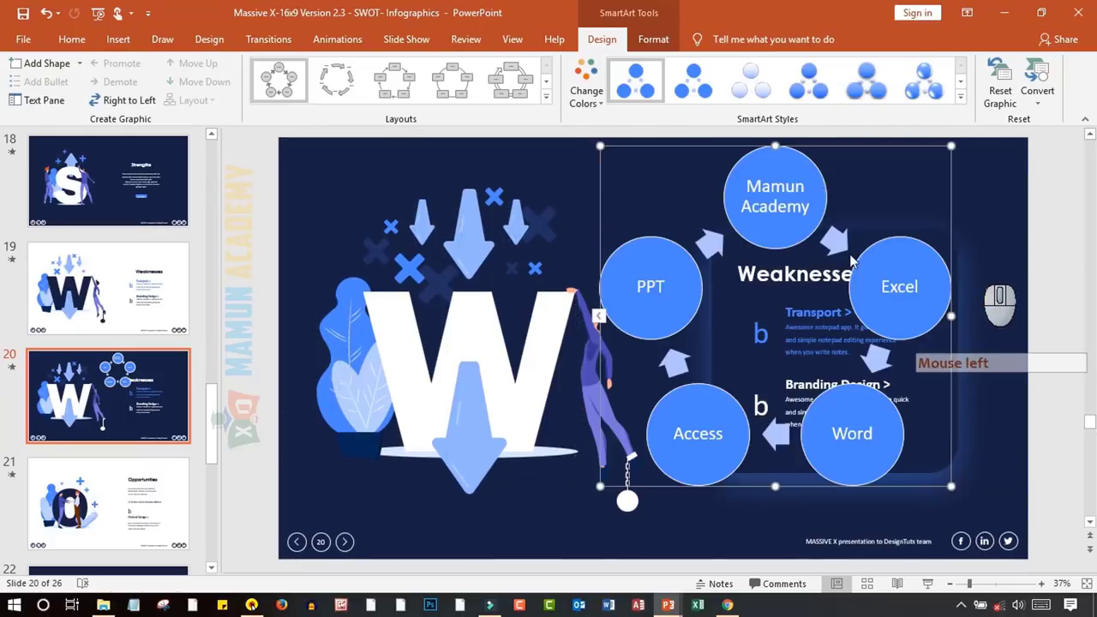
{"action": "left_click", "coordinate": [850, 152]}
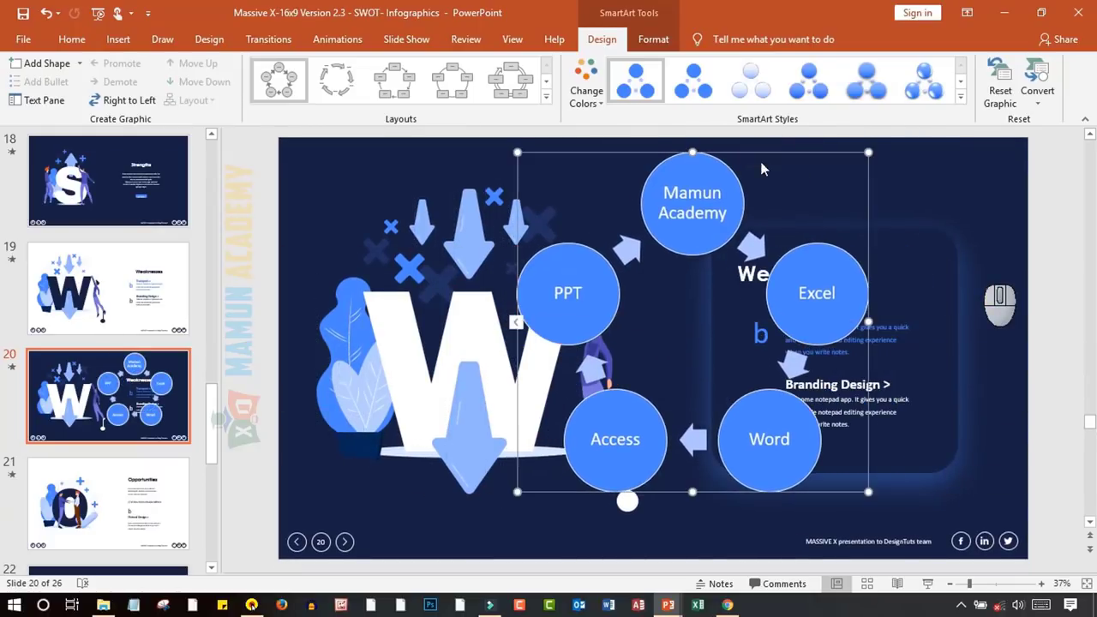
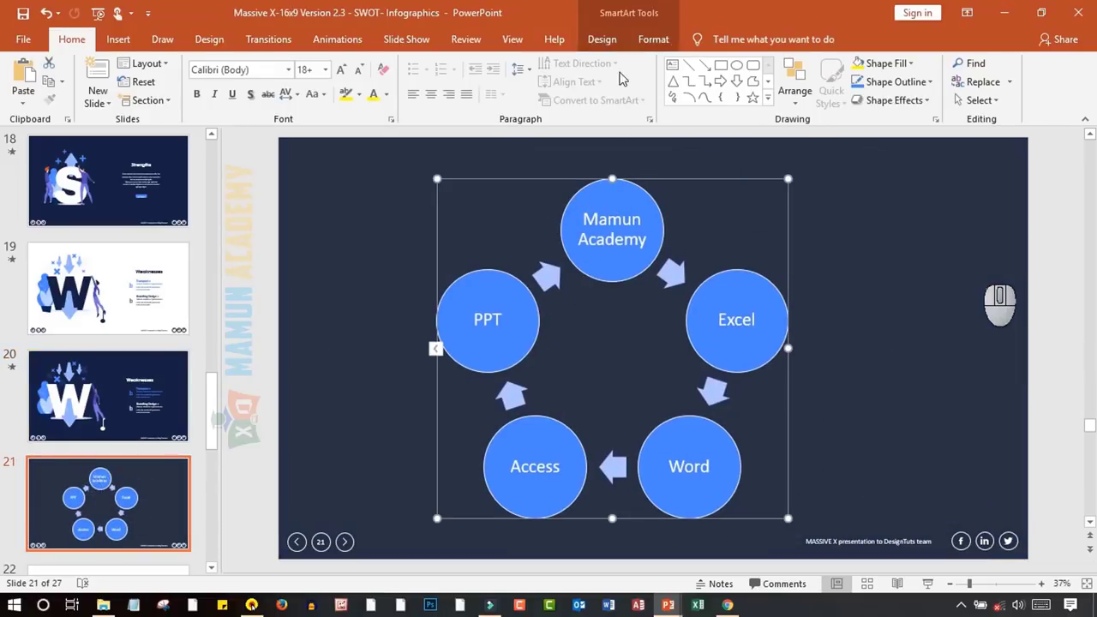
Give the cycle diagram a 3-D perspective SmartArt style and select it for conversion
{"action": "left_click", "coordinate": [650, 46]}
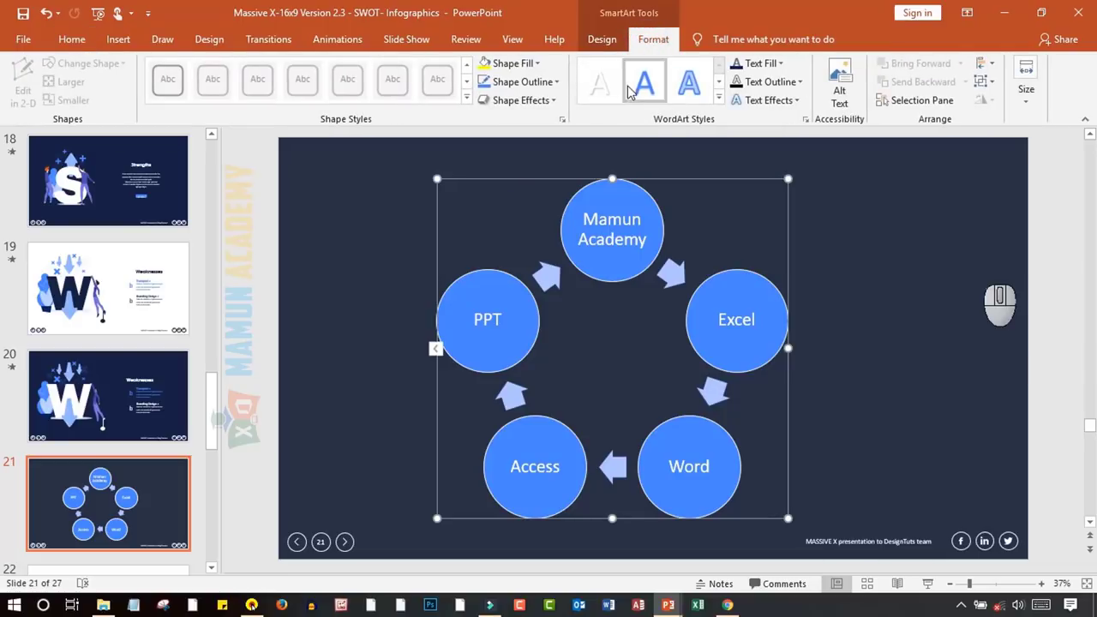
{"action": "left_click", "coordinate": [607, 47]}
{"action": "left_click", "coordinate": [551, 98]}
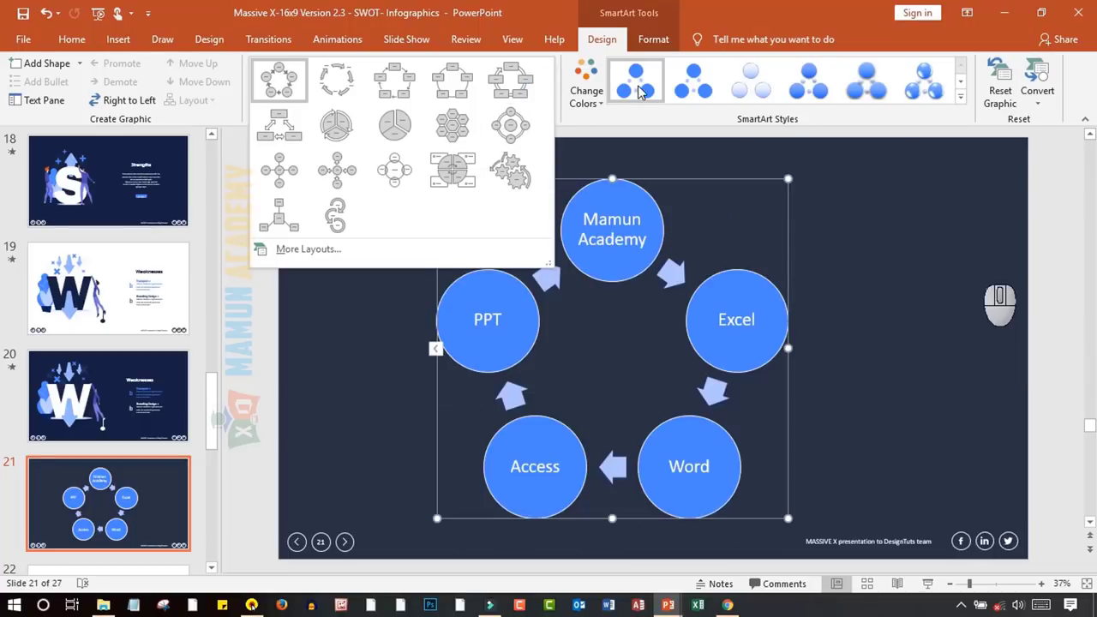
{"action": "left_click", "coordinate": [965, 108]}
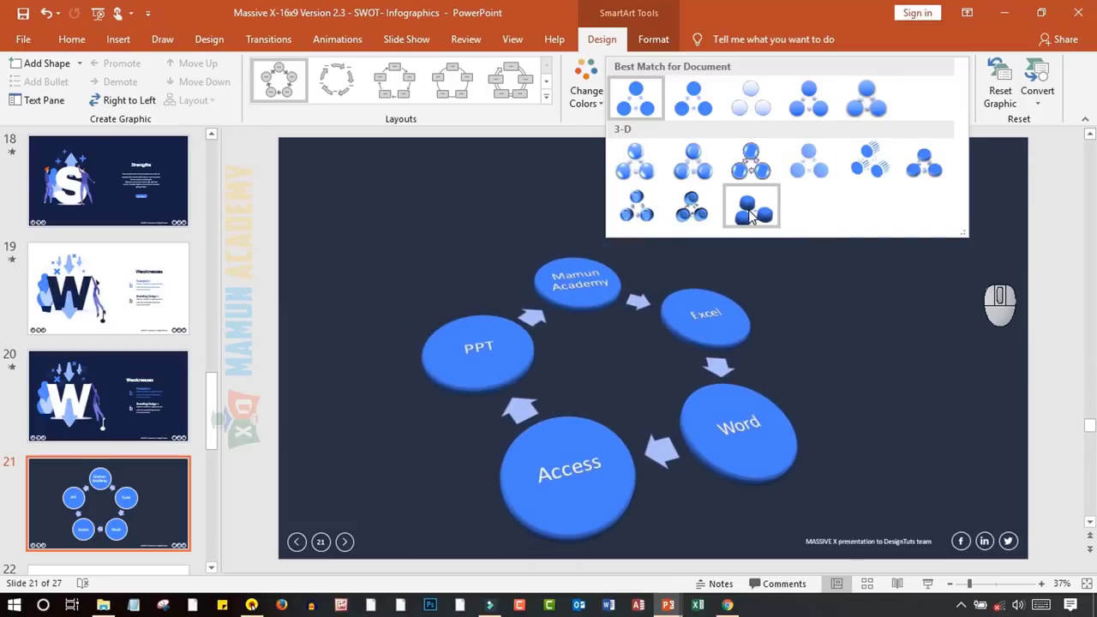
{"action": "left_click", "coordinate": [766, 217]}
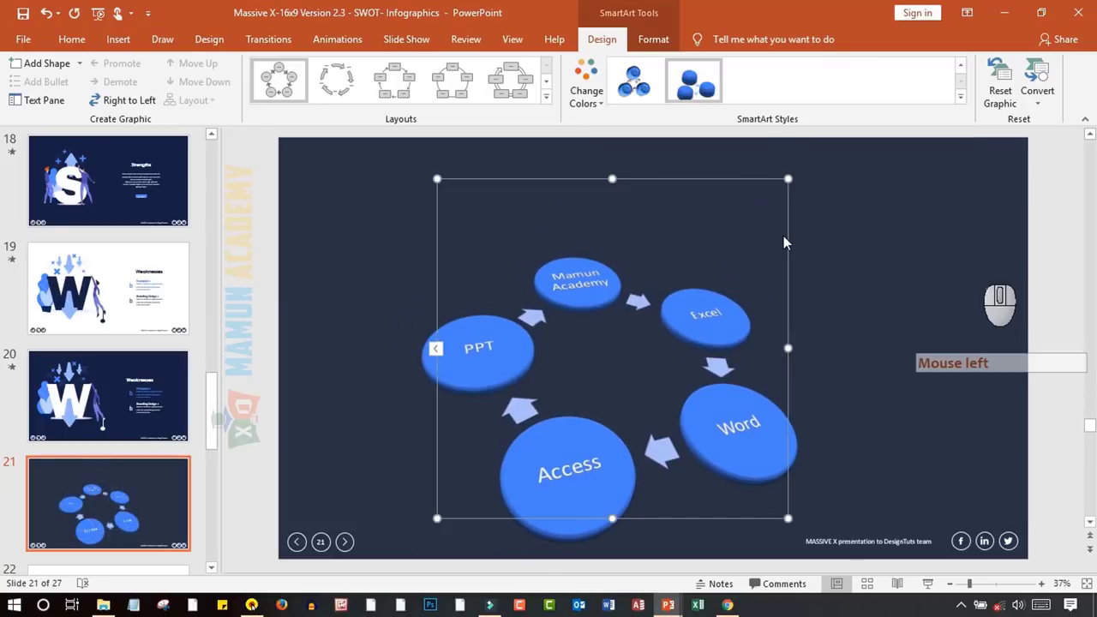
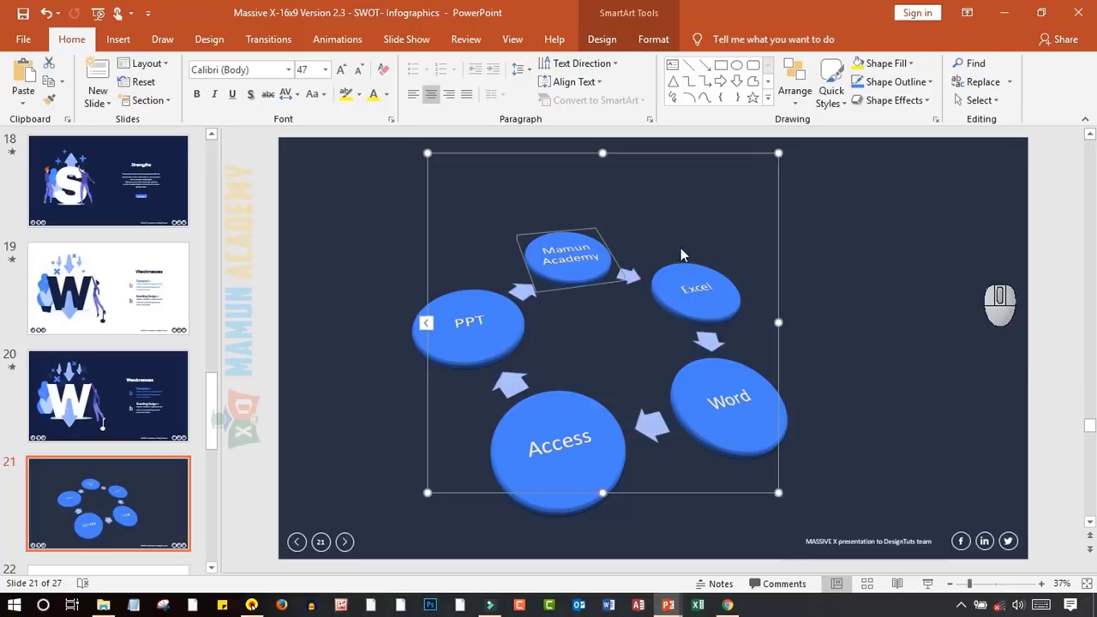
{"action": "left_click", "coordinate": [777, 193]}
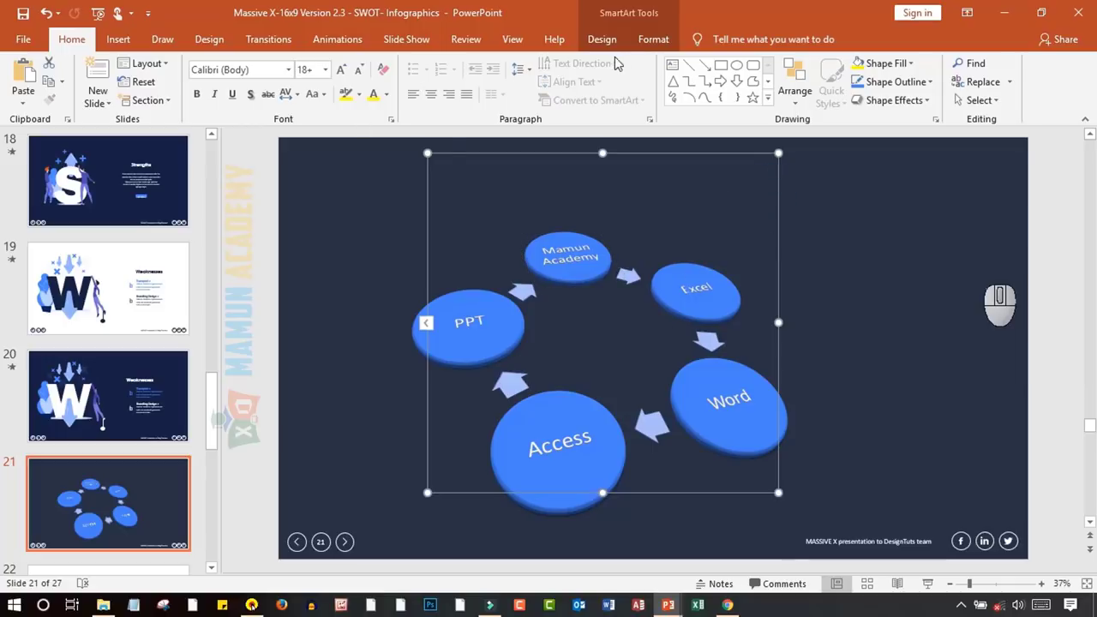
{"action": "left_click", "coordinate": [653, 46]}
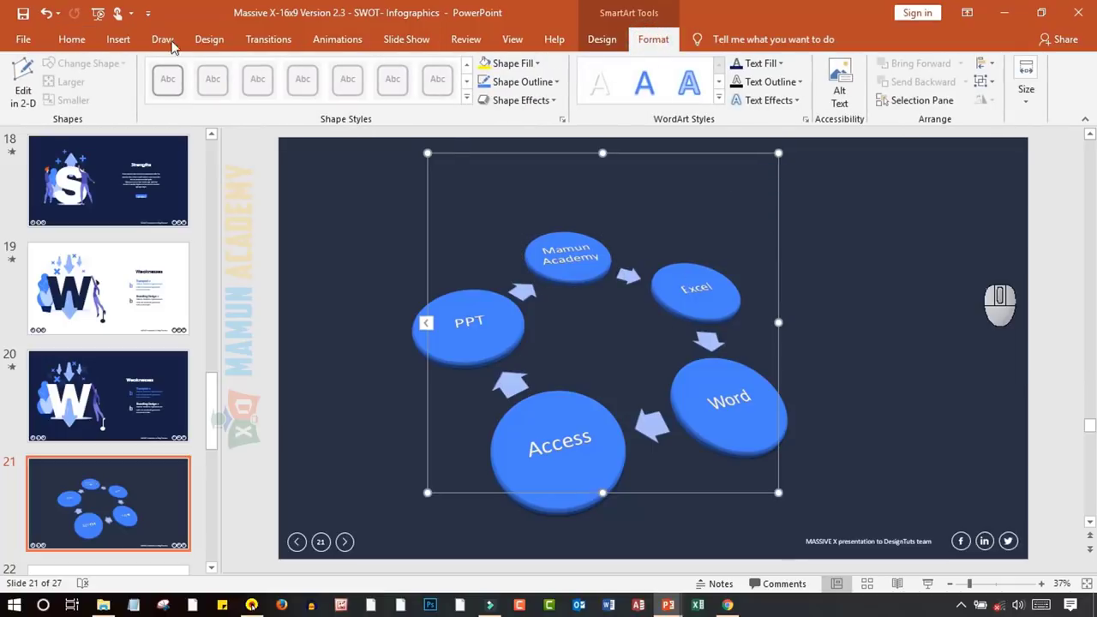
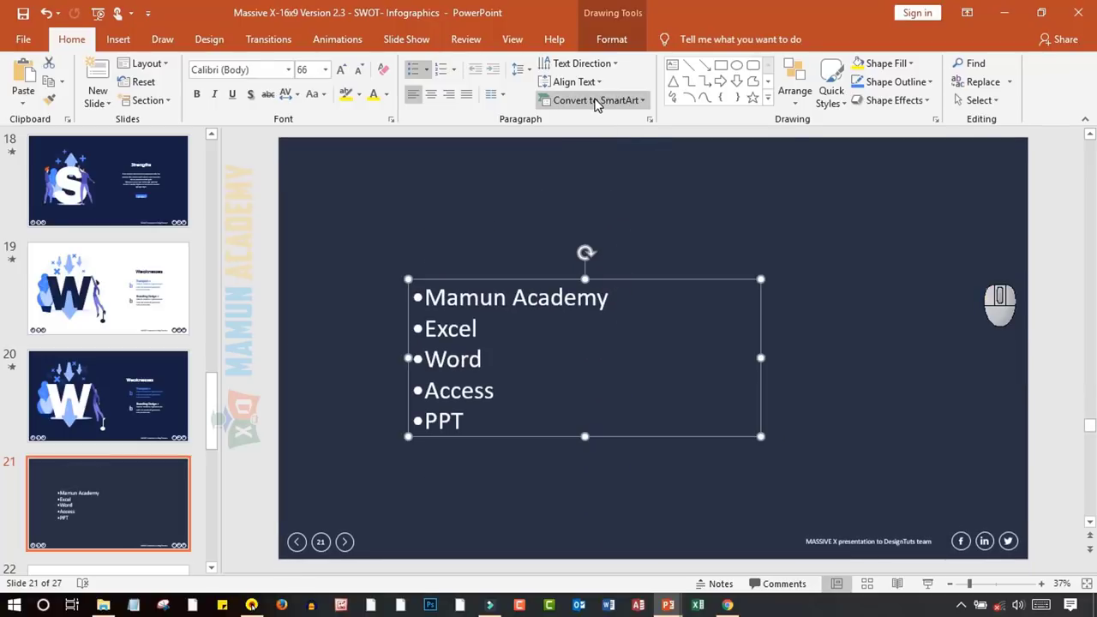
{"action": "left_click", "coordinate": [719, 306]}
{"action": "left_click", "coordinate": [603, 251]}
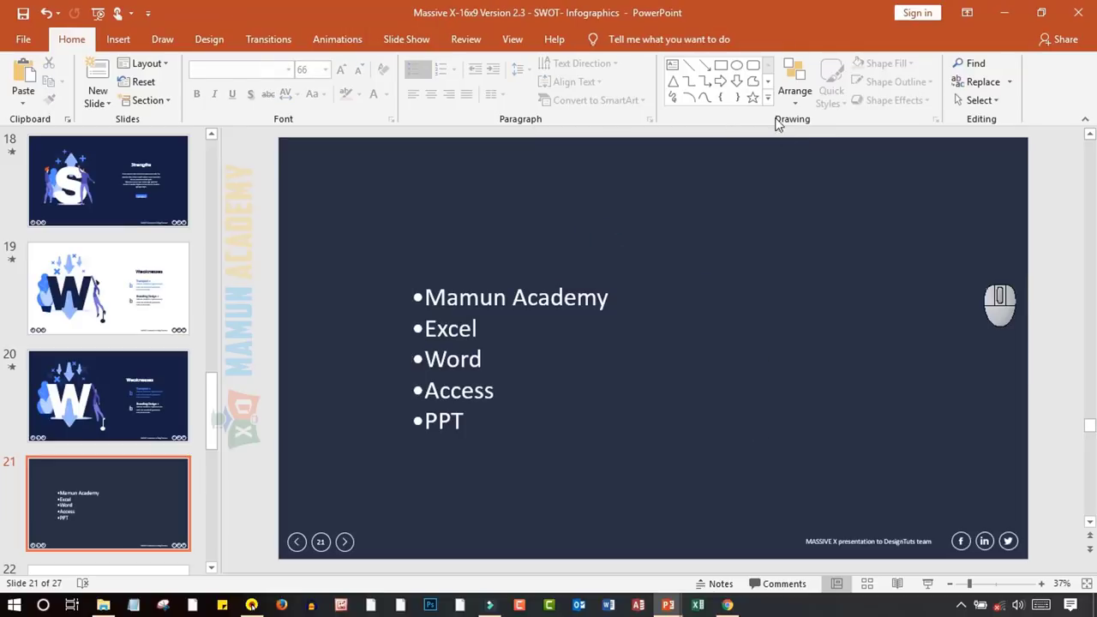
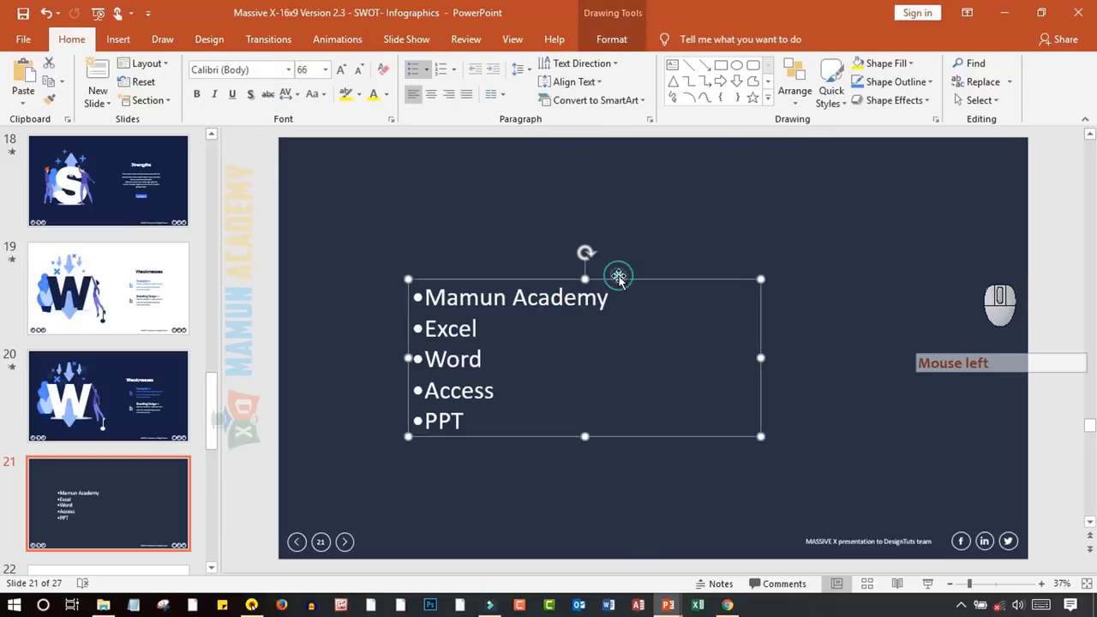
{"action": "key", "text": "Delete"}
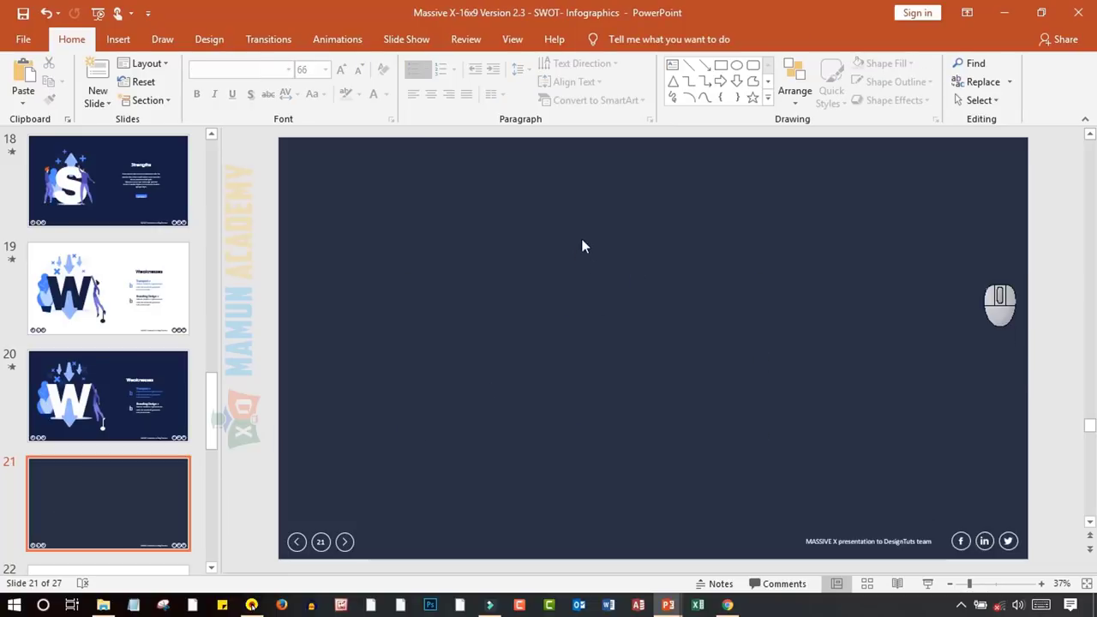
{"action": "left_click", "coordinate": [415, 215]}
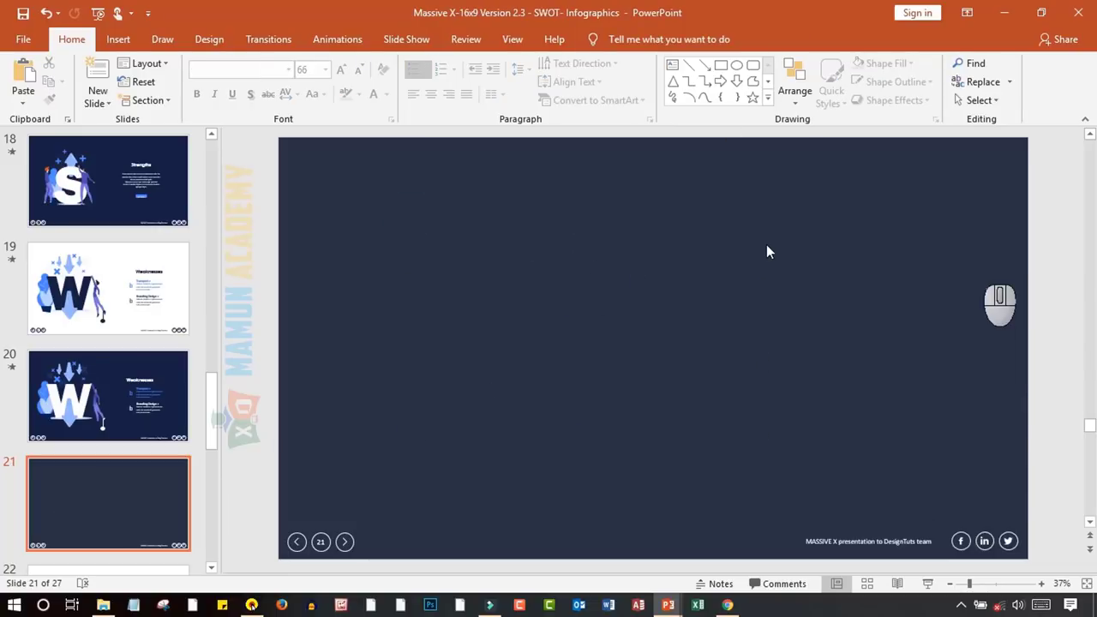
Insert a text box with placeholder text, bump its font size to 48 and narrow the box to fit
{"action": "left_click", "coordinate": [773, 109]}
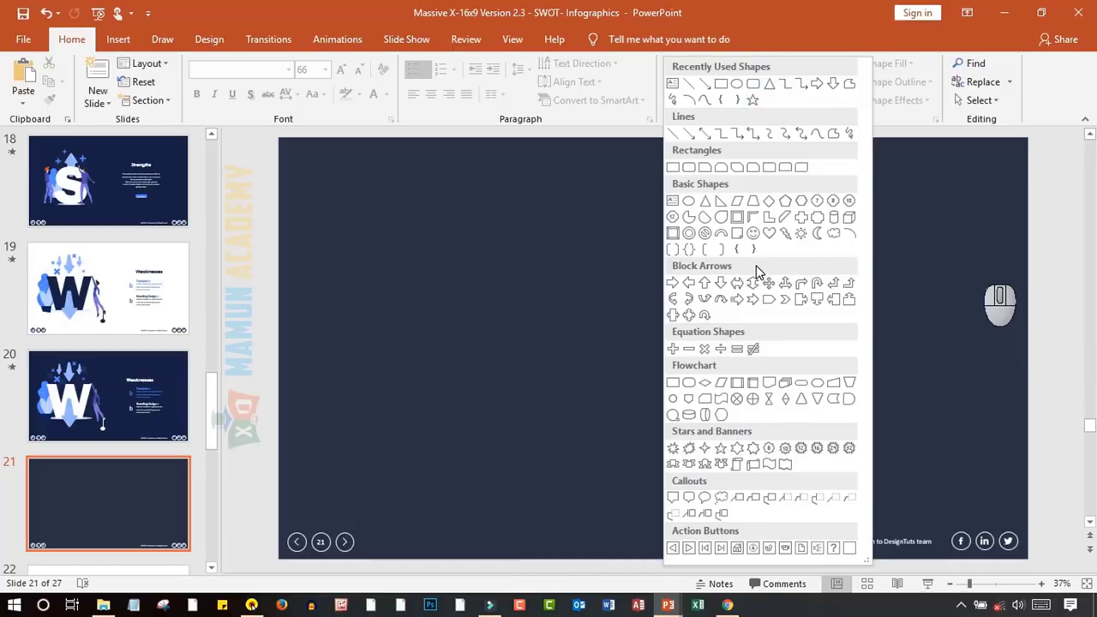
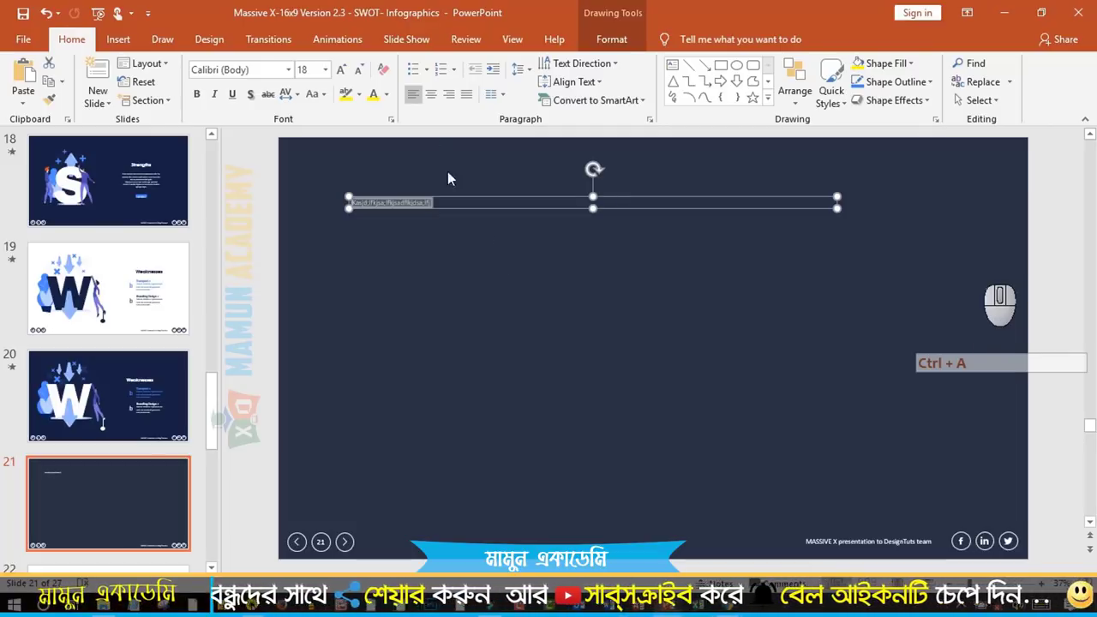
{"action": "left_click", "coordinate": [346, 75]}
{"action": "left_click", "coordinate": [345, 75]}
{"action": "left_click", "coordinate": [345, 75]}
{"action": "left_click", "coordinate": [345, 75]}
{"action": "left_click", "coordinate": [345, 75]}
{"action": "double_click", "coordinate": [345, 75]}
{"action": "left_click_drag", "start_coordinate": [345, 74], "coordinate": [596, 263]}
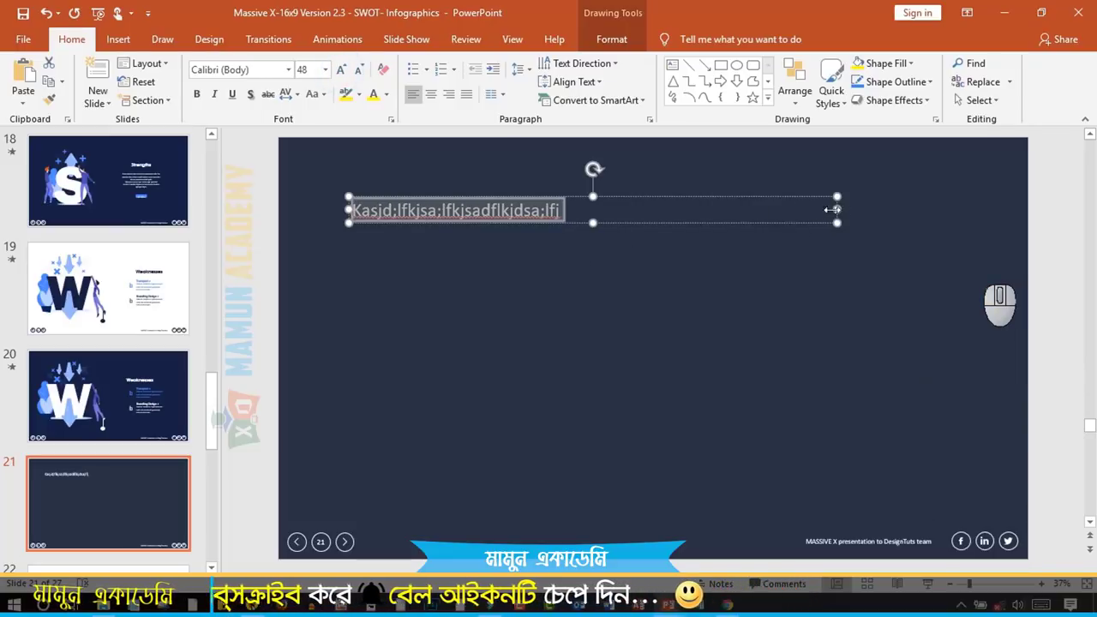
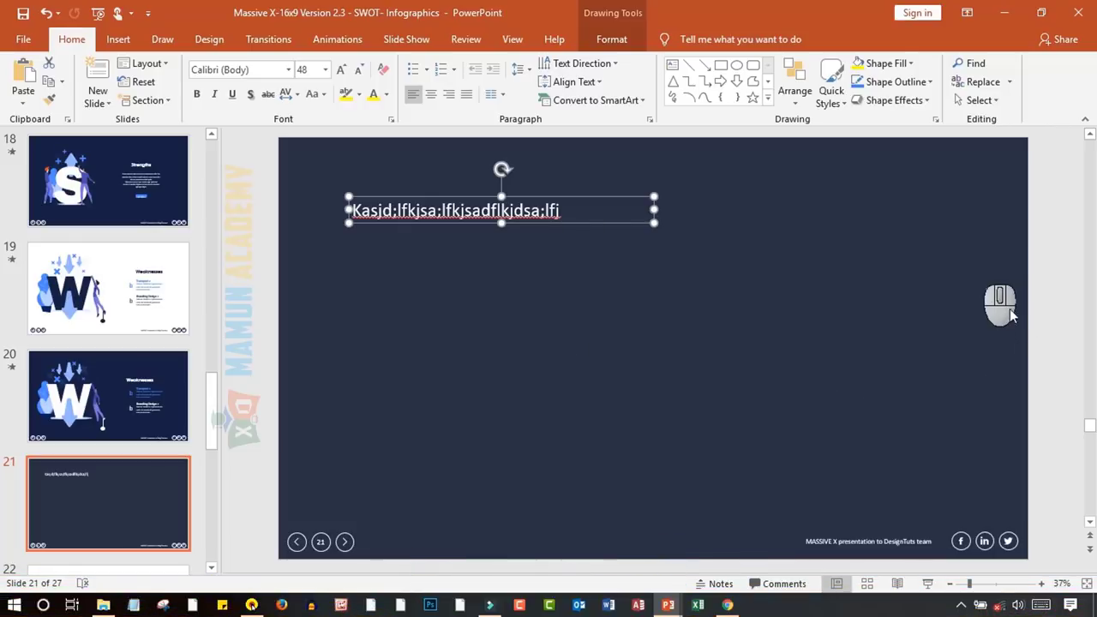
Reposition the placeholder text box near the top-left of slide 21 and deselect it
{"action": "right_click", "coordinate": [724, 252]}
{"action": "right_click", "coordinate": [729, 216]}
{"action": "right_click", "coordinate": [634, 255]}
{"action": "right_click", "coordinate": [705, 188]}
{"action": "right_click", "coordinate": [609, 304]}
{"action": "left_click_drag", "start_coordinate": [740, 227], "coordinate": [620, 323]}
{"action": "left_click", "coordinate": [620, 322]}
{"action": "left_click", "coordinate": [762, 262]}
{"action": "left_click", "coordinate": [606, 269]}
{"action": "left_click", "coordinate": [702, 201]}
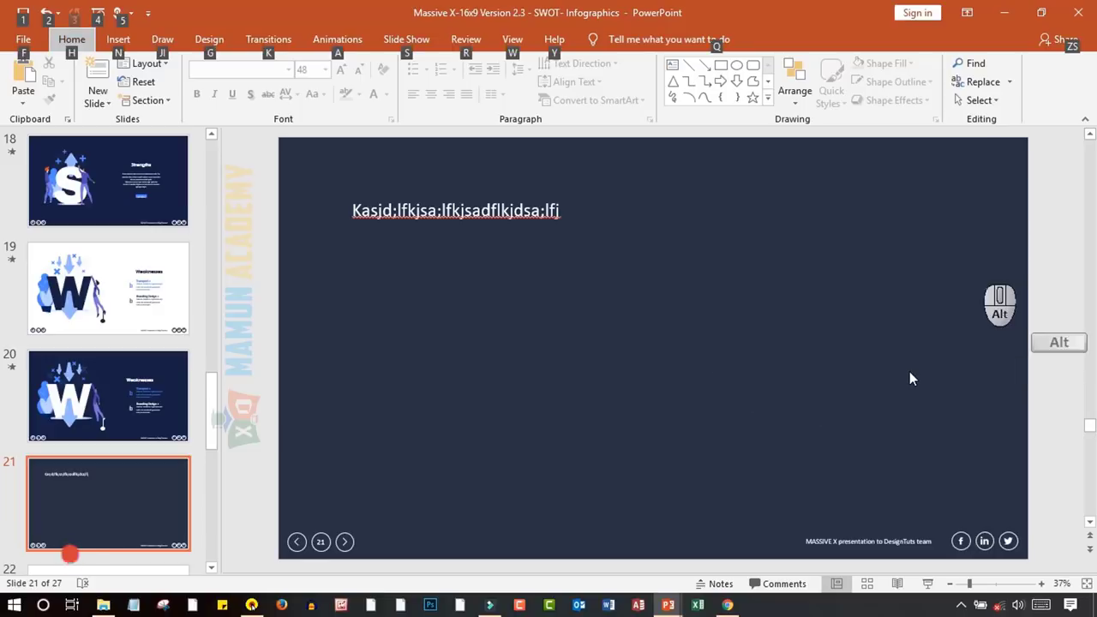
{"action": "left_click", "coordinate": [768, 325]}
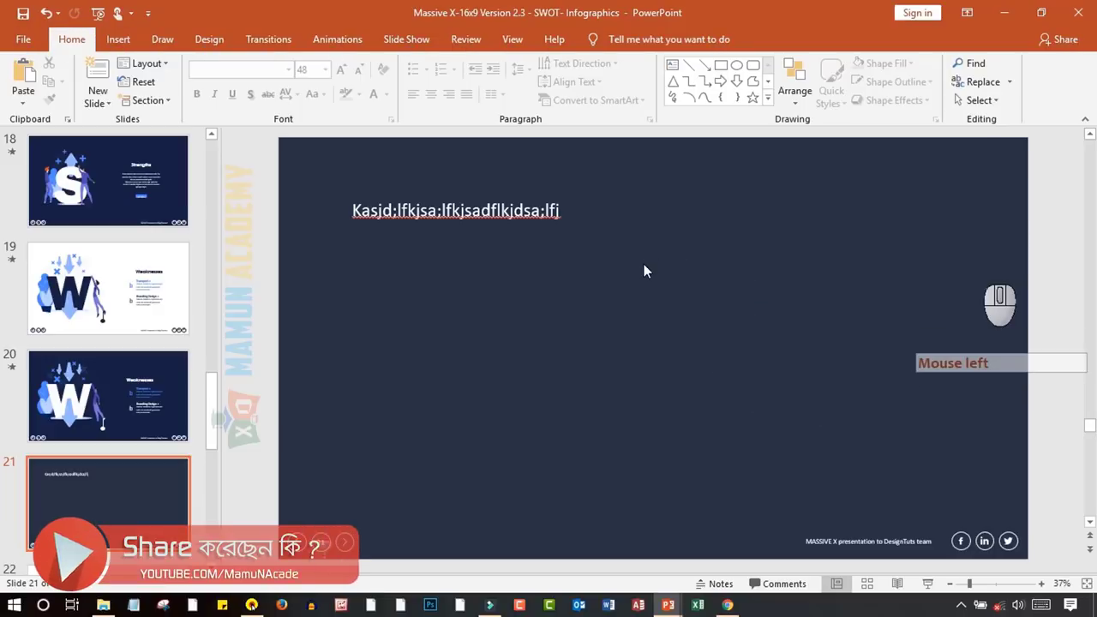
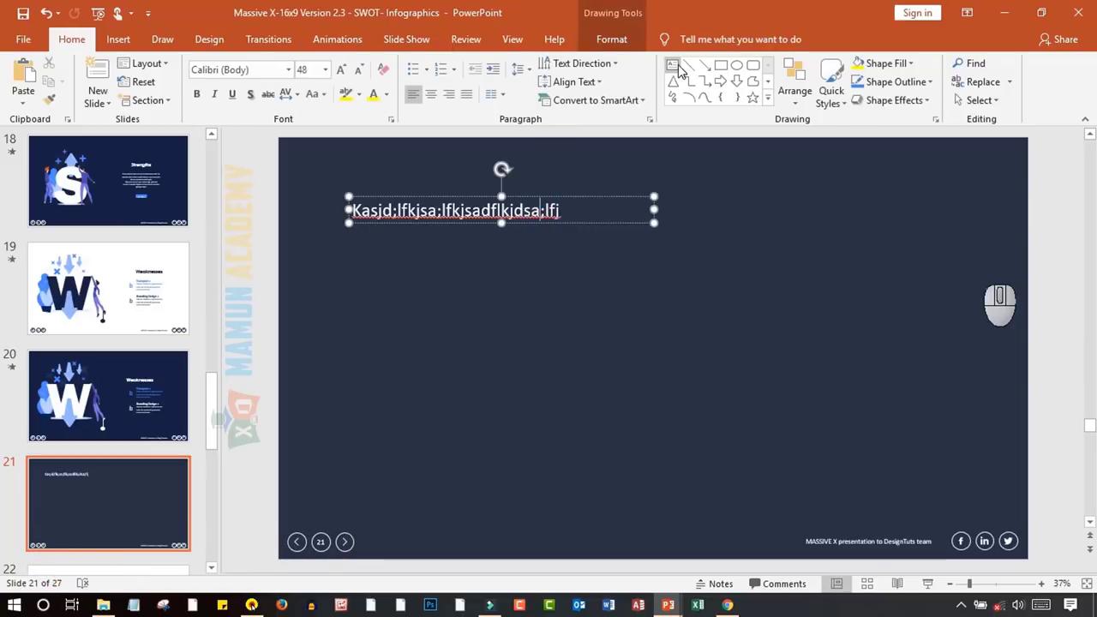
Draw a rectangle filled light blue, plus a blue right arrow and a blue wave banner from the Shapes gallery
{"action": "left_click", "coordinate": [772, 106]}
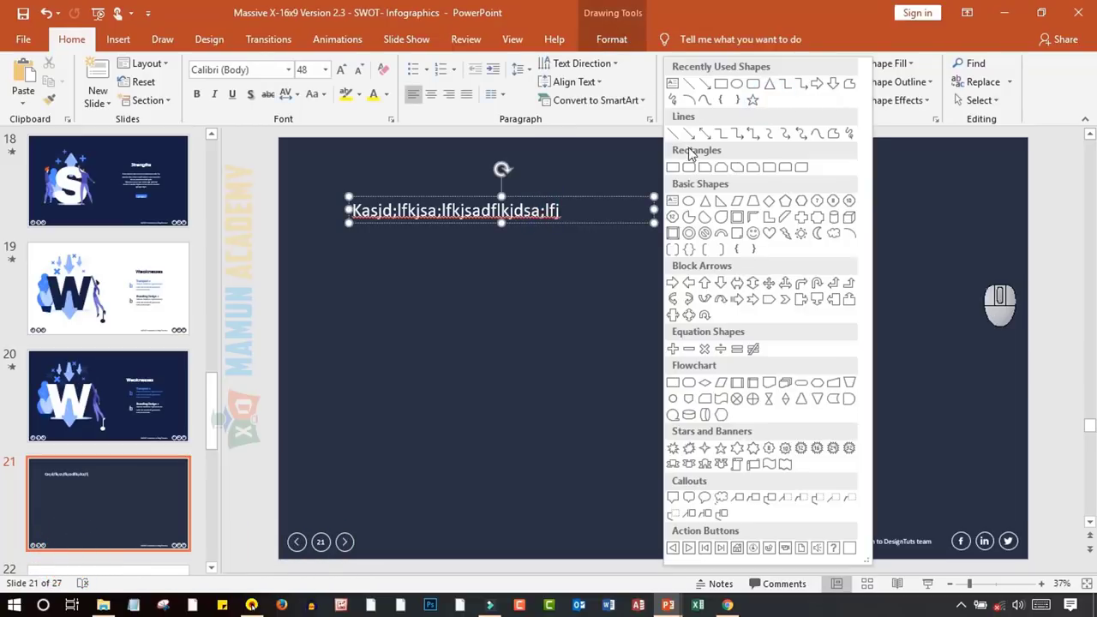
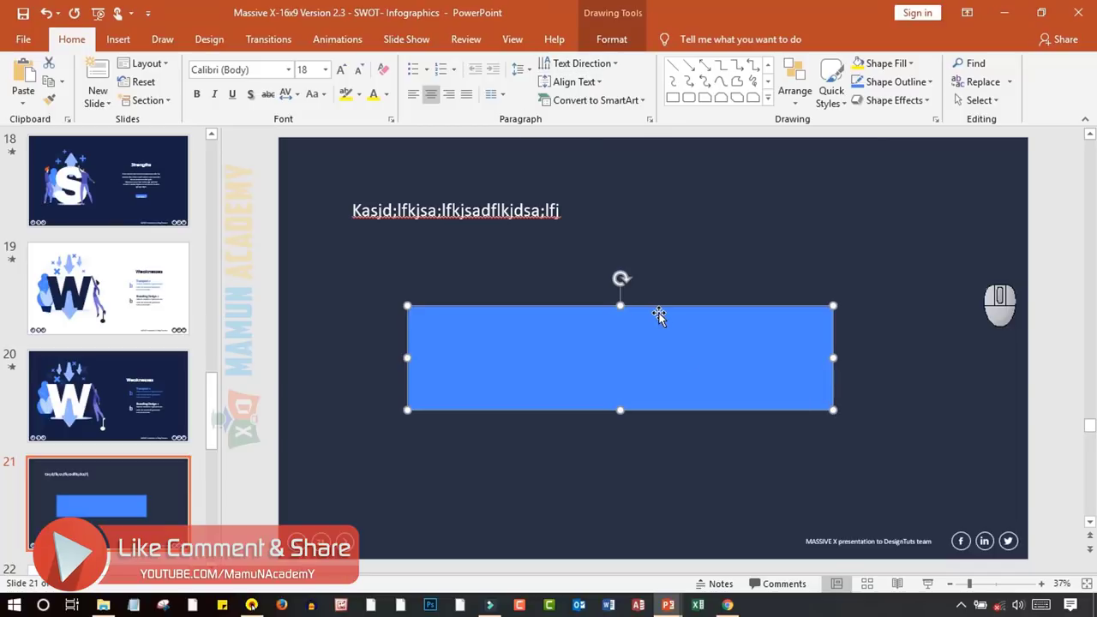
{"action": "left_click", "coordinate": [666, 319]}
{"action": "left_click", "coordinate": [625, 41]}
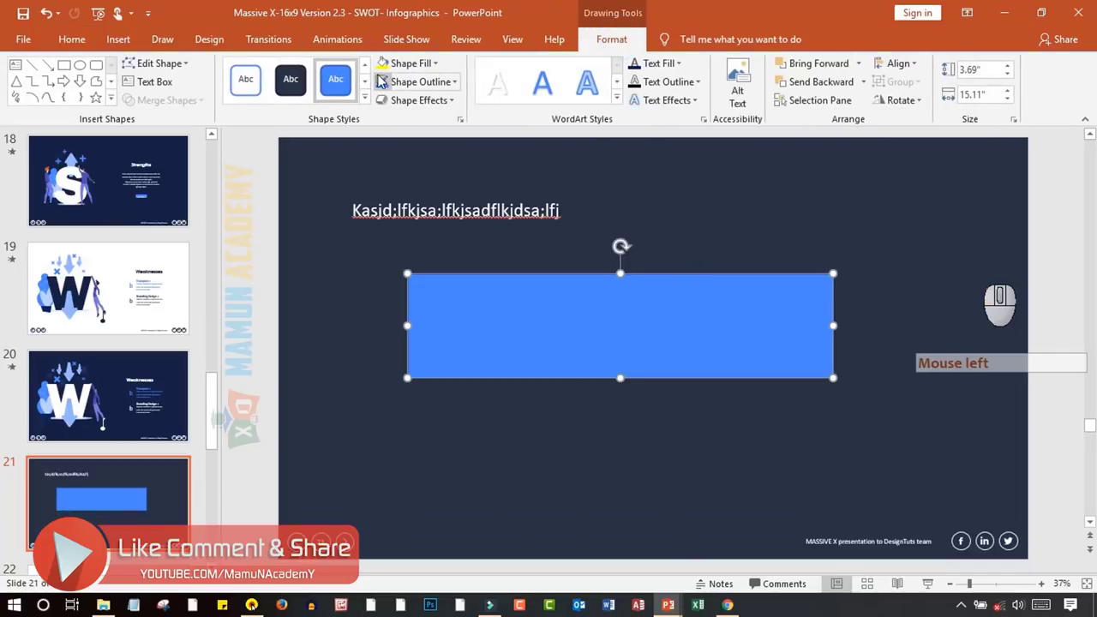
{"action": "left_click", "coordinate": [442, 72]}
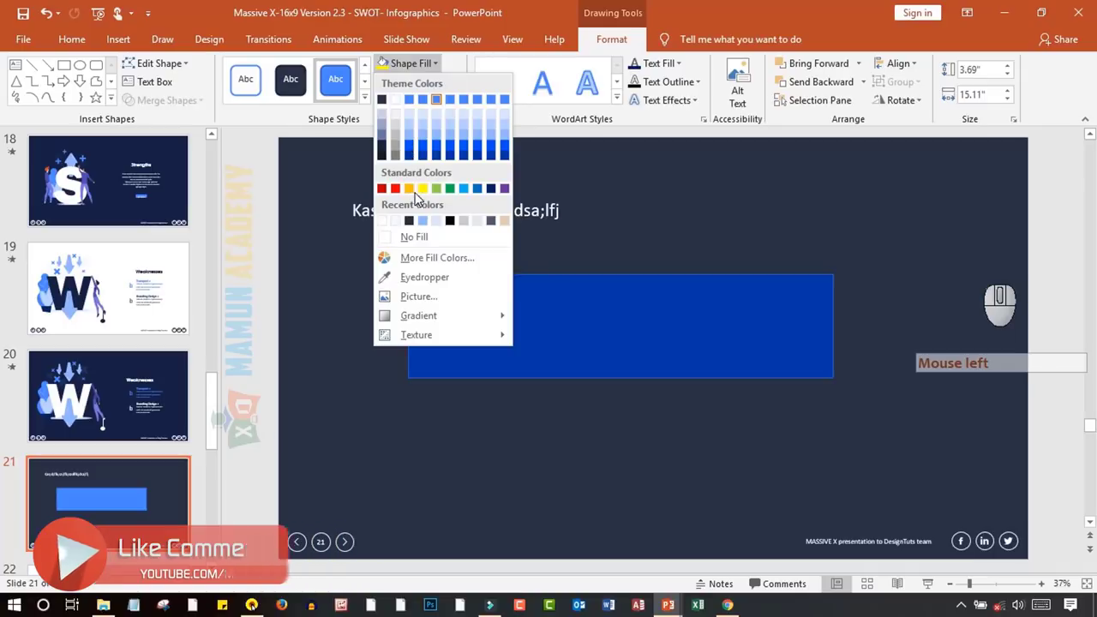
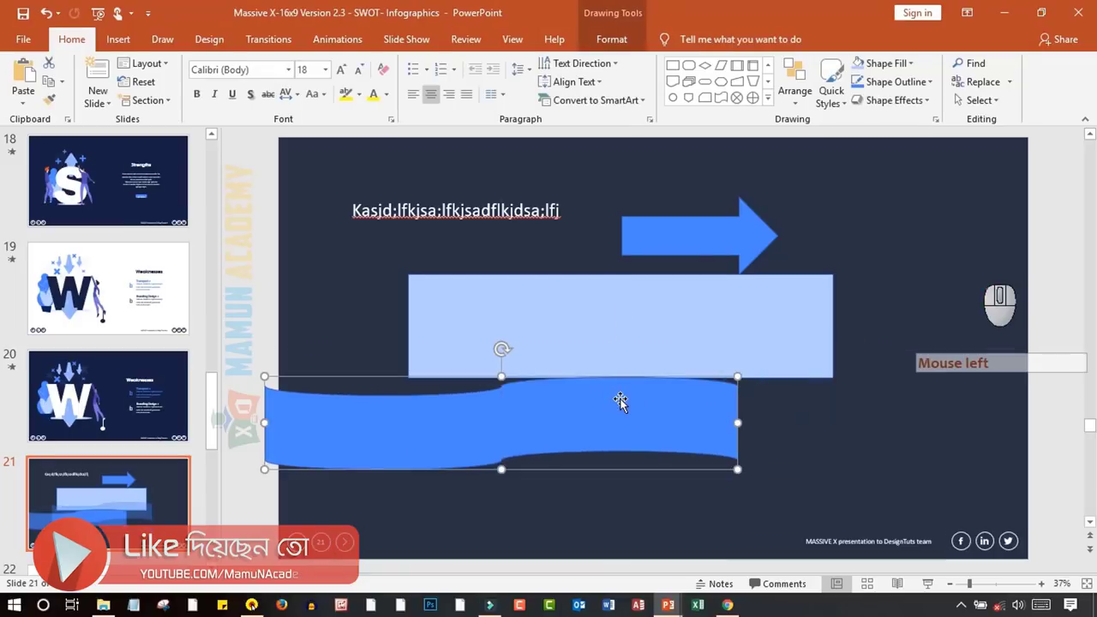
{"action": "left_click", "coordinate": [771, 106]}
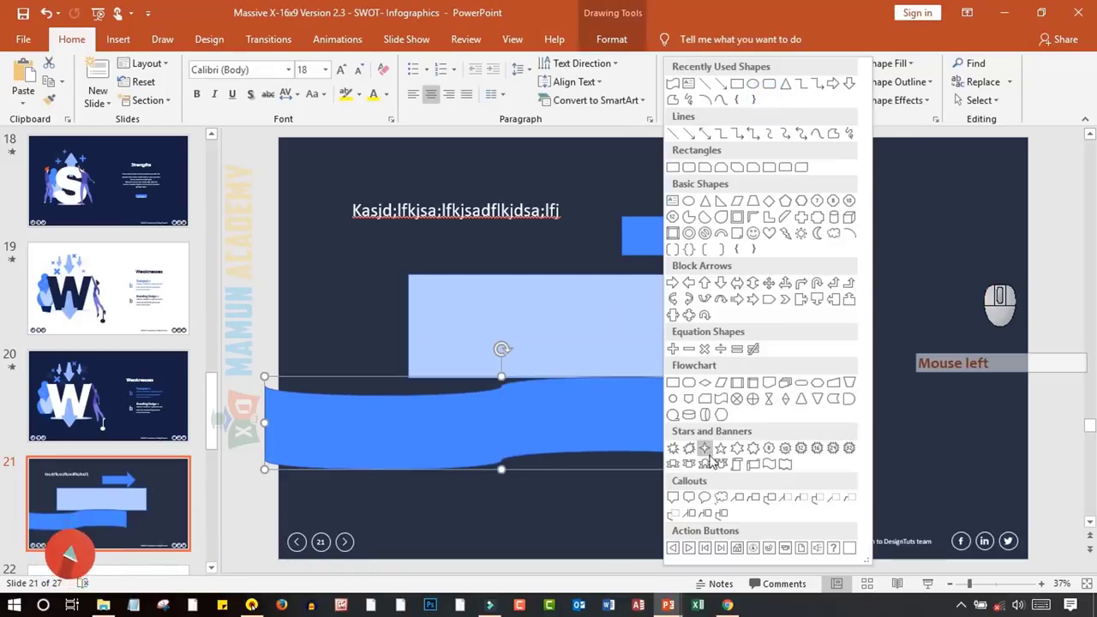
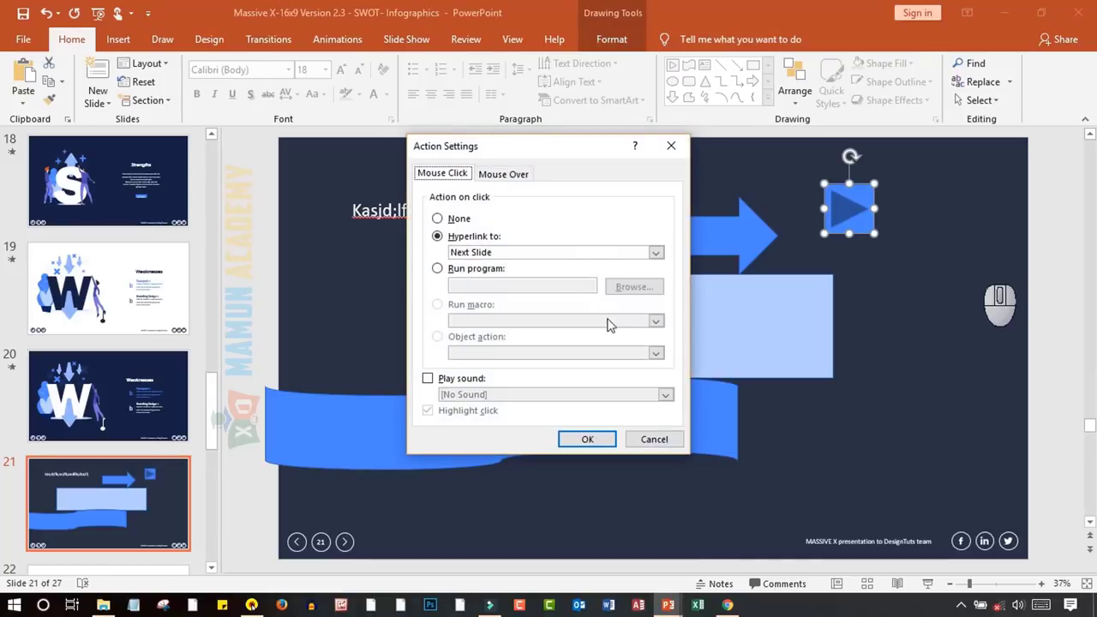
Place a Forward/Next action button top-right, hyperlinked to Next Slide
{"action": "left_click", "coordinate": [535, 149]}
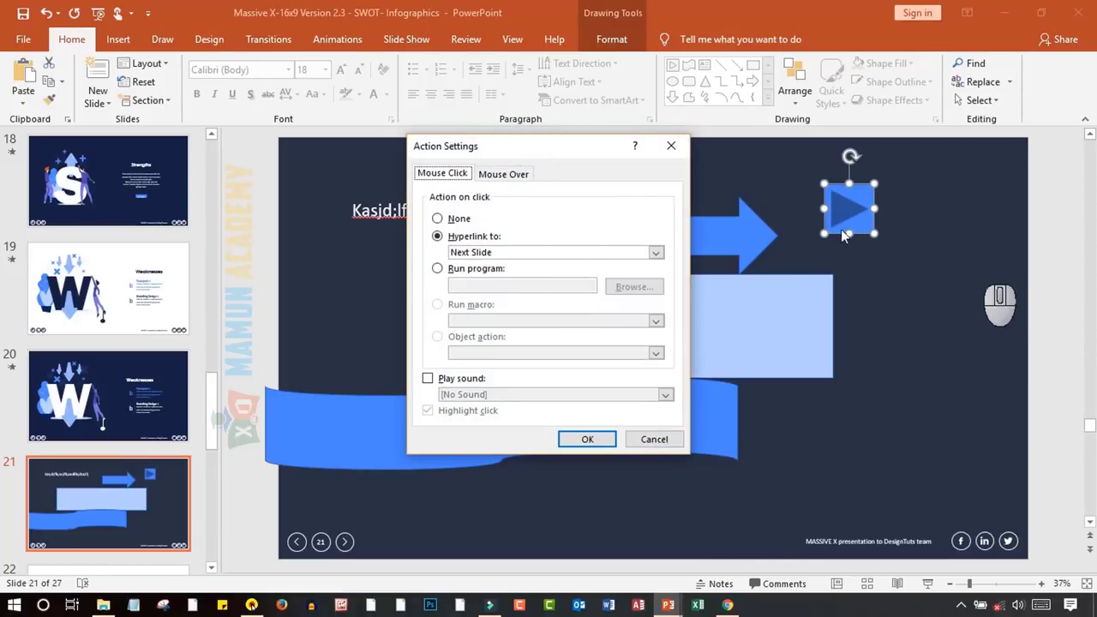
{"action": "left_click", "coordinate": [568, 259]}
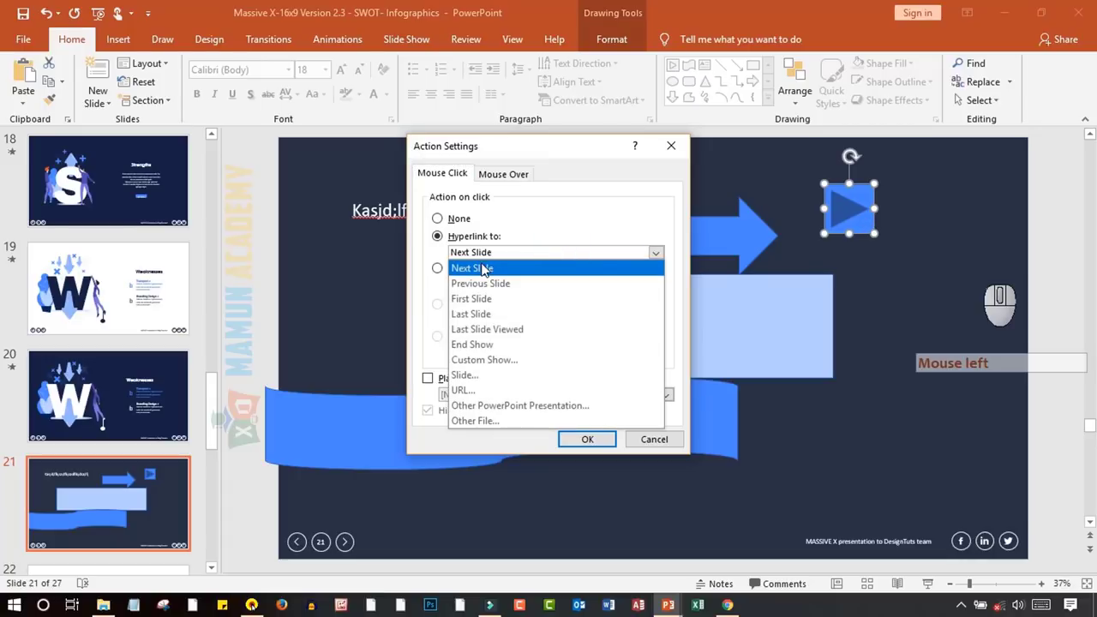
{"action": "left_click", "coordinate": [513, 261]}
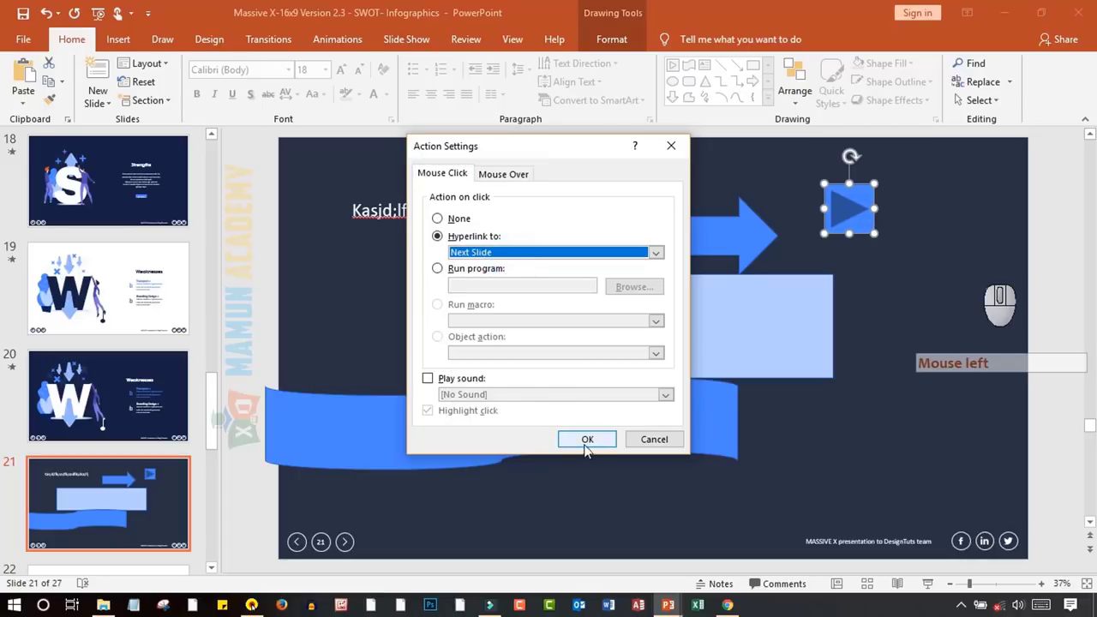
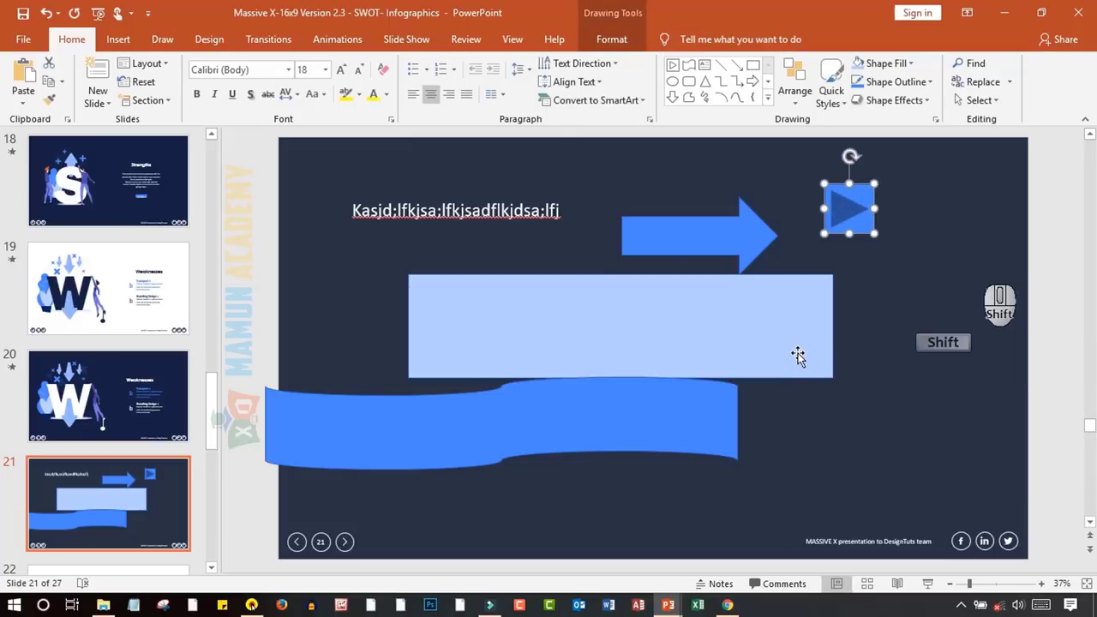
{"action": "key", "text": "shift+F5"}
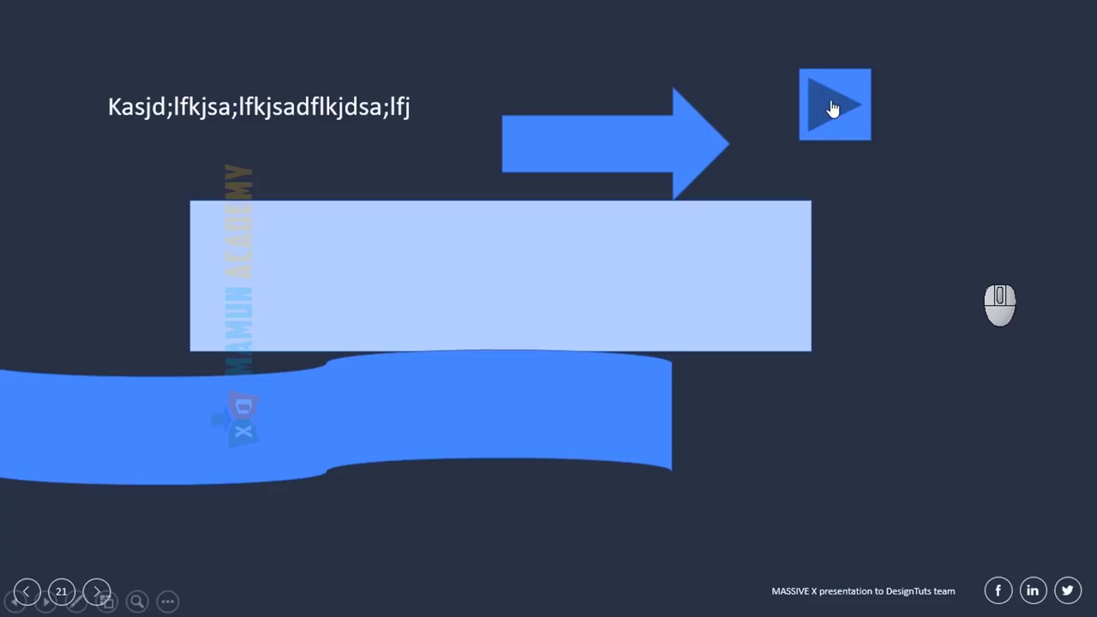
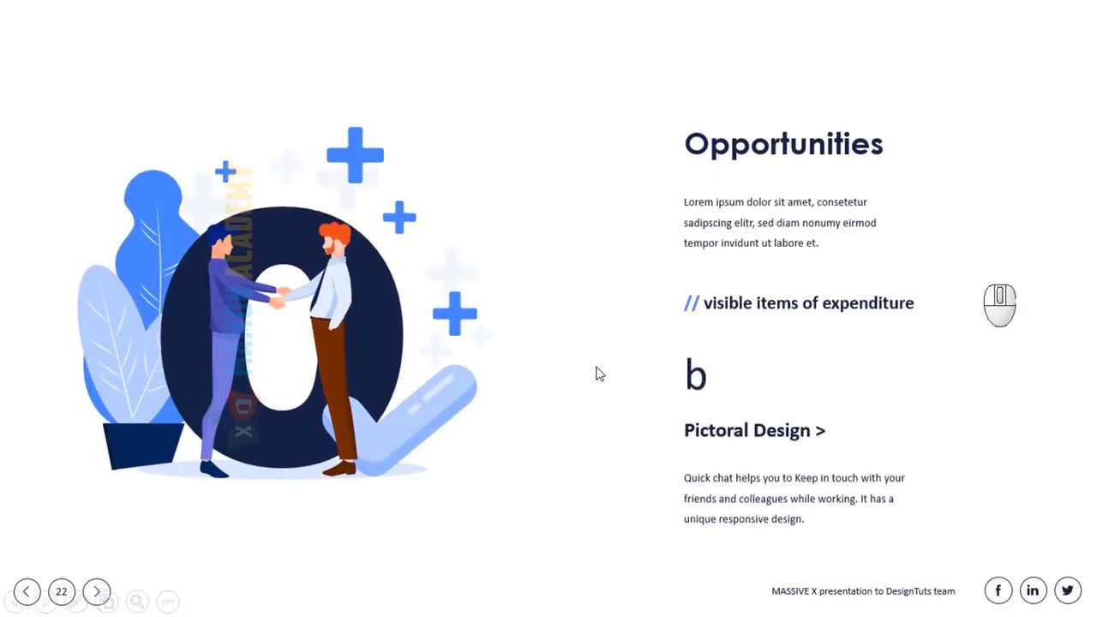
{"action": "key", "text": "Escape"}
{"action": "left_click", "coordinate": [151, 290]}
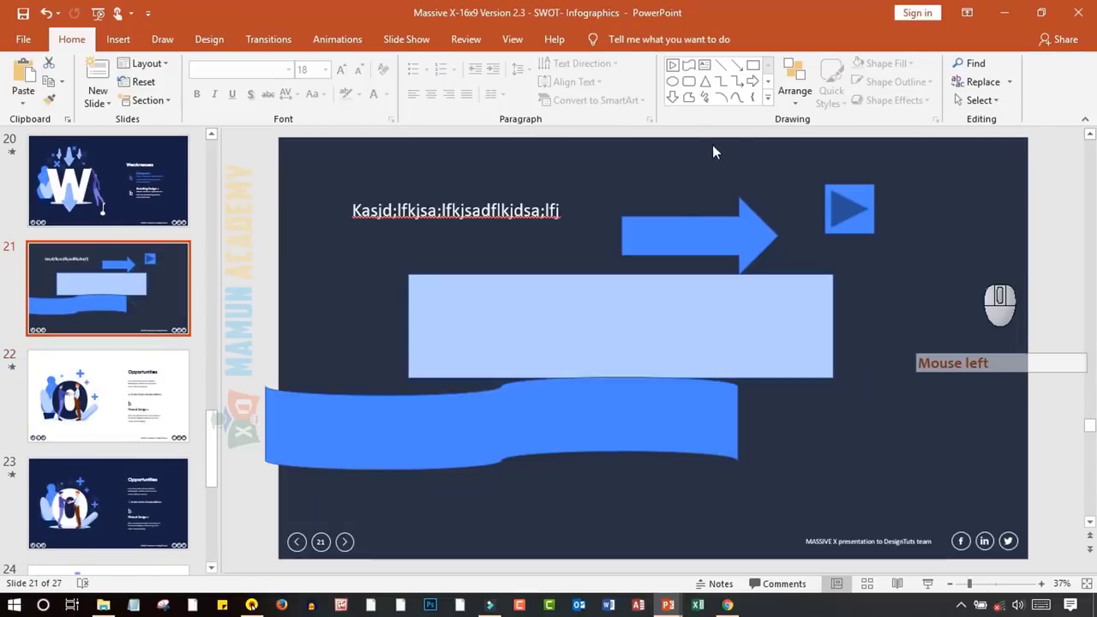
Draw a second action button at the right edge with Mouse Click and Mouse Over set to None
{"action": "left_click", "coordinate": [770, 106]}
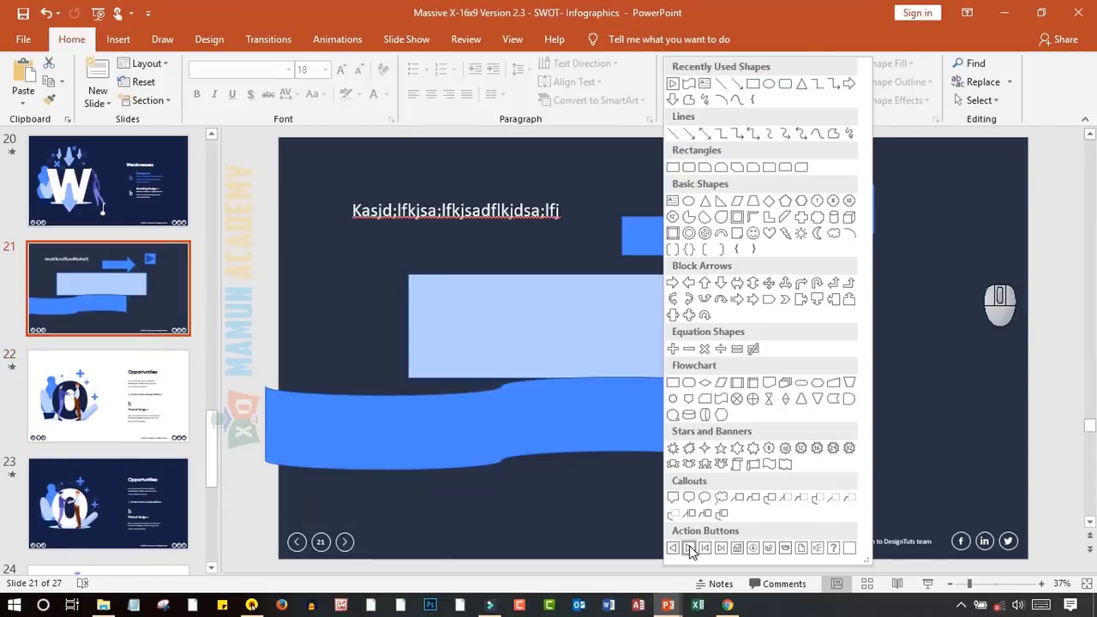
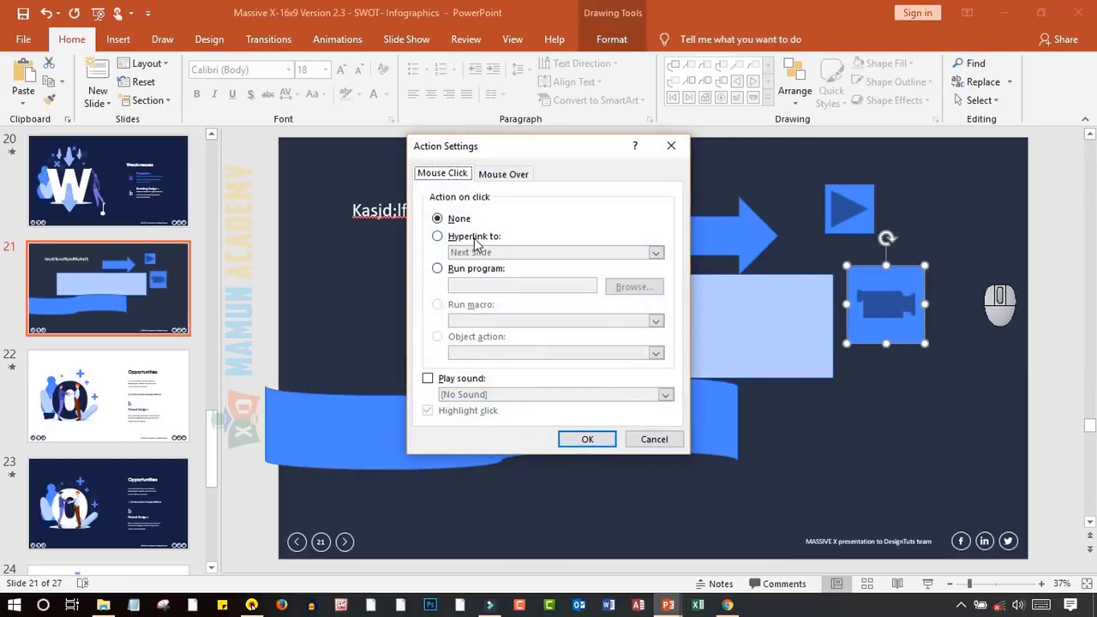
{"action": "left_click_drag", "start_coordinate": [479, 244], "coordinate": [494, 257]}
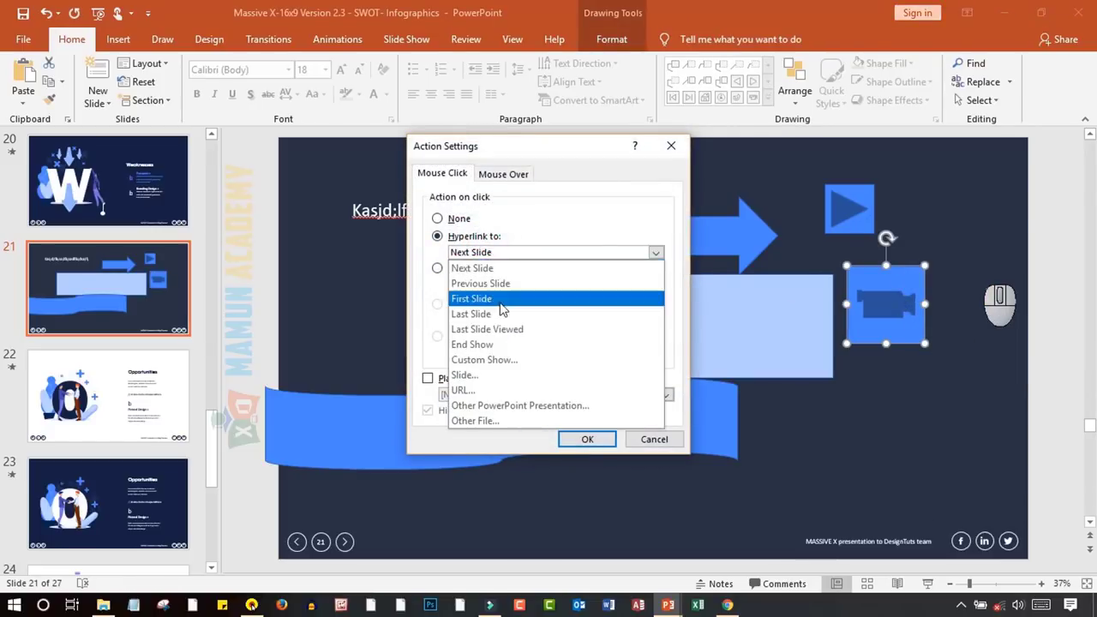
{"action": "left_click", "coordinate": [468, 222]}
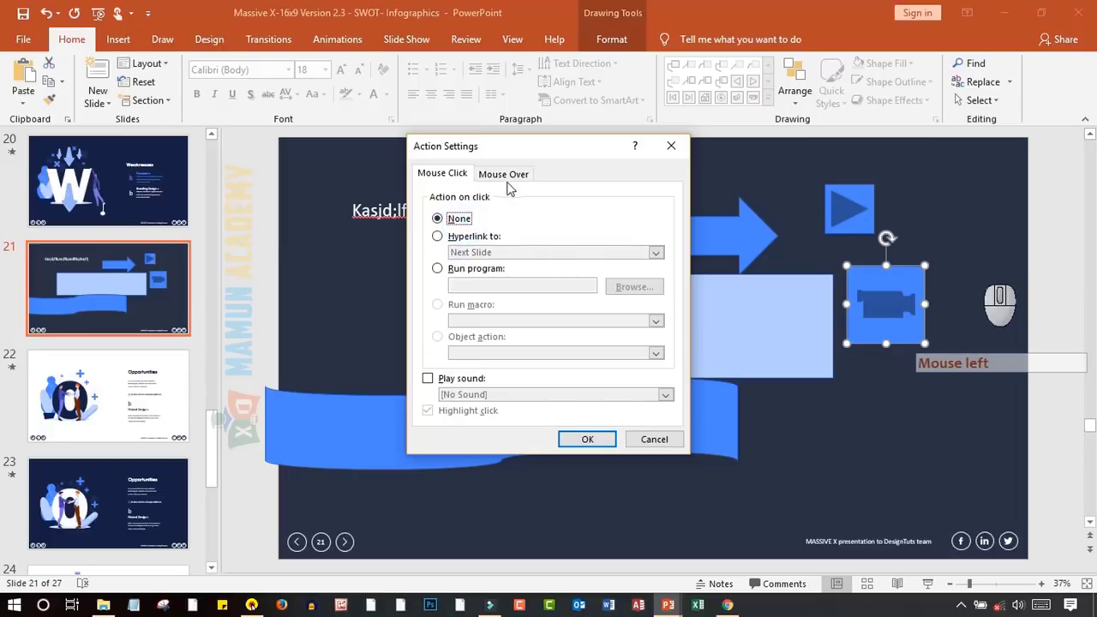
{"action": "left_click", "coordinate": [510, 181]}
{"action": "left_click", "coordinate": [461, 179]}
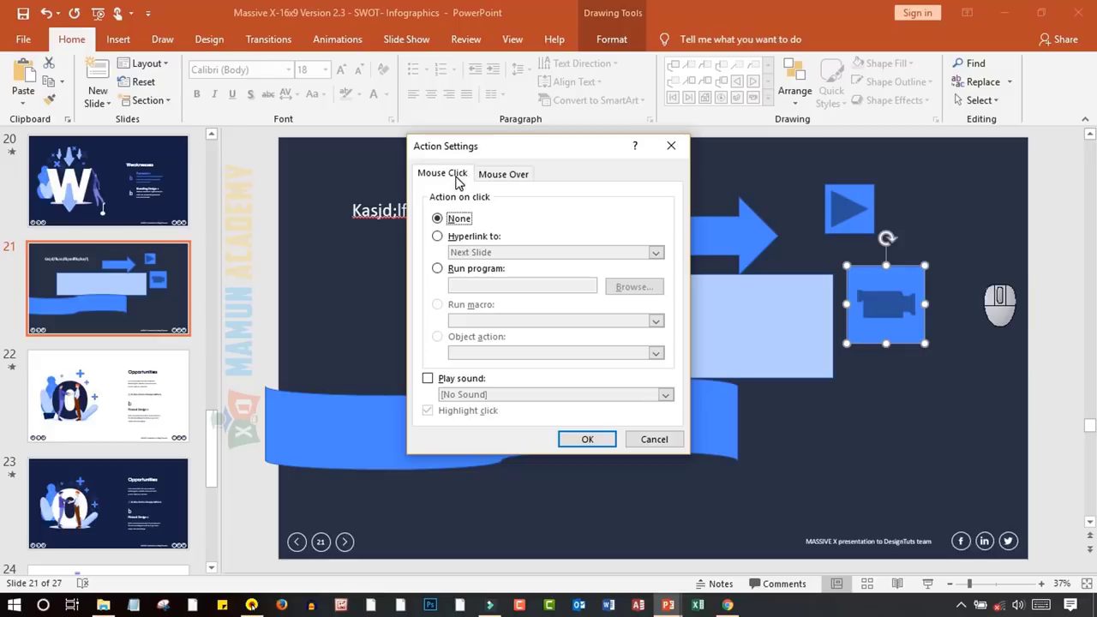
{"action": "left_click", "coordinate": [857, 231]}
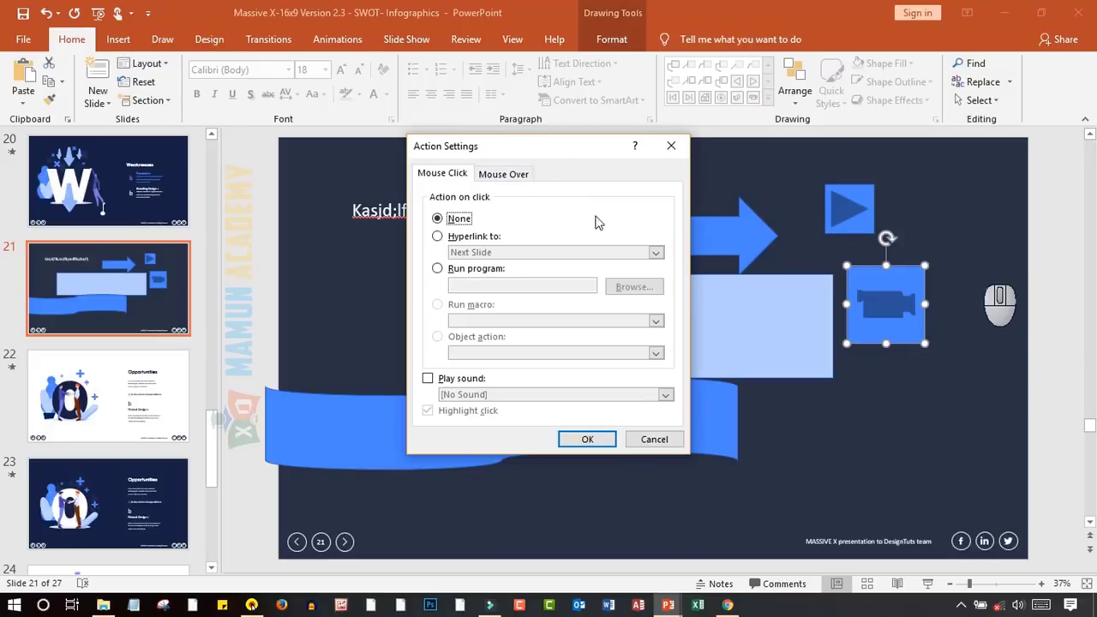
{"action": "left_click", "coordinate": [518, 182]}
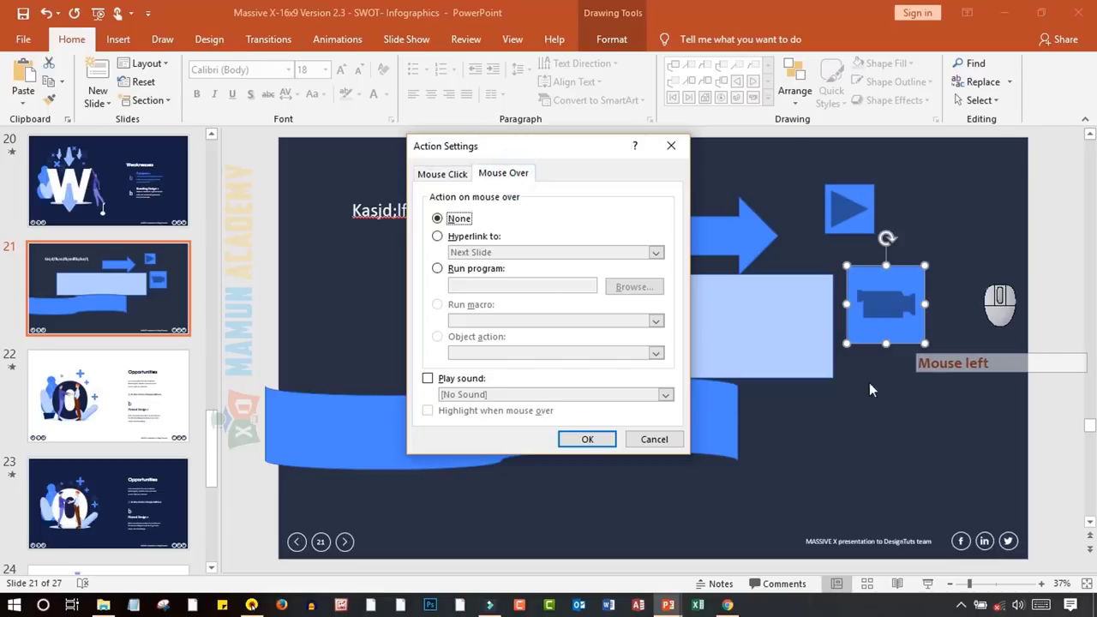
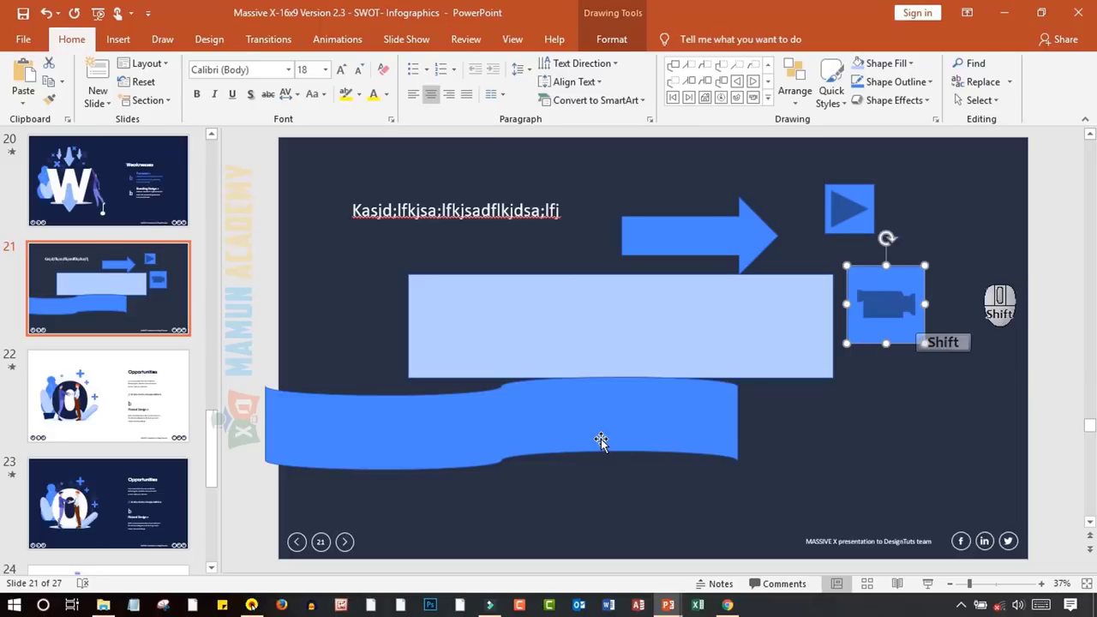
Briefly preview the slide show, then return to slide 21 and select the light rectangle
{"action": "key", "text": "shift+F5"}
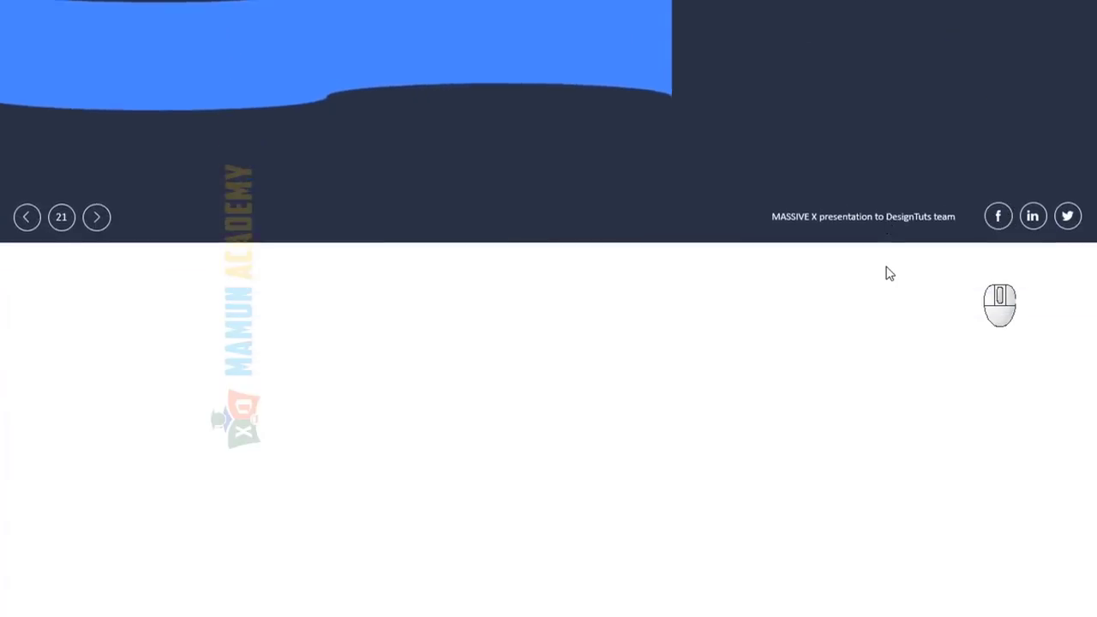
{"action": "key", "text": "Escape"}
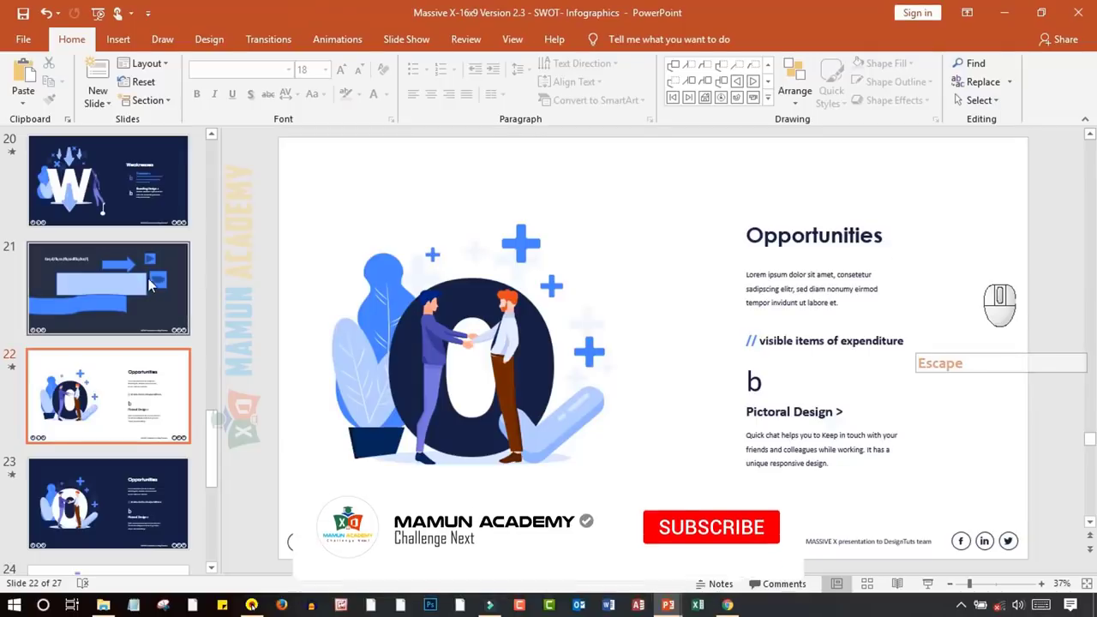
{"action": "left_click", "coordinate": [147, 287]}
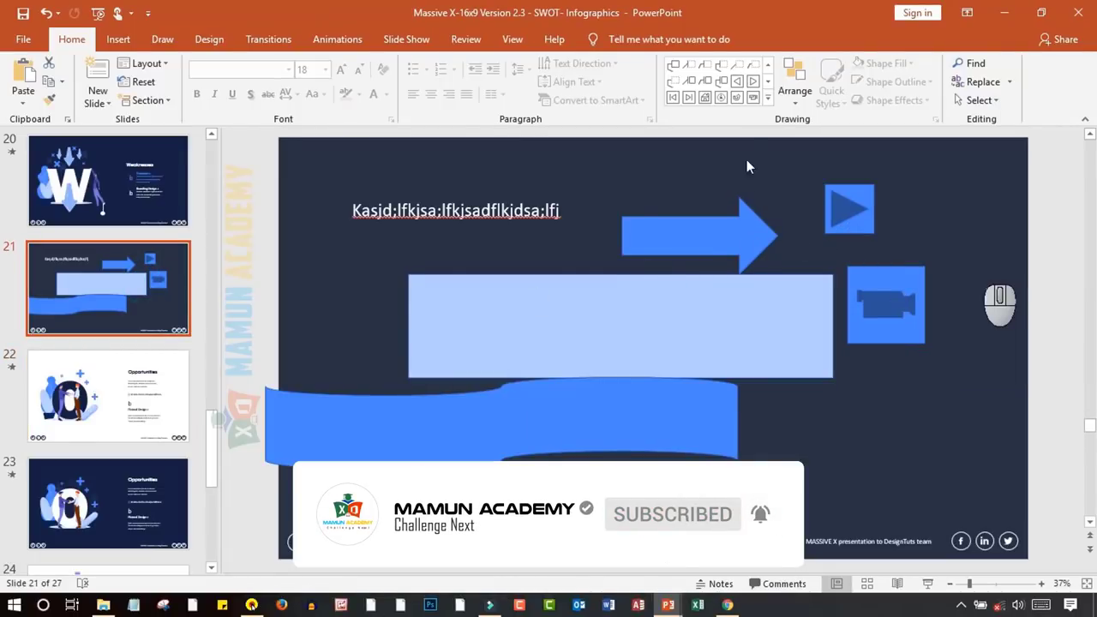
{"action": "left_click", "coordinate": [628, 203]}
Drag the light rectangle up and left so it tucks partly behind the blue block arrow
{"action": "left_click", "coordinate": [803, 106]}
{"action": "left_click_drag", "start_coordinate": [667, 320], "coordinate": [735, 317]}
{"action": "double_click", "coordinate": [798, 283]}
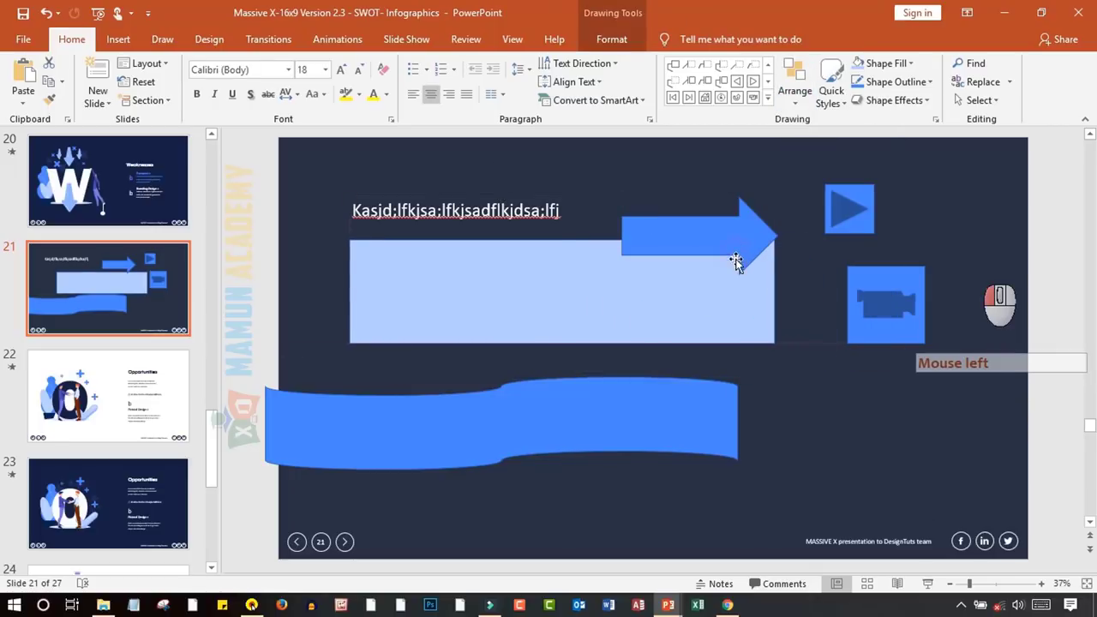
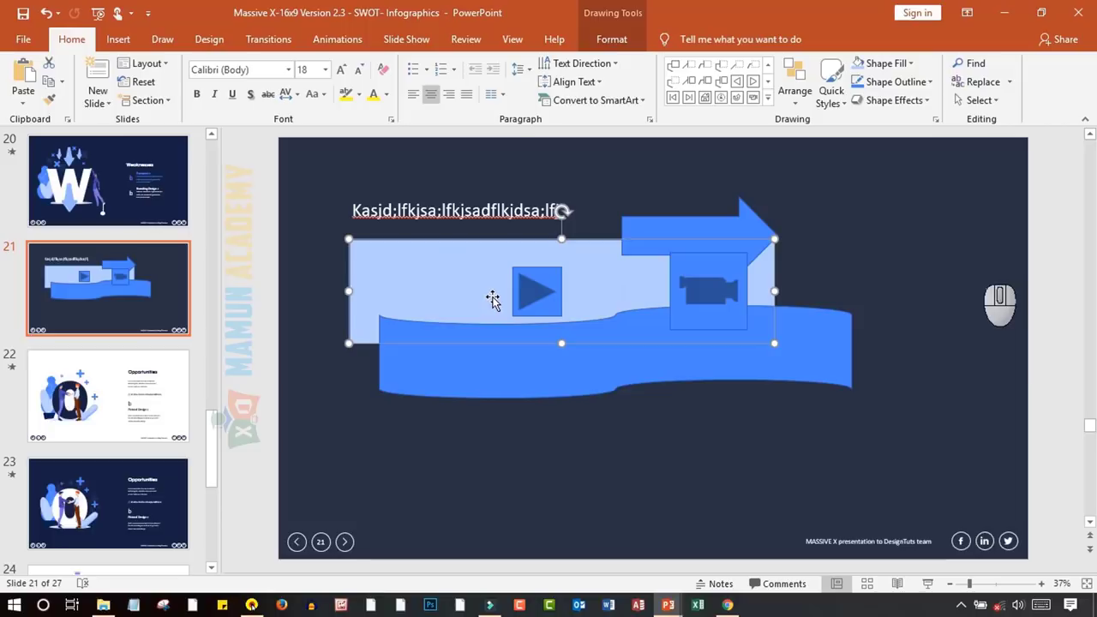
Bring the light rectangle forward, then to the front, then send it back one layer
{"action": "left_click", "coordinate": [799, 110]}
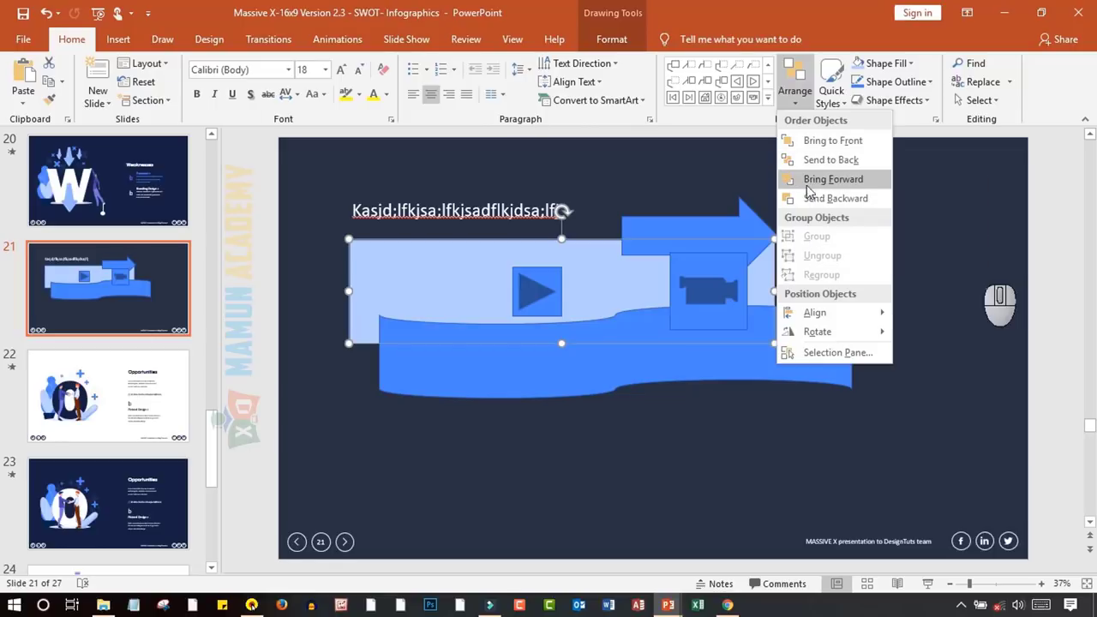
{"action": "left_click", "coordinate": [821, 186]}
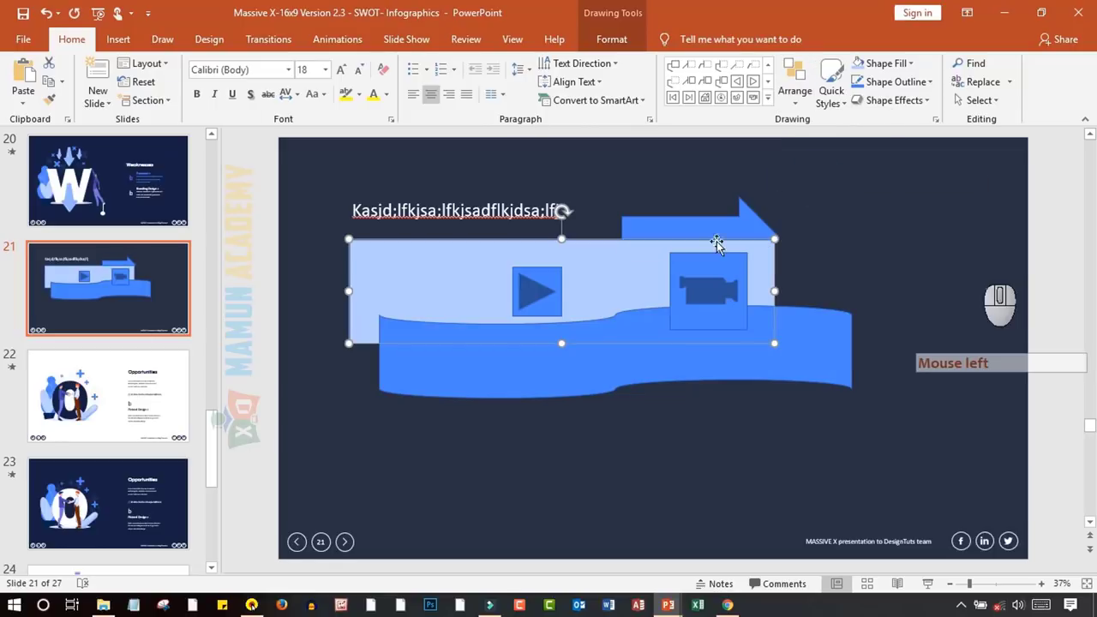
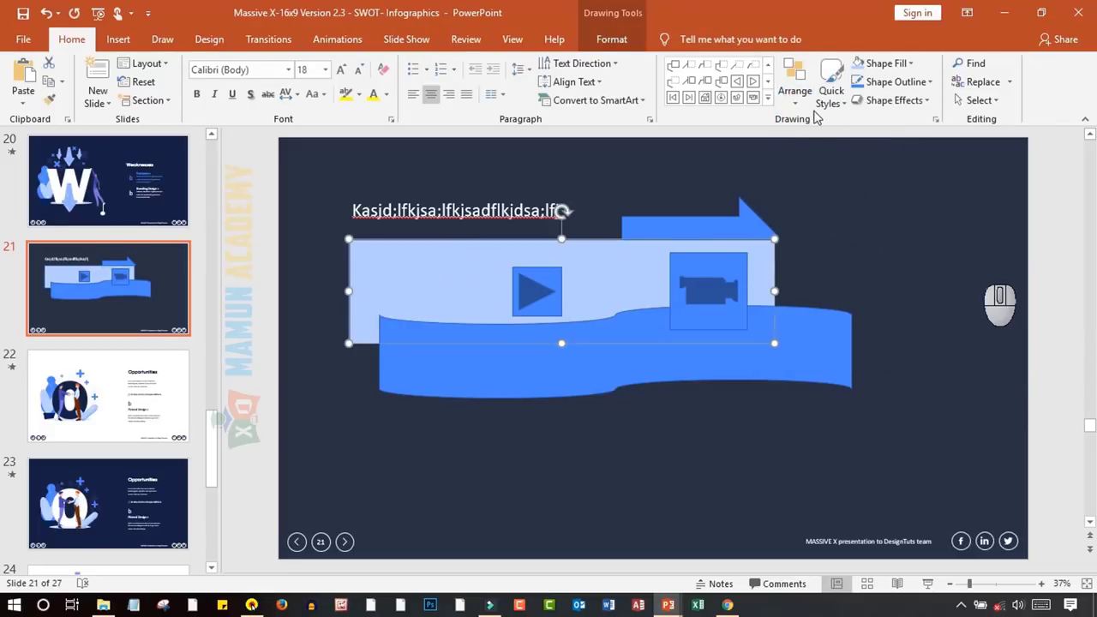
{"action": "left_click", "coordinate": [804, 110]}
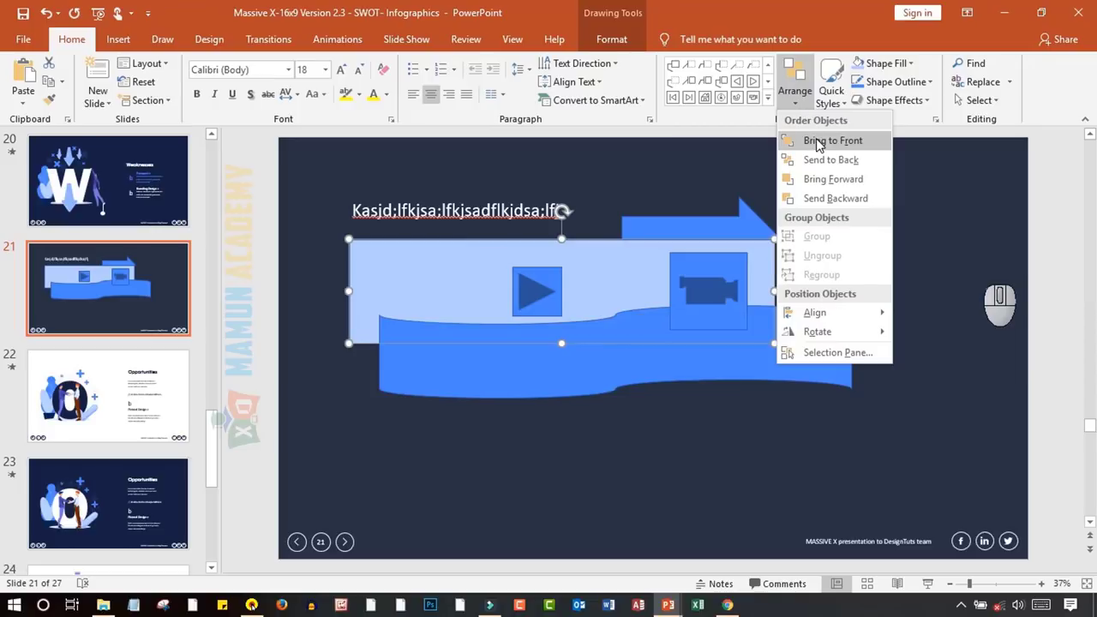
{"action": "left_click", "coordinate": [820, 145]}
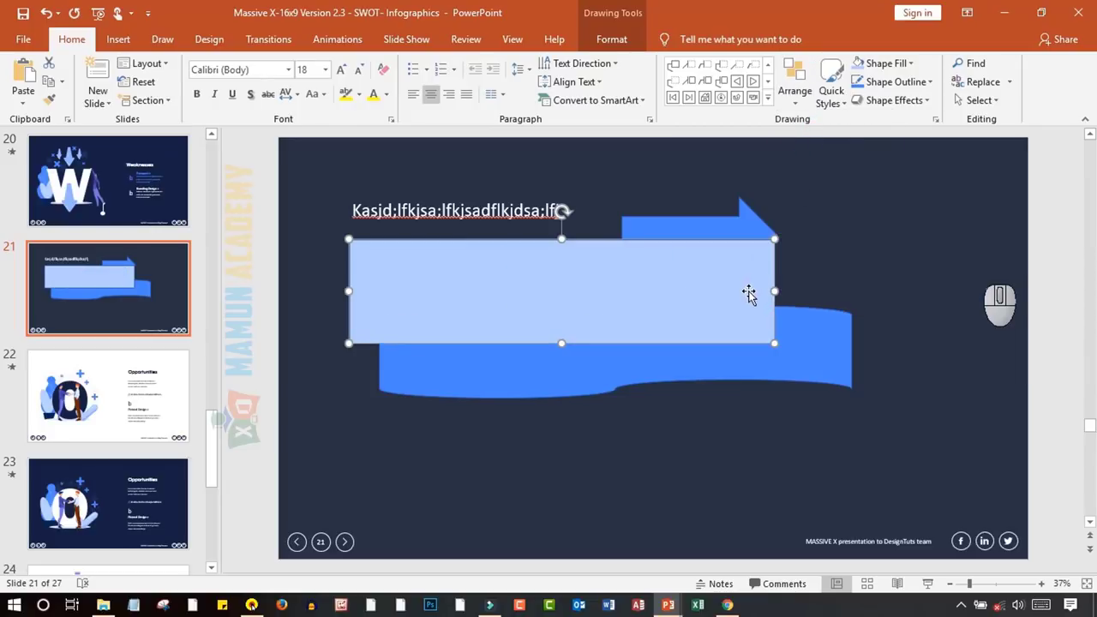
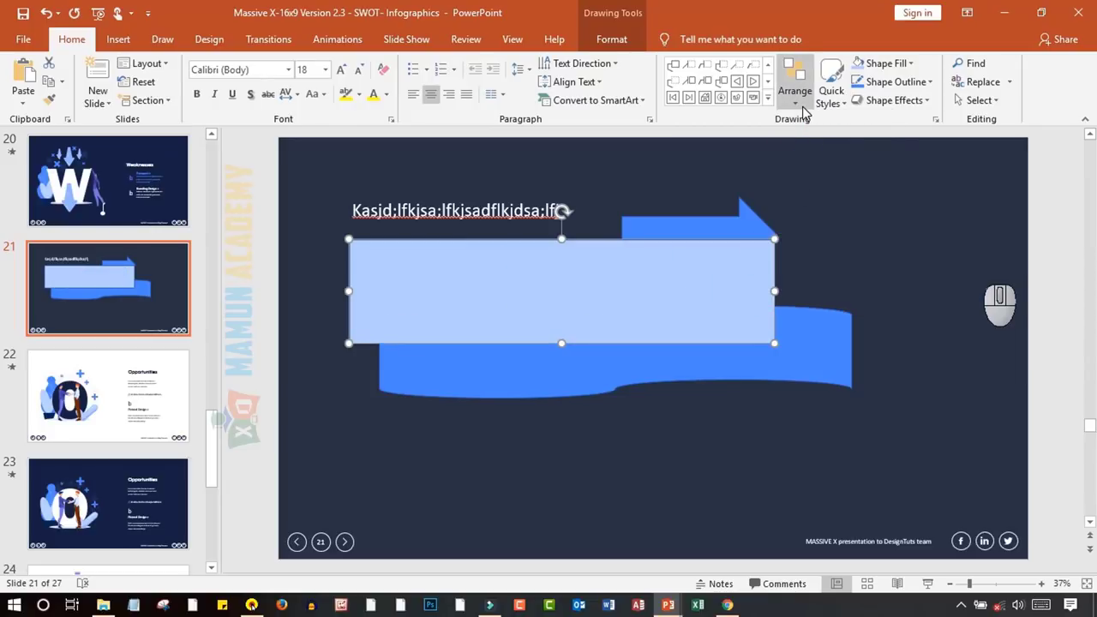
{"action": "left_click", "coordinate": [806, 112]}
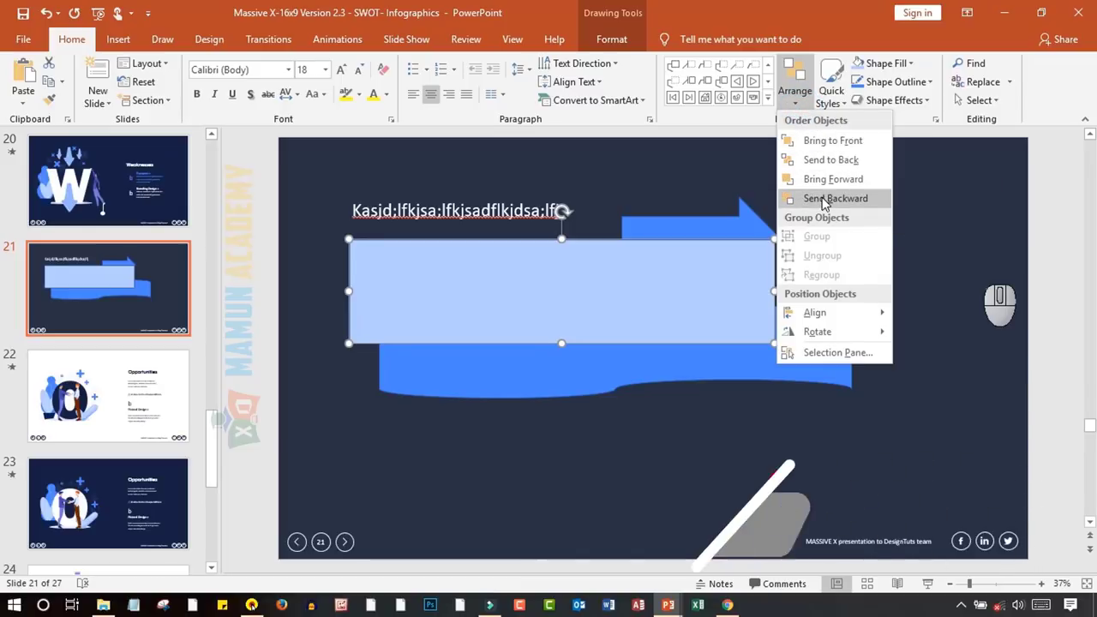
{"action": "left_click", "coordinate": [825, 201]}
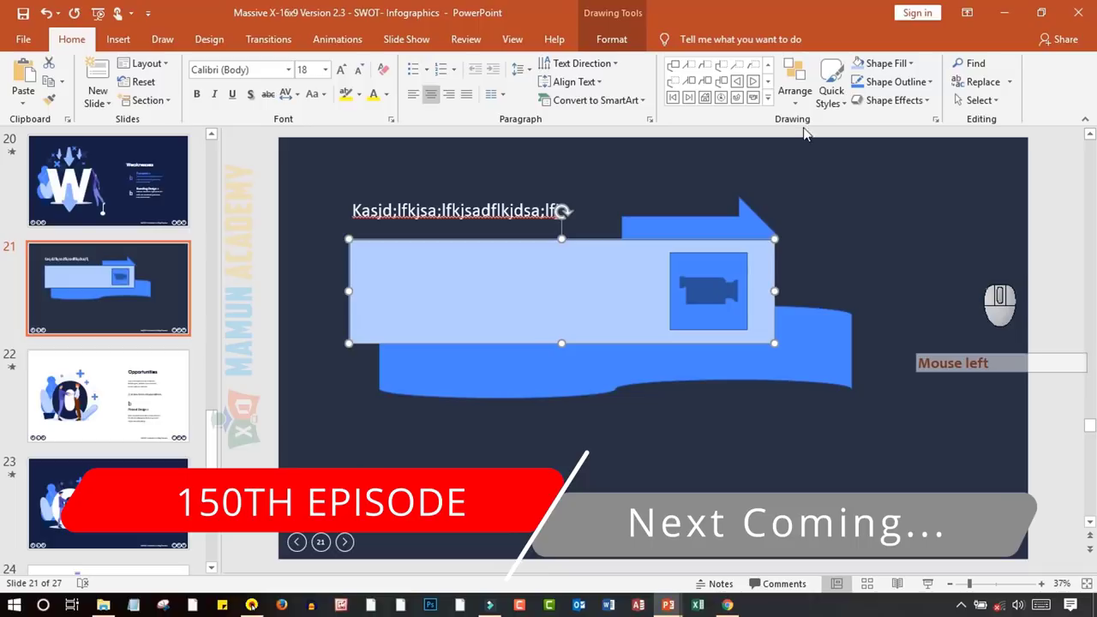
Send the rectangle further back and bring the wave banner to the front so both icons show
{"action": "left_click", "coordinate": [804, 112]}
{"action": "left_click", "coordinate": [819, 200]}
{"action": "left_click", "coordinate": [813, 351]}
{"action": "left_click", "coordinate": [818, 356]}
{"action": "left_click", "coordinate": [809, 109]}
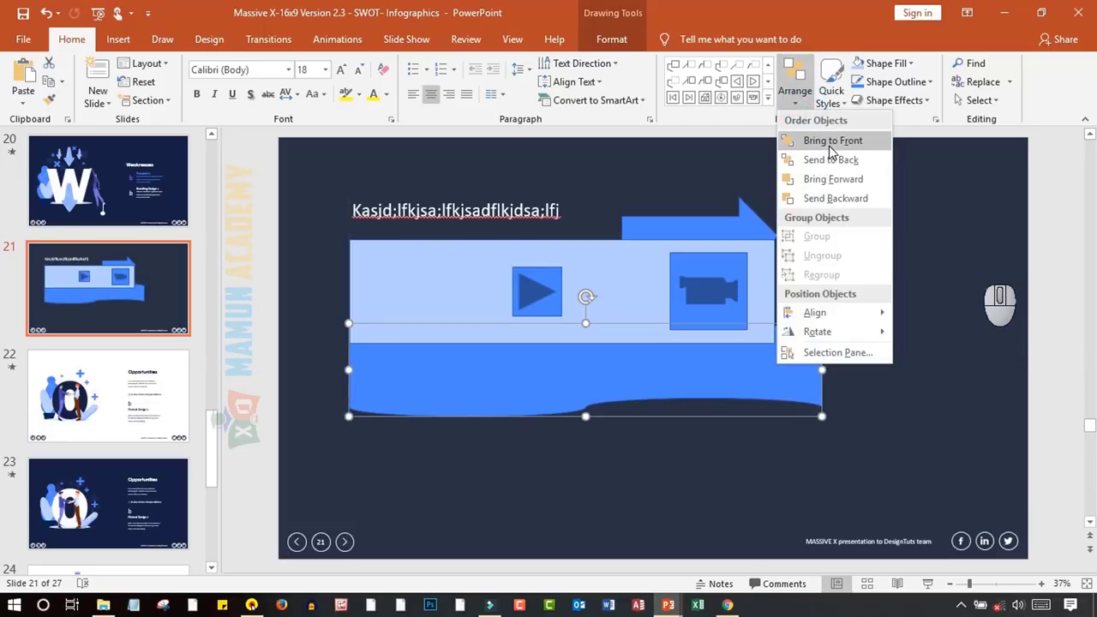
{"action": "left_click", "coordinate": [831, 186]}
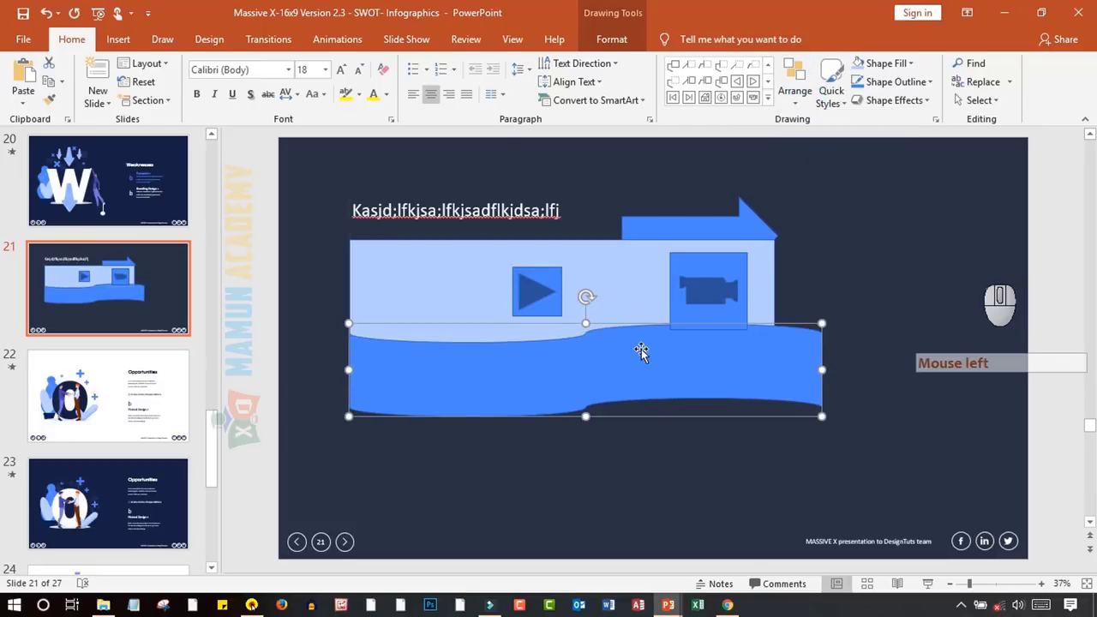
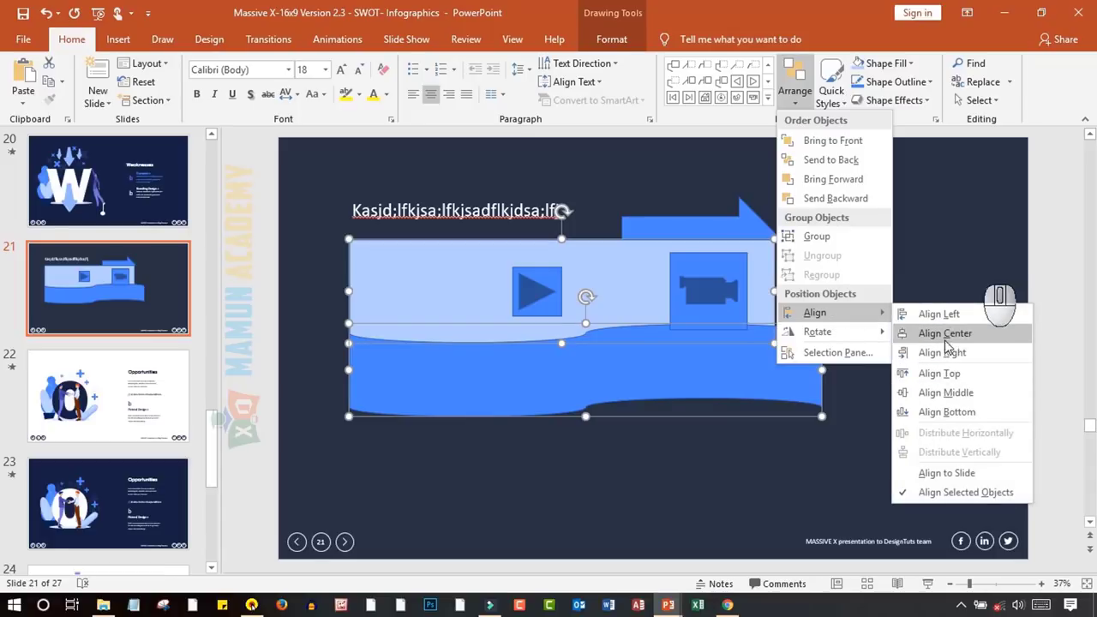
Select the light rectangle and wave banner and Align Middle them into one band
{"action": "left_click", "coordinate": [949, 323]}
{"action": "left_click", "coordinate": [815, 108]}
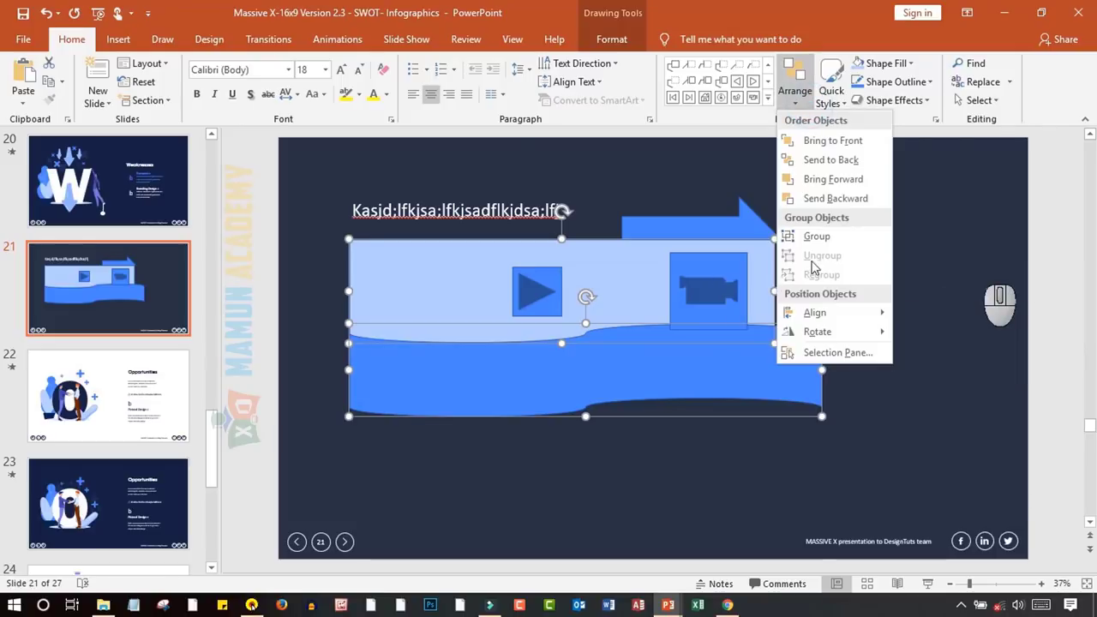
{"action": "left_click", "coordinate": [963, 340]}
{"action": "left_click", "coordinate": [796, 110]}
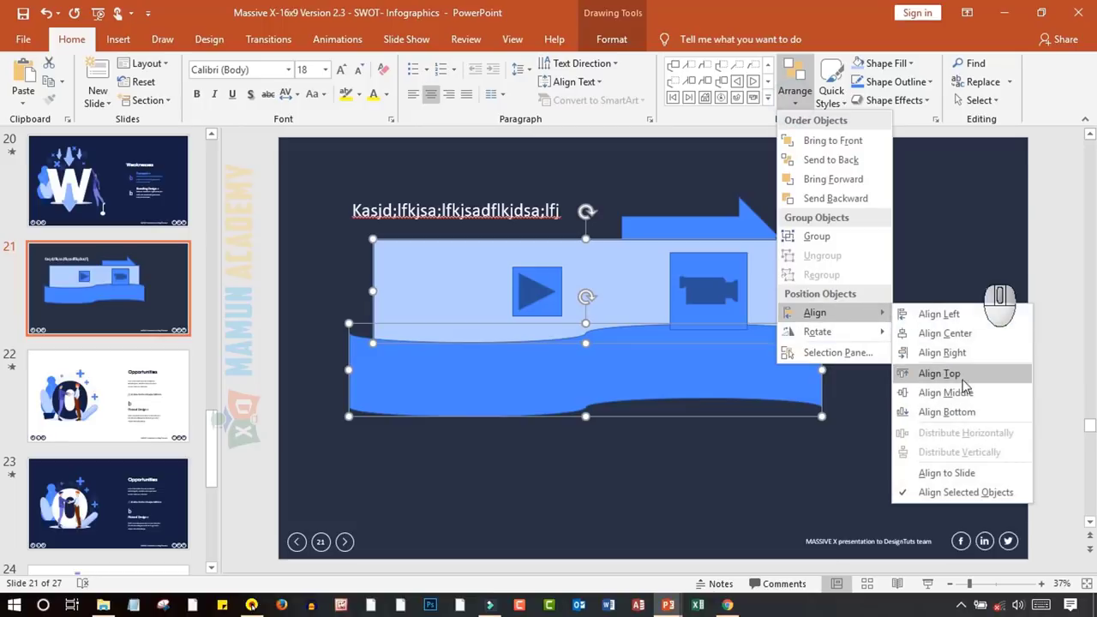
{"action": "left_click", "coordinate": [972, 396]}
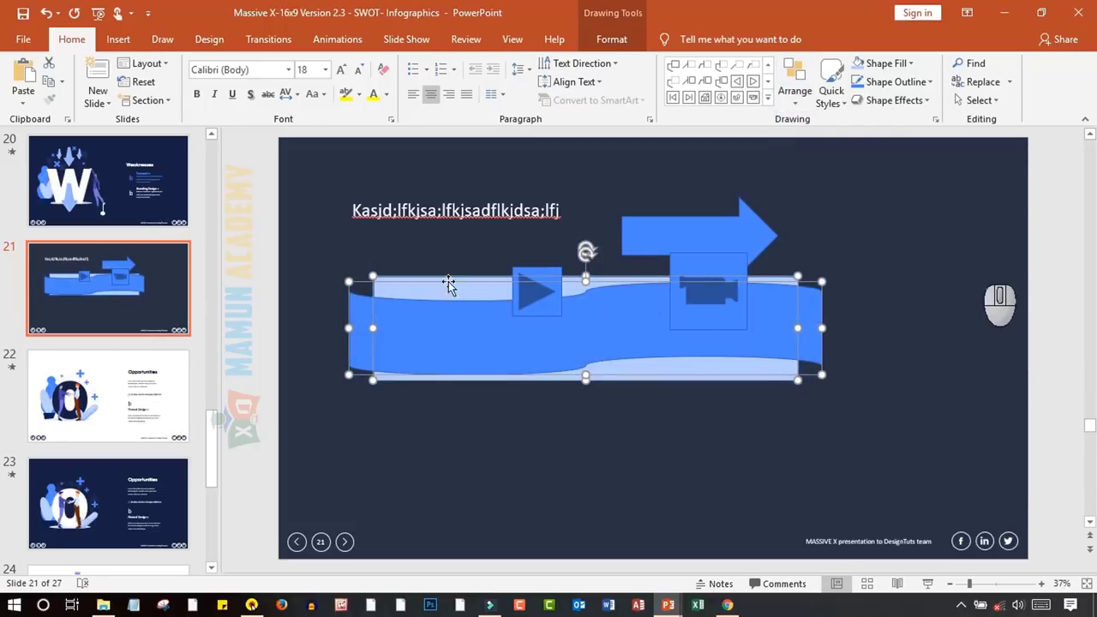
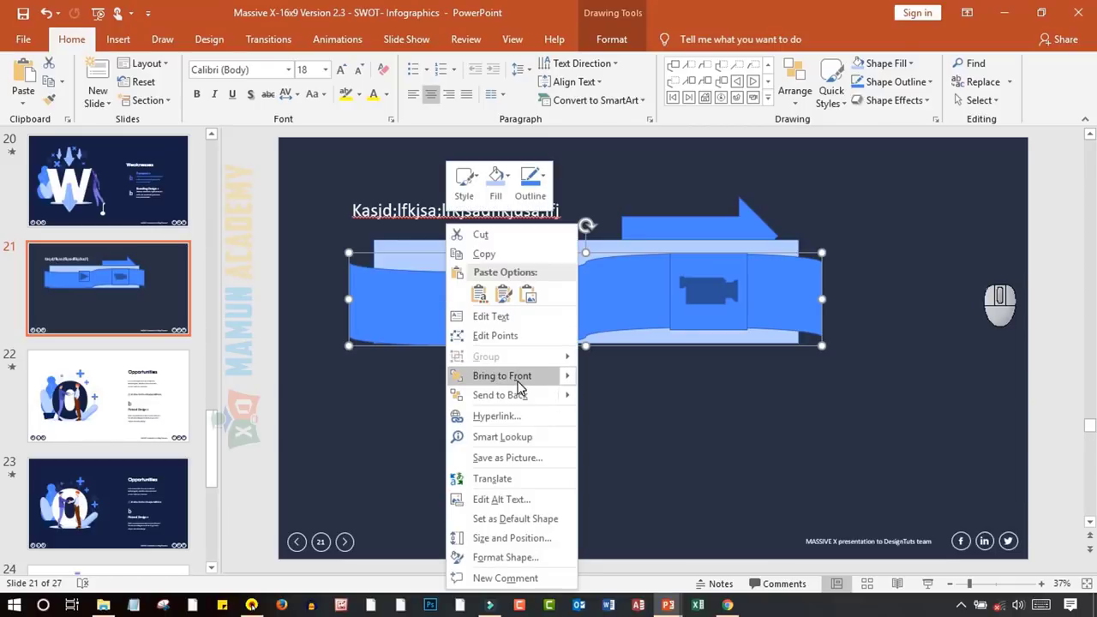
Move the banner apart below and browse the shape style galleries without choosing one
{"action": "left_click", "coordinate": [573, 401]}
{"action": "left_click", "coordinate": [634, 417]}
{"action": "left_click", "coordinate": [359, 293]}
{"action": "left_click", "coordinate": [843, 116]}
{"action": "left_click", "coordinate": [843, 110]}
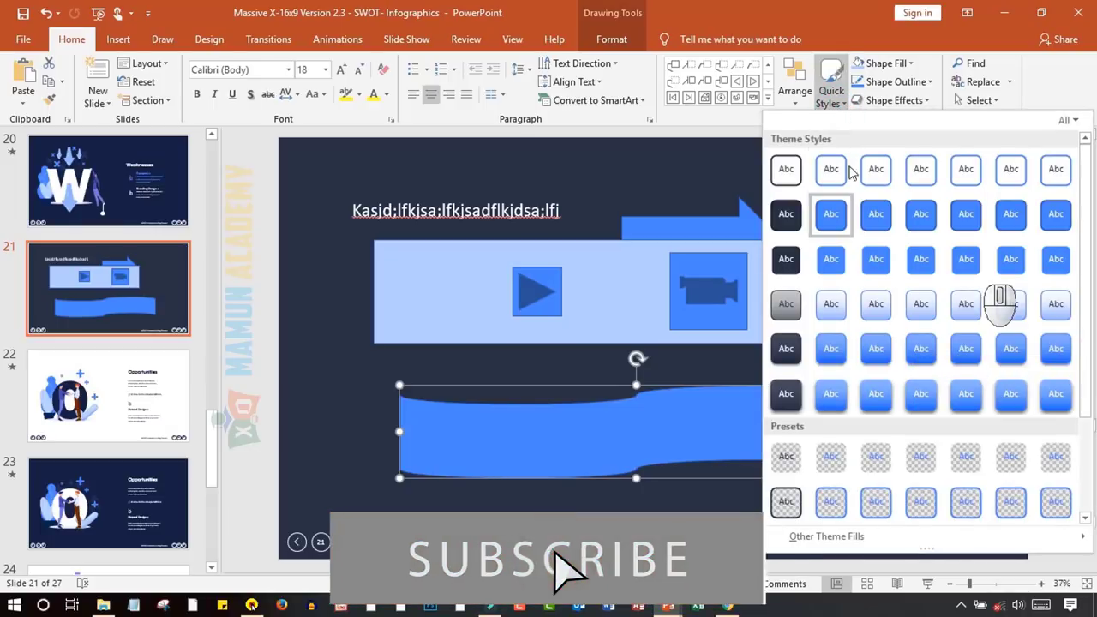
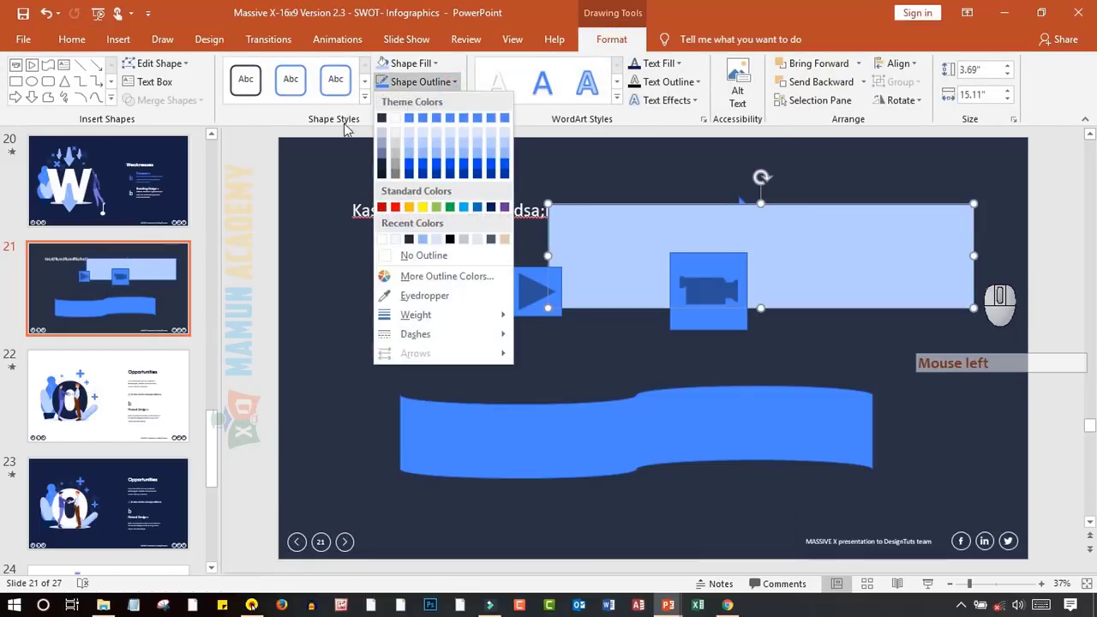
{"action": "left_click", "coordinate": [367, 106]}
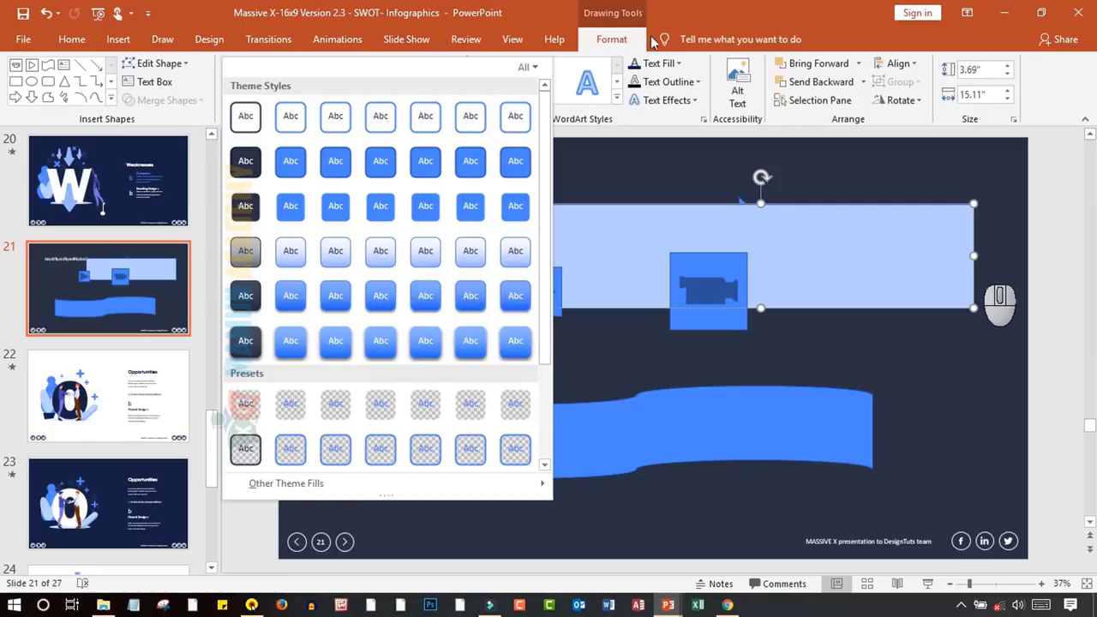
{"action": "left_click", "coordinate": [731, 5]}
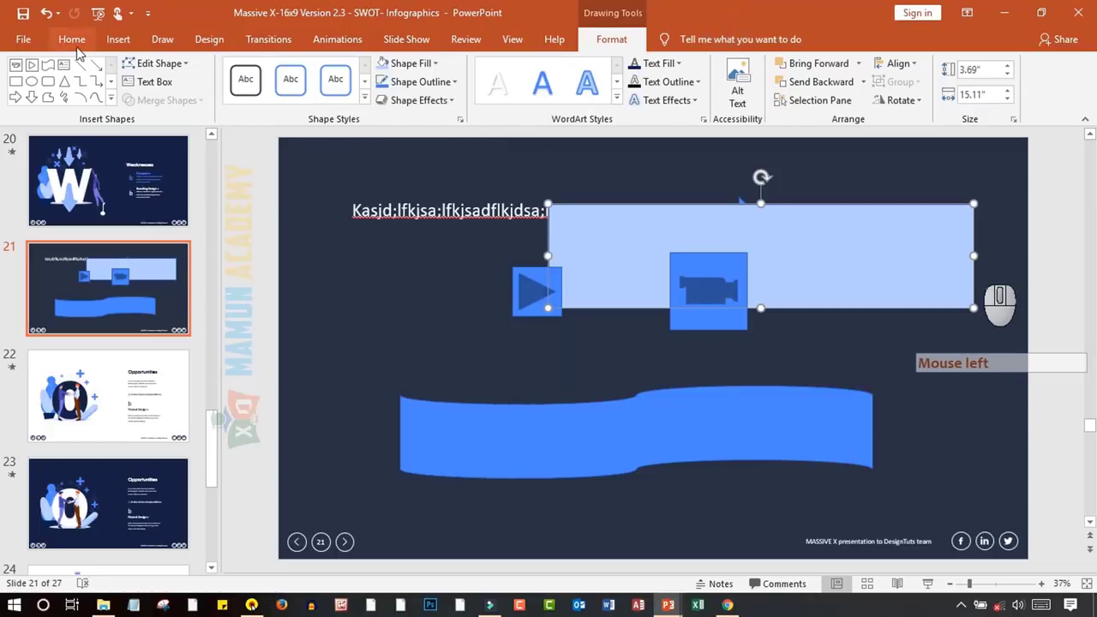
{"action": "left_click", "coordinate": [79, 45]}
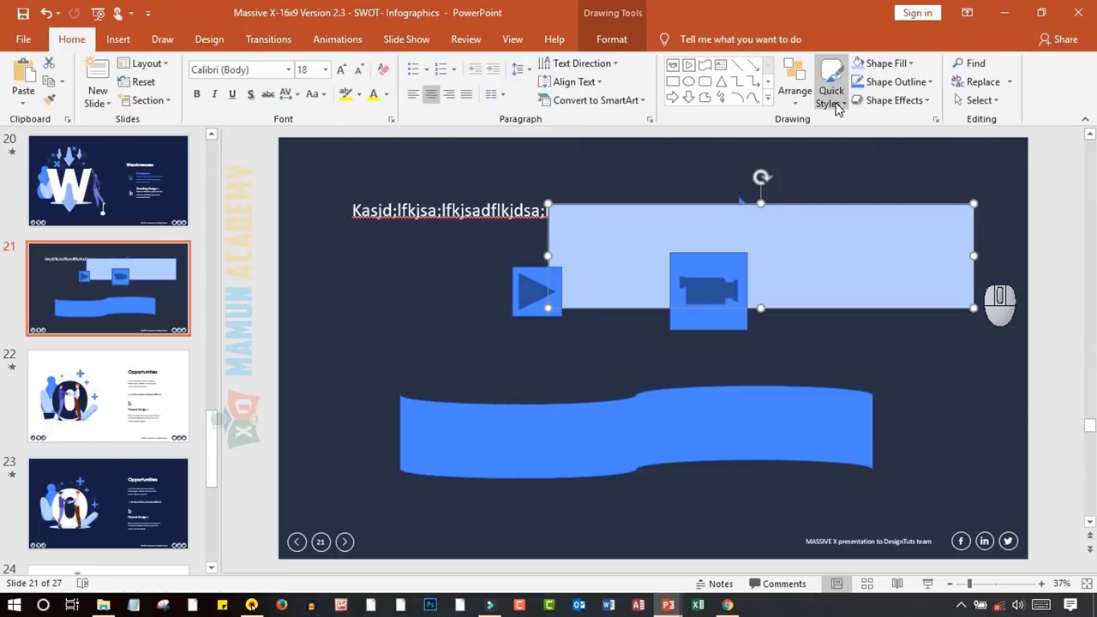
Apply a solid blue Quick Style to the rectangle and a dark shaded style to the title text box
{"action": "left_click", "coordinate": [840, 106]}
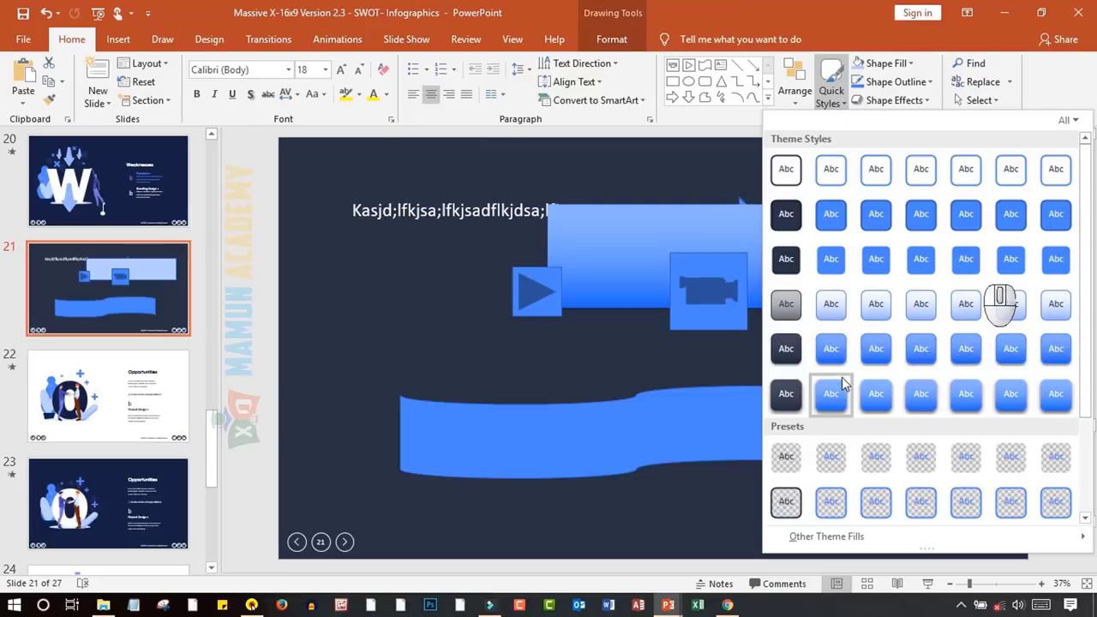
{"action": "left_click", "coordinate": [1054, 227]}
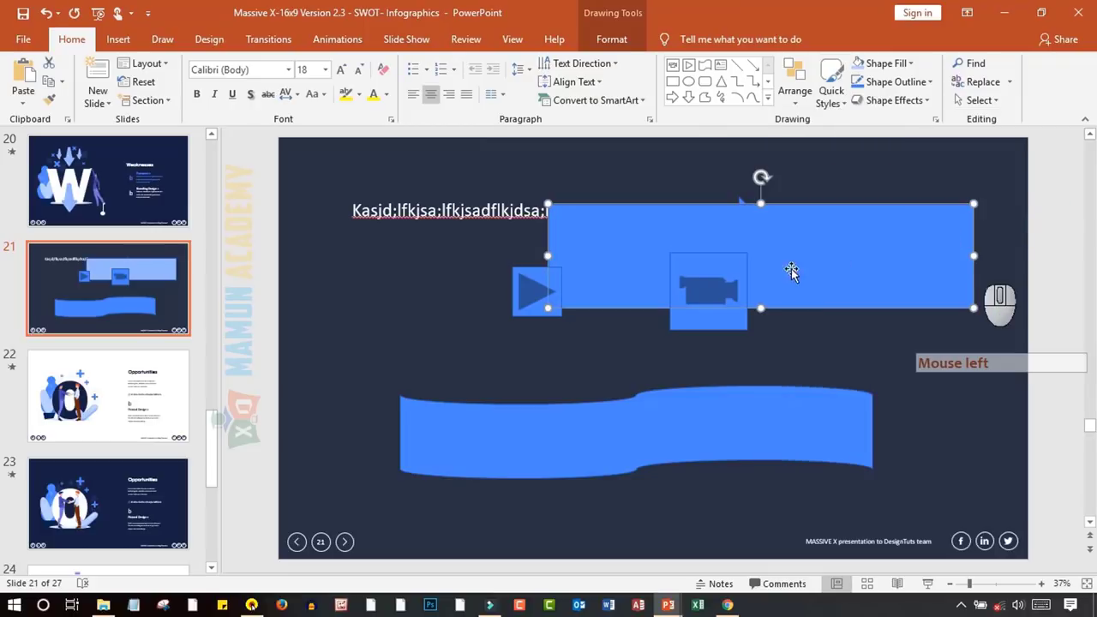
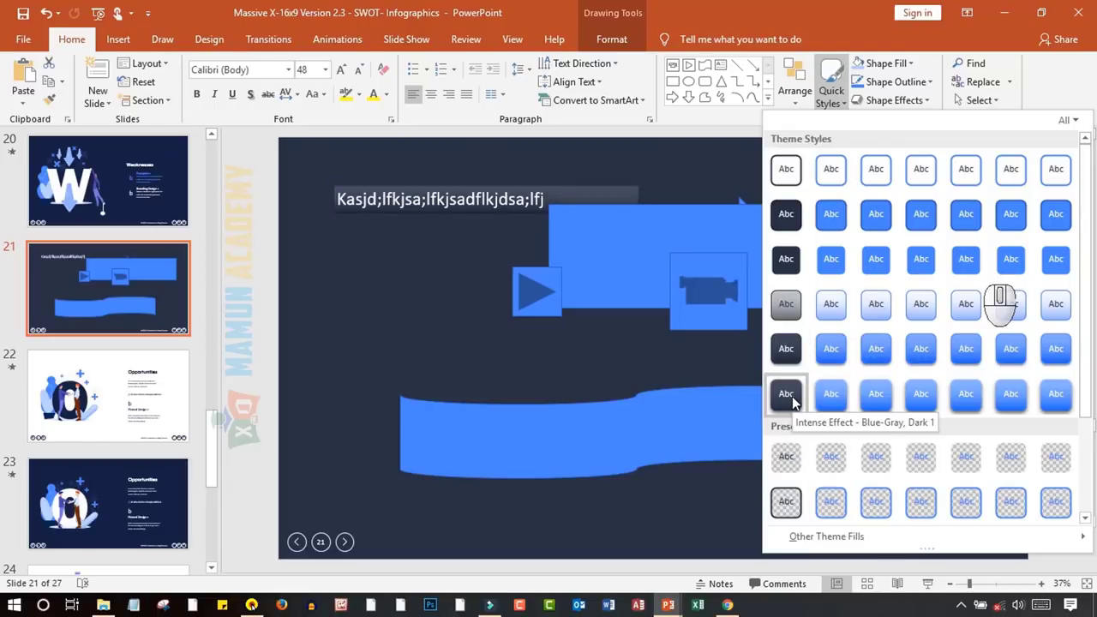
{"action": "left_click", "coordinate": [797, 401]}
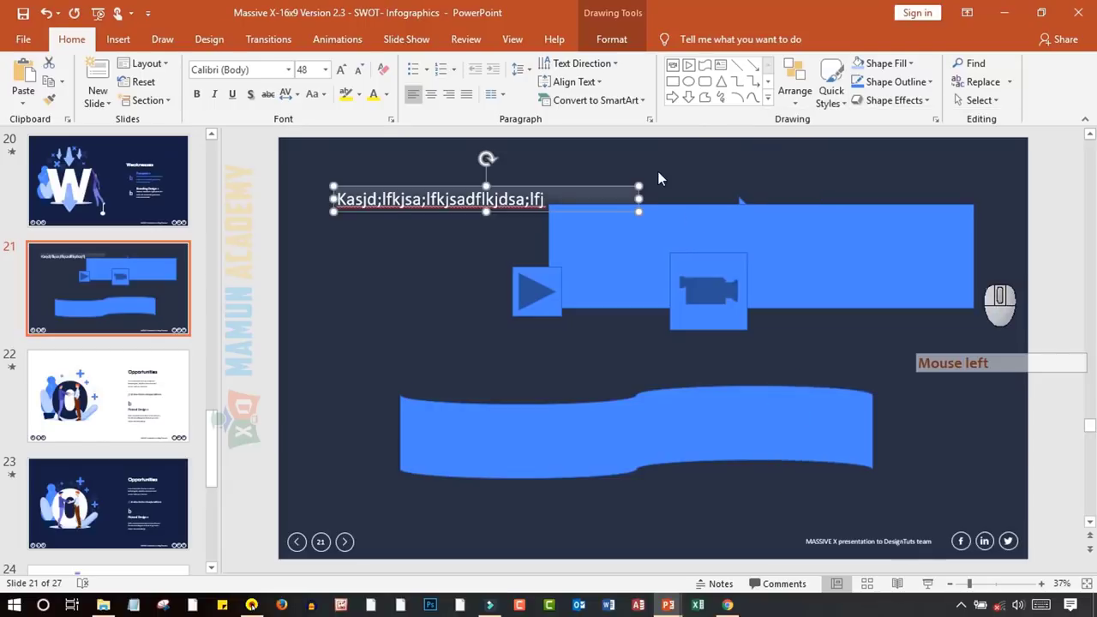
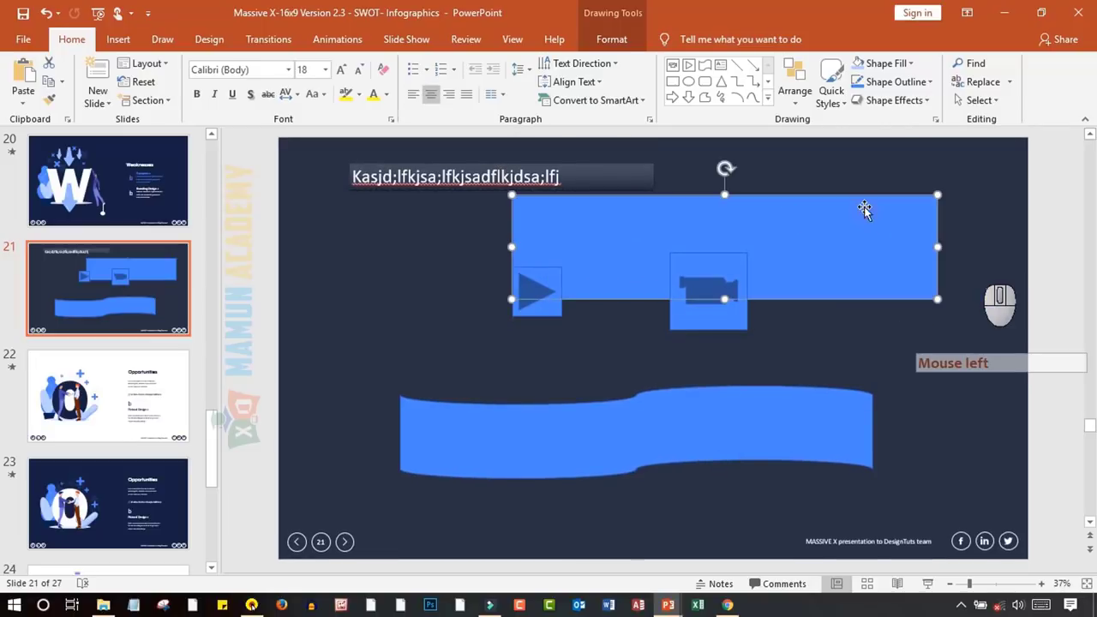
Fill the rectangle light peach and make its Shape Outline yellow
{"action": "left_click", "coordinate": [918, 66]}
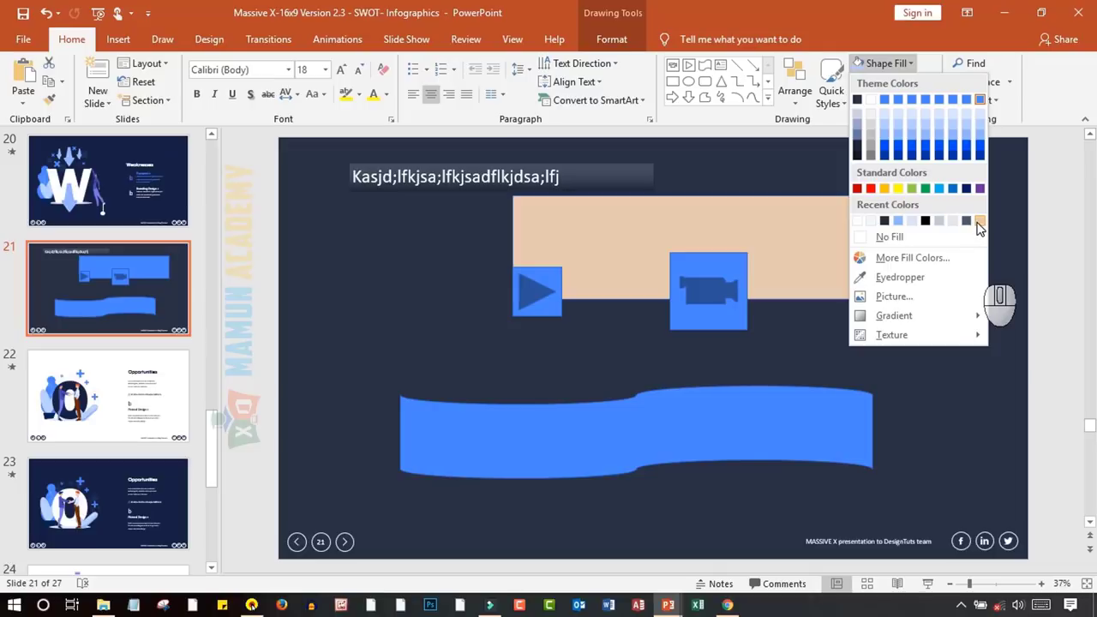
{"action": "left_click", "coordinate": [982, 225]}
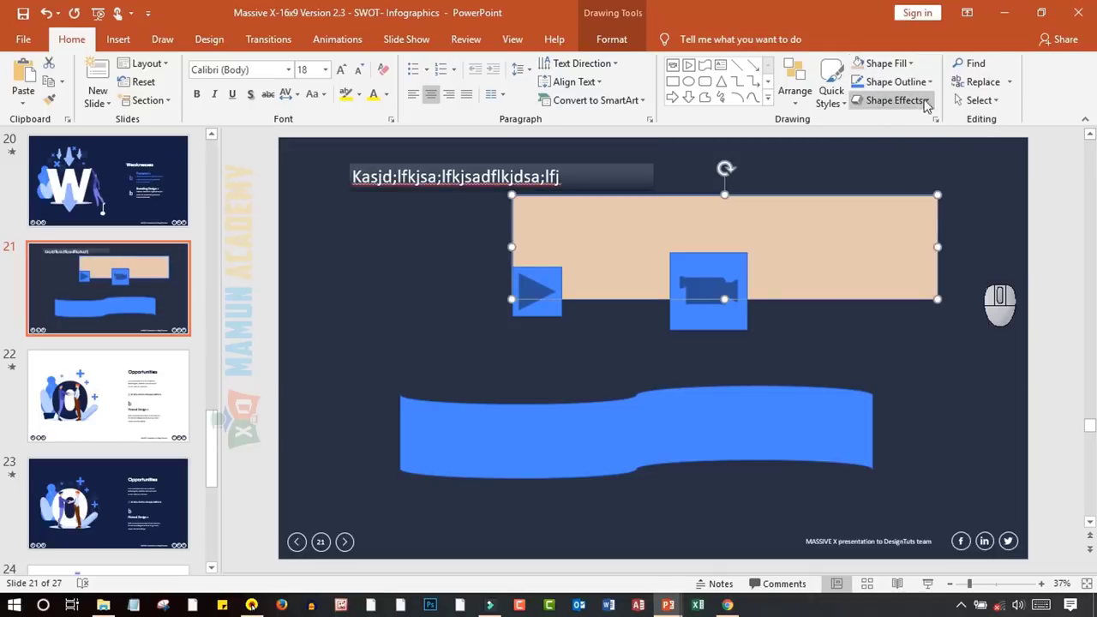
{"action": "left_click", "coordinate": [931, 87]}
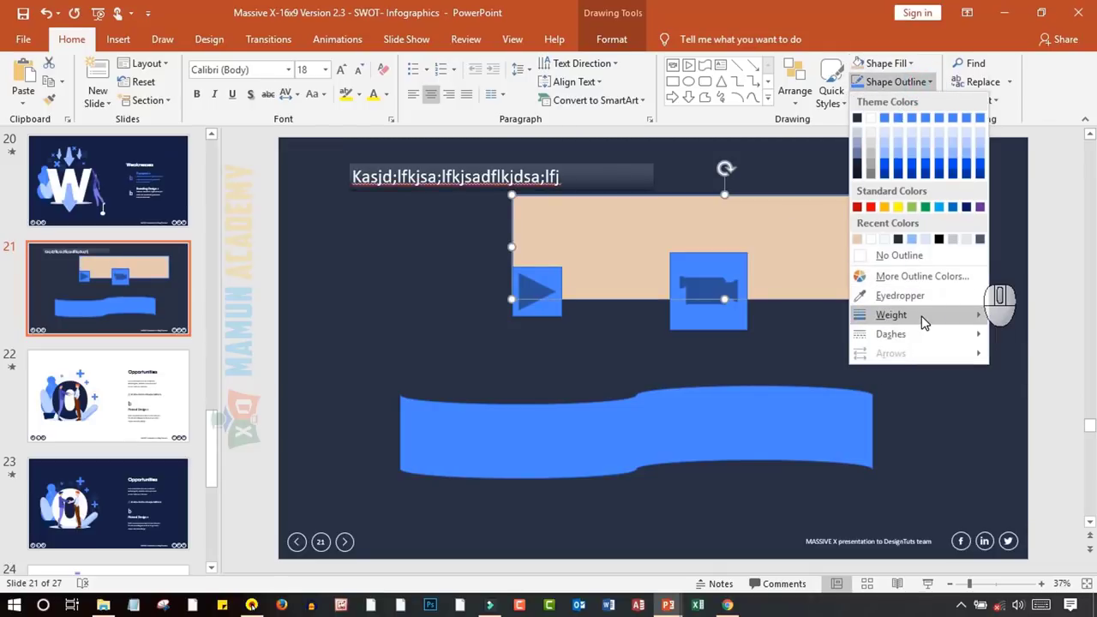
{"action": "left_click", "coordinate": [791, 459]}
{"action": "left_click", "coordinate": [866, 177]}
{"action": "left_click", "coordinate": [867, 250]}
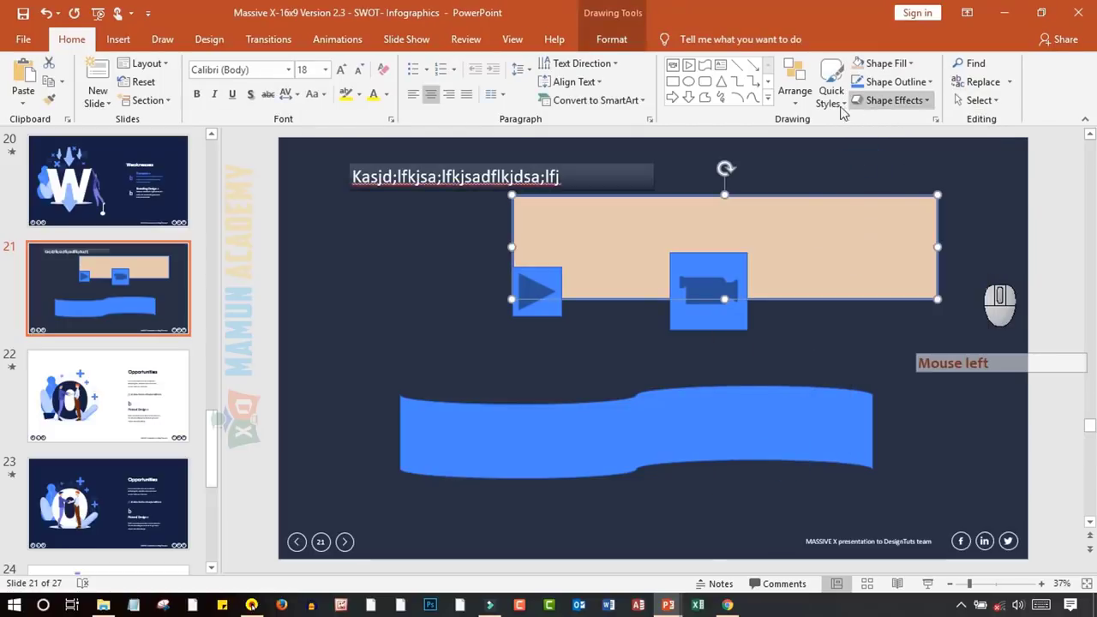
{"action": "left_click", "coordinate": [931, 85]}
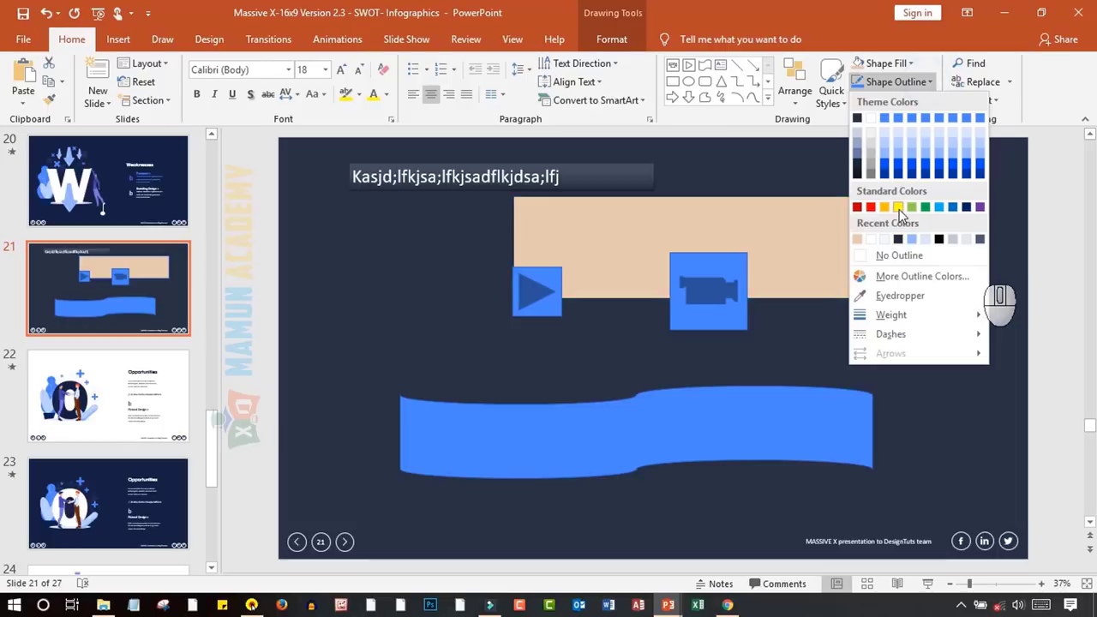
{"action": "left_click", "coordinate": [903, 210]}
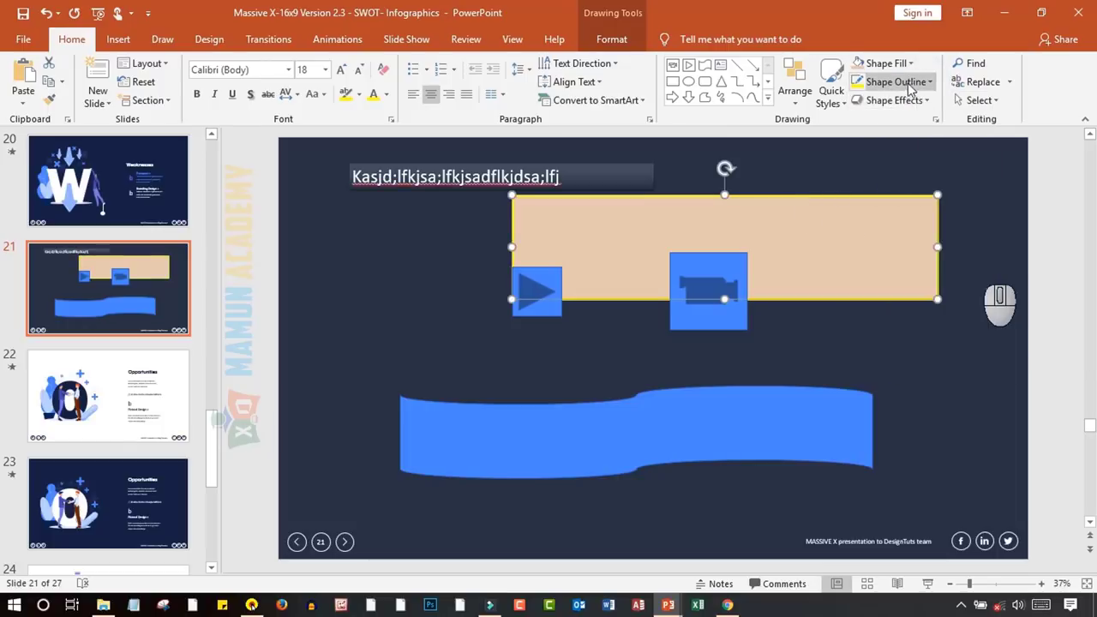
Make the yellow outline dashed and thicker via the Weight and Dashes options
{"action": "left_click", "coordinate": [924, 89]}
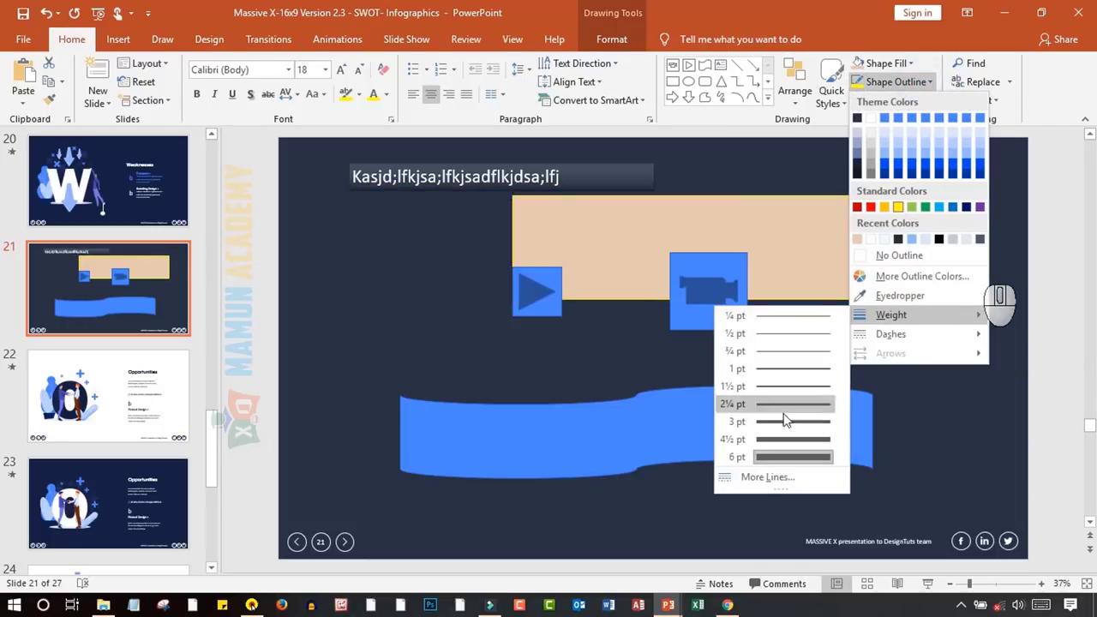
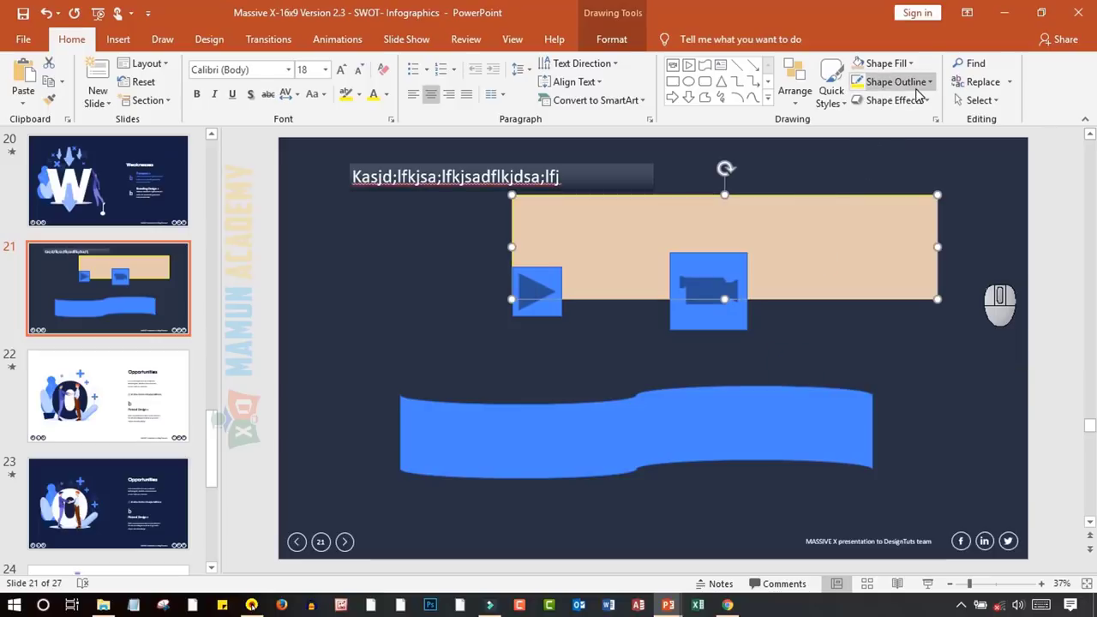
{"action": "left_click", "coordinate": [921, 95]}
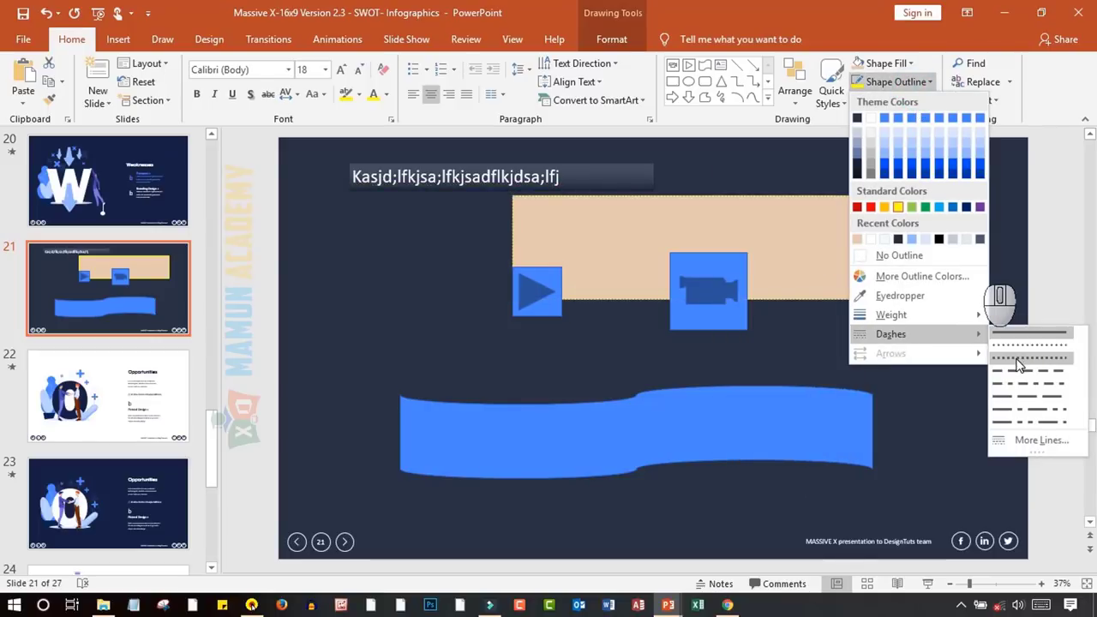
{"action": "left_click", "coordinate": [1020, 362]}
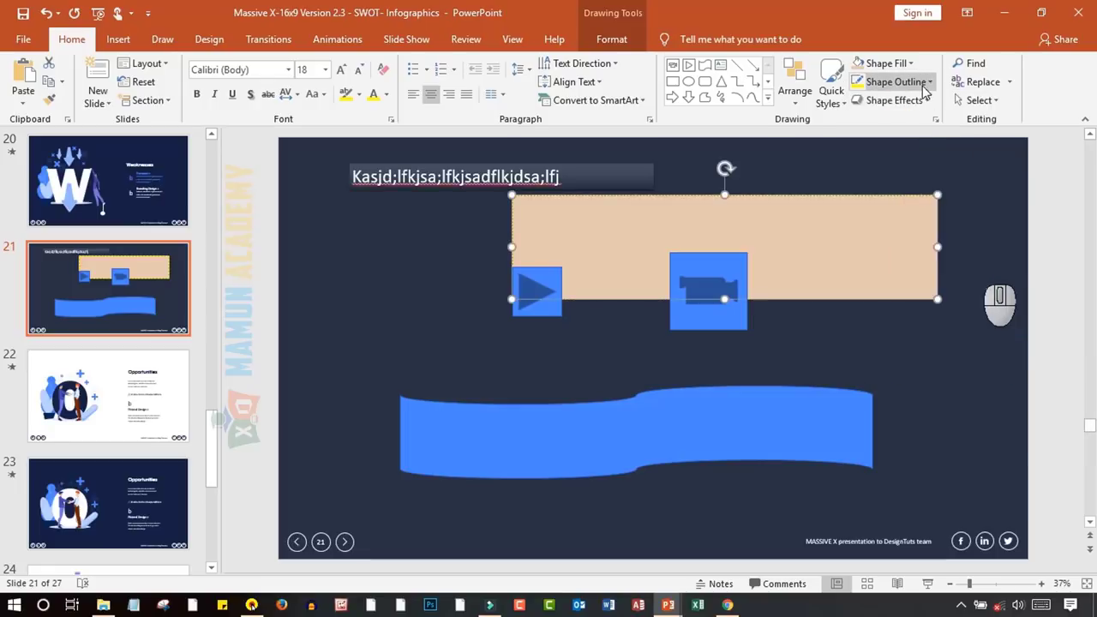
{"action": "left_click", "coordinate": [932, 86]}
{"action": "left_click", "coordinate": [899, 214]}
{"action": "left_click", "coordinate": [925, 89]}
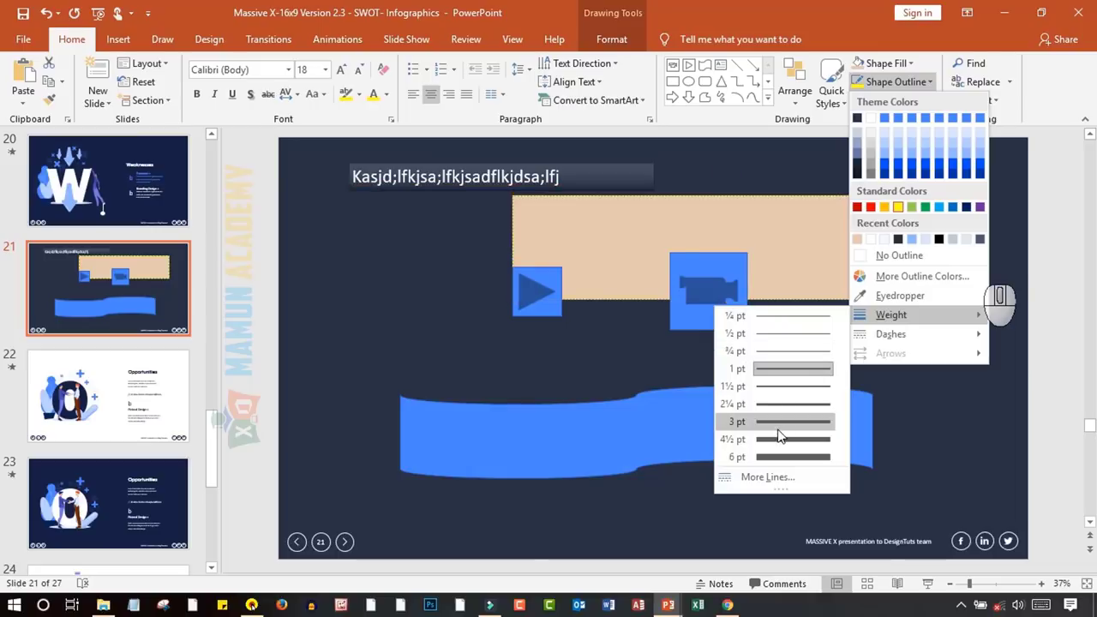
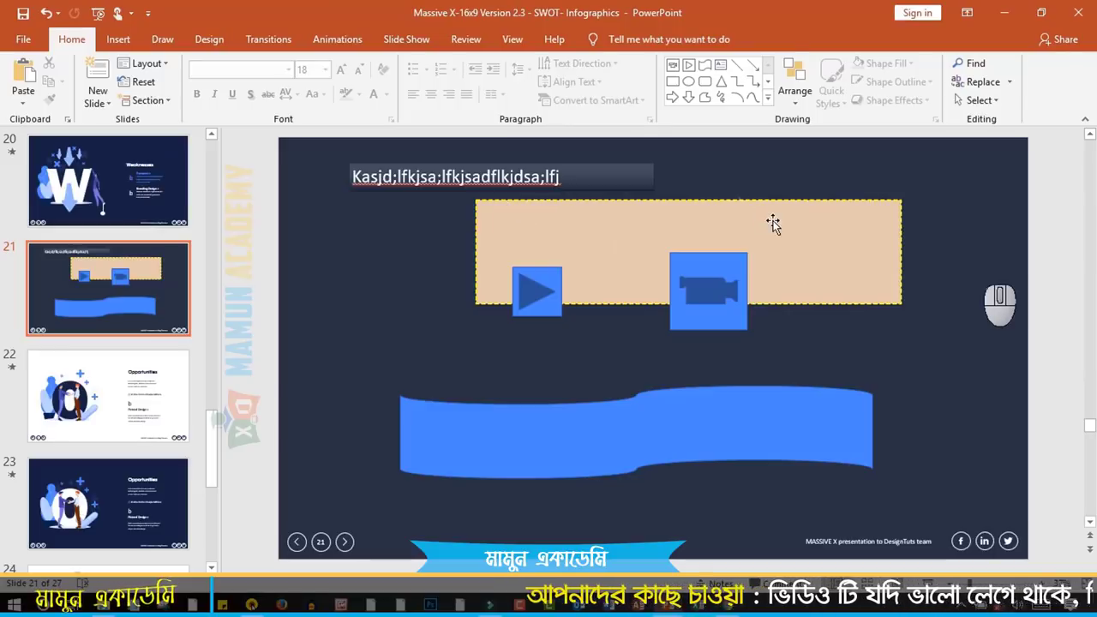
Apply a 3-D Rotation perspective preset from Shape Effects to the peach rectangle
{"action": "left_click", "coordinate": [777, 222]}
{"action": "left_click", "coordinate": [930, 104]}
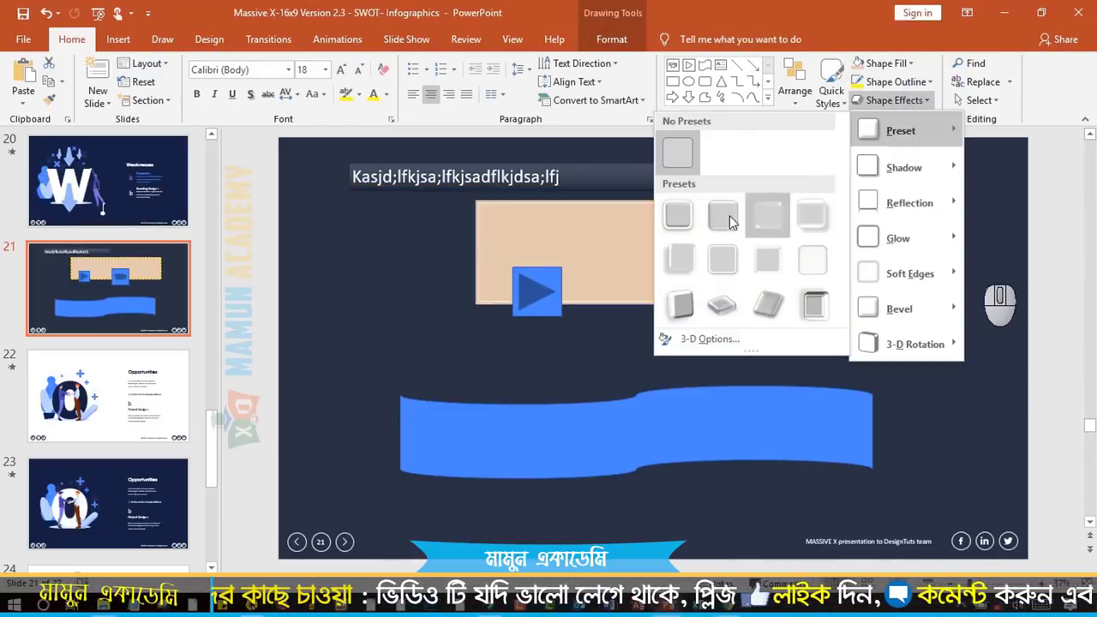
{"action": "left_click", "coordinate": [733, 221]}
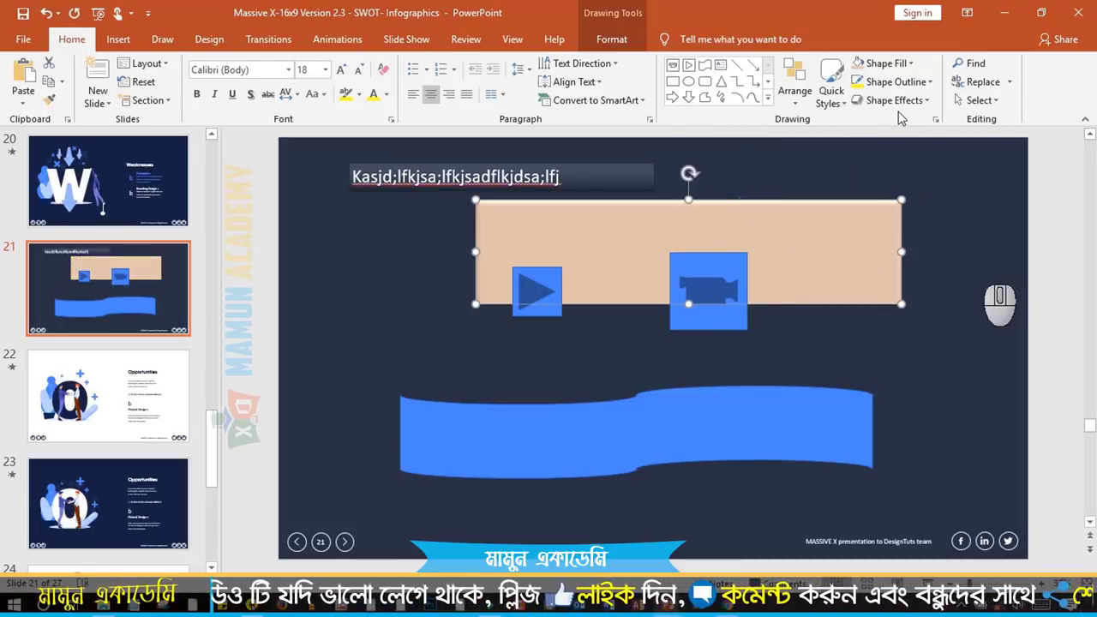
{"action": "left_click", "coordinate": [931, 112]}
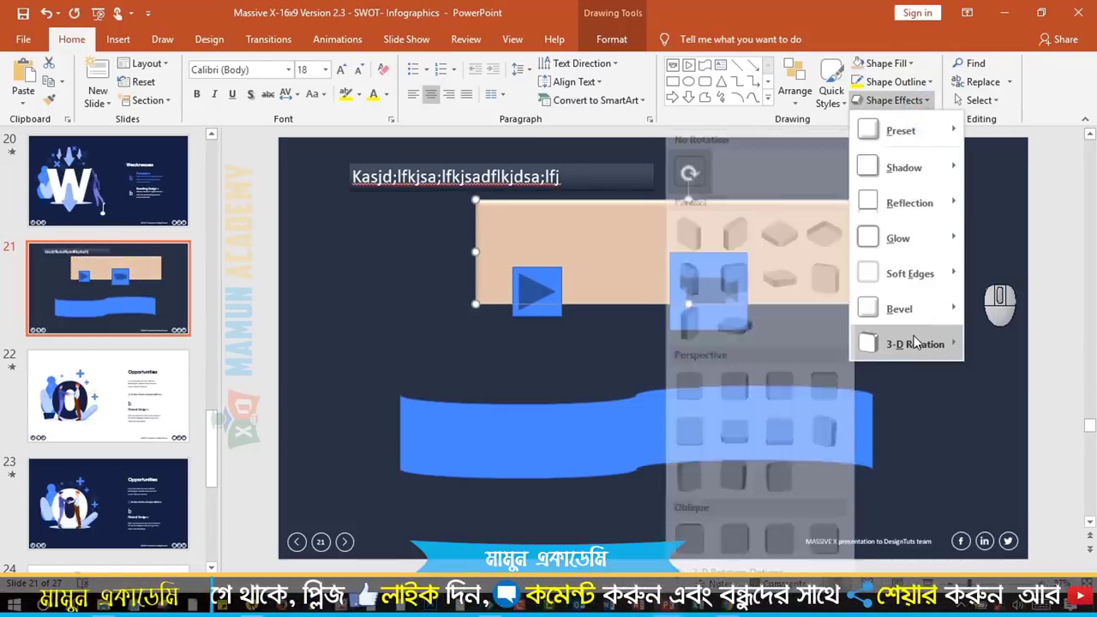
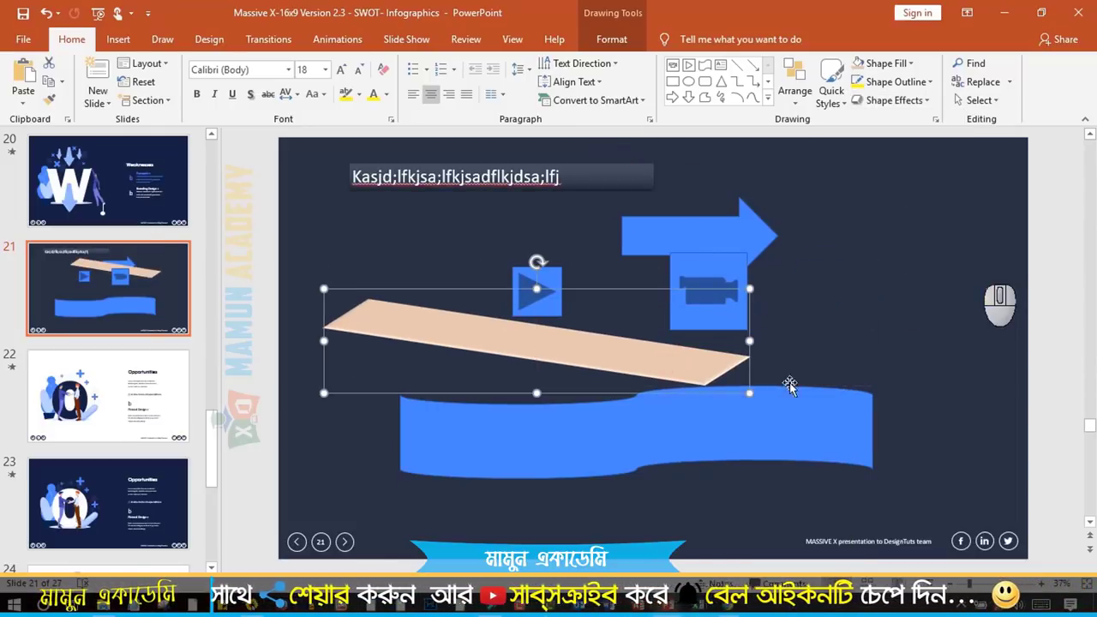
{"action": "left_click", "coordinate": [840, 316]}
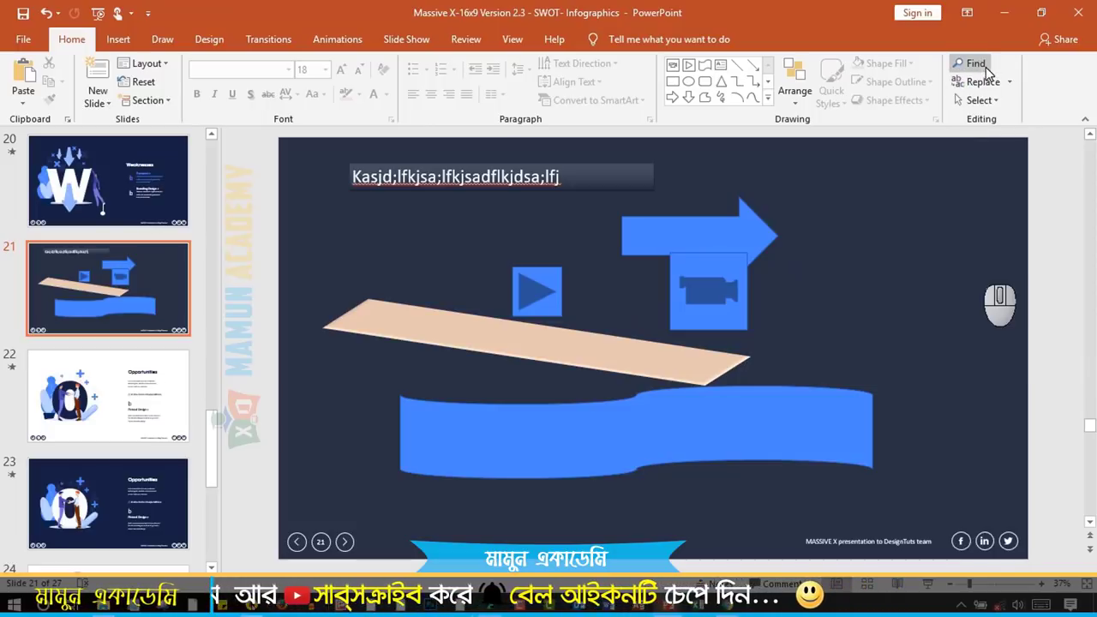
Search for 'Opportunities' and step through its matches, ending on the slide 14 label
{"action": "left_click", "coordinate": [118, 412]}
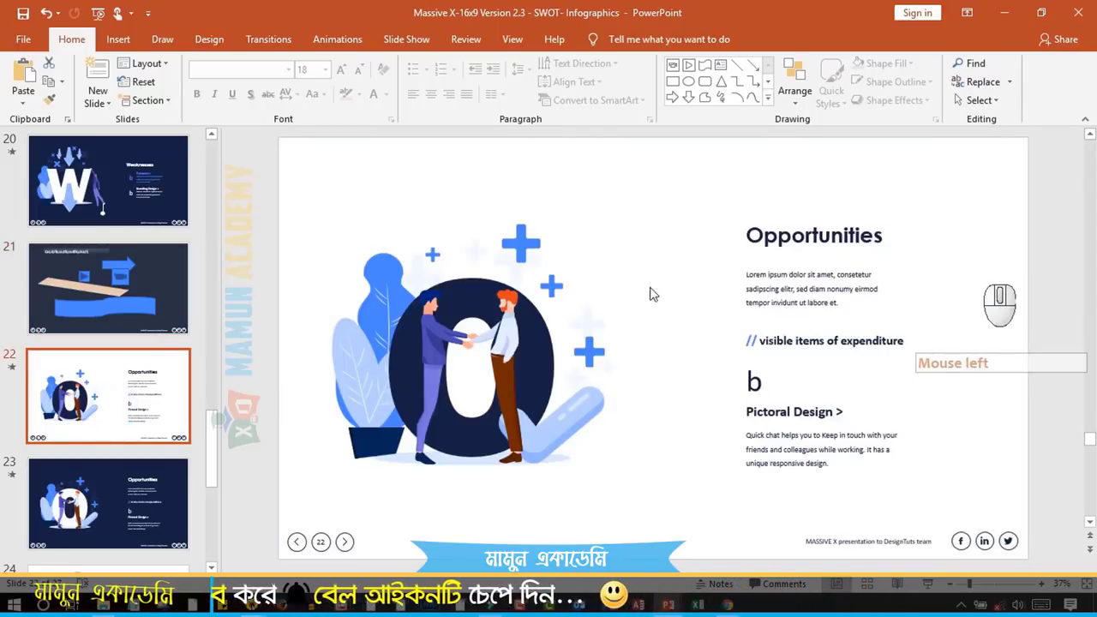
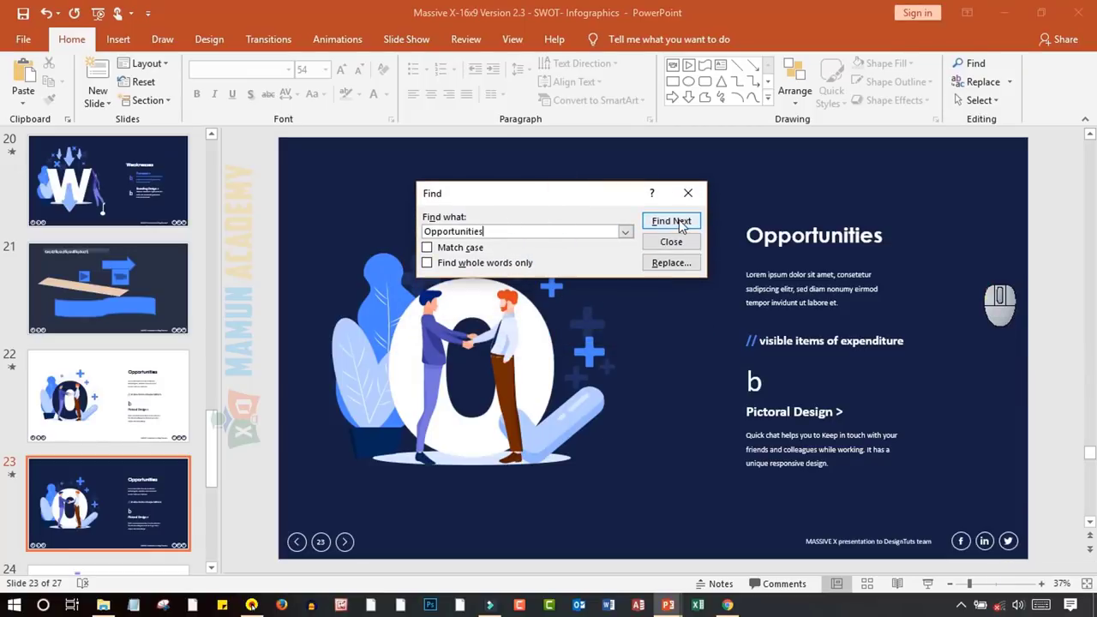
{"action": "left_click", "coordinate": [683, 226]}
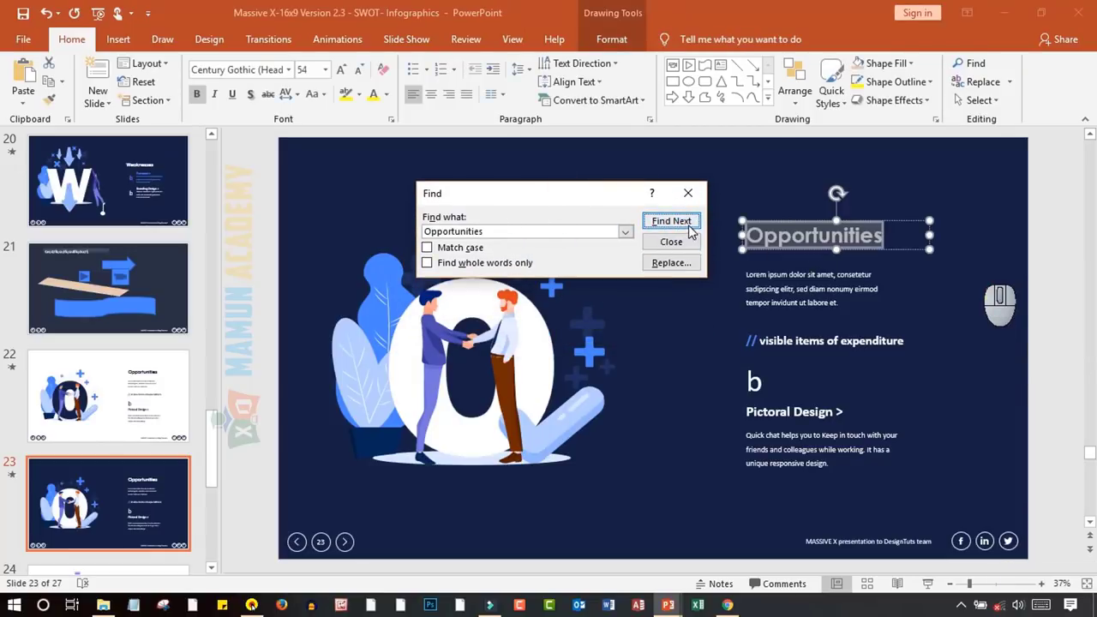
{"action": "left_click", "coordinate": [692, 228]}
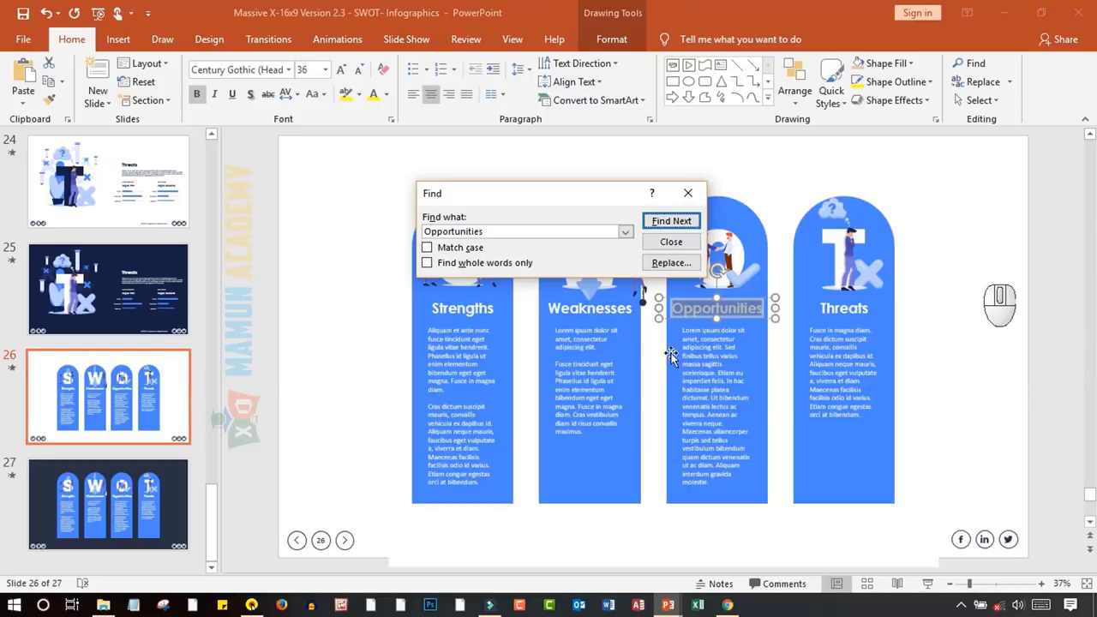
{"action": "left_click", "coordinate": [670, 232]}
{"action": "left_click", "coordinate": [695, 227]}
{"action": "left_click", "coordinate": [680, 249]}
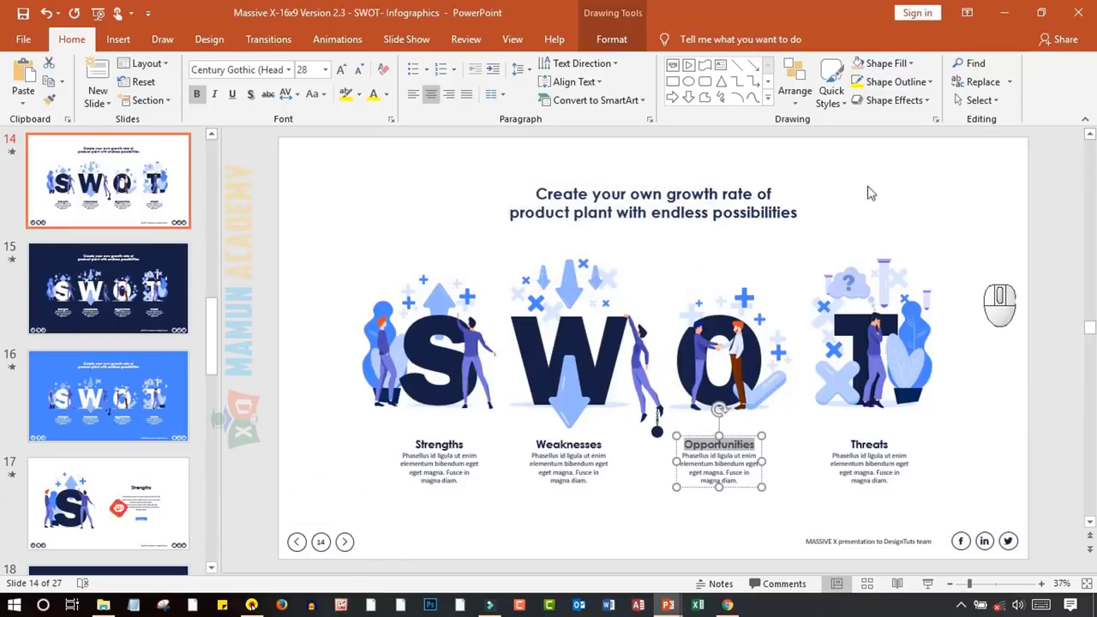
Replace one 'Opportunities' with 'Mamun', then replace all remaining occurrences at once
{"action": "left_click", "coordinate": [966, 69]}
{"action": "left_click", "coordinate": [685, 249]}
{"action": "left_click", "coordinate": [982, 88]}
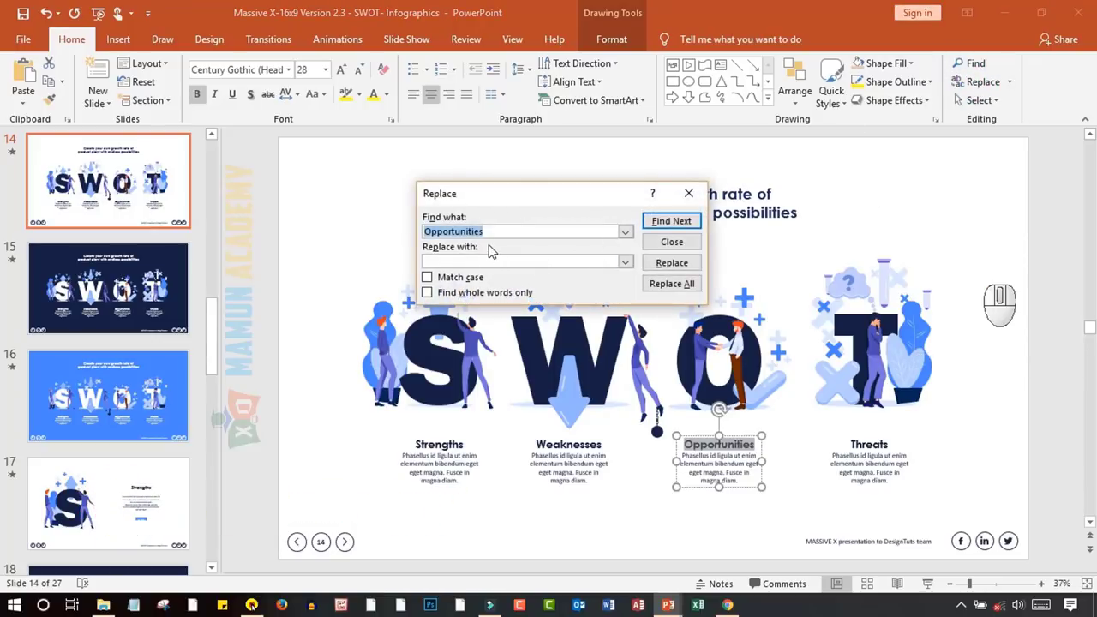
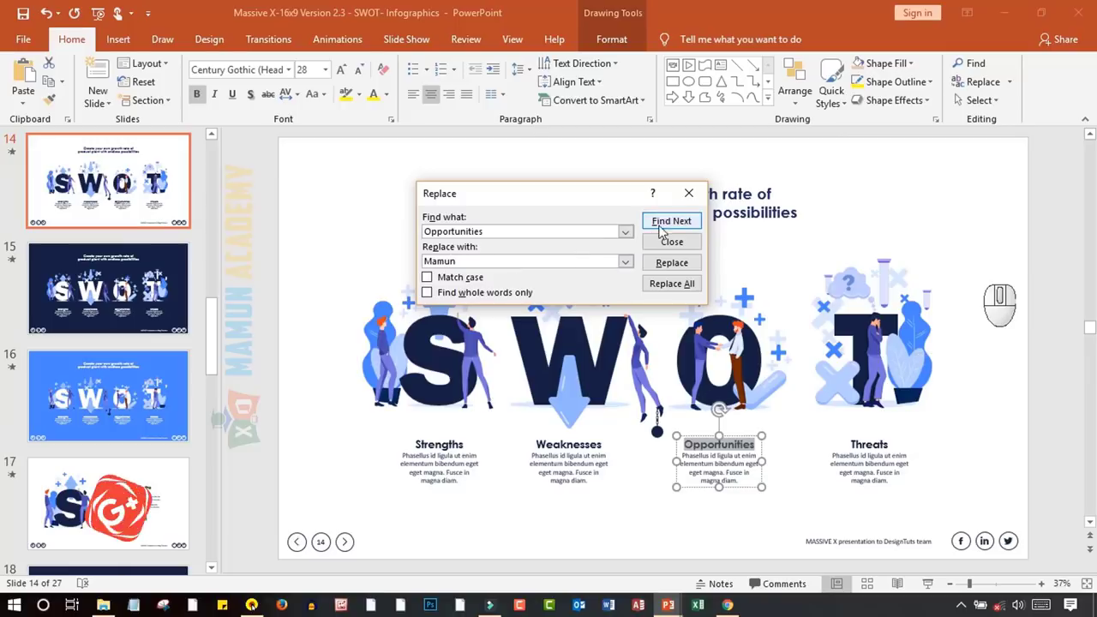
{"action": "left_click", "coordinate": [665, 228]}
{"action": "left_click", "coordinate": [673, 274]}
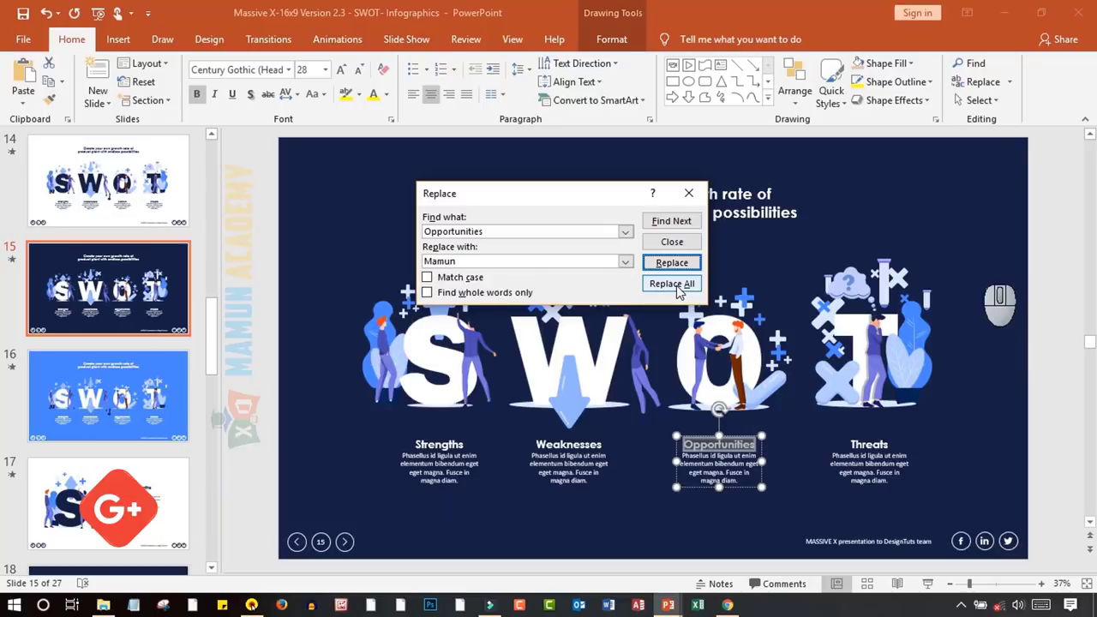
{"action": "left_click", "coordinate": [681, 291]}
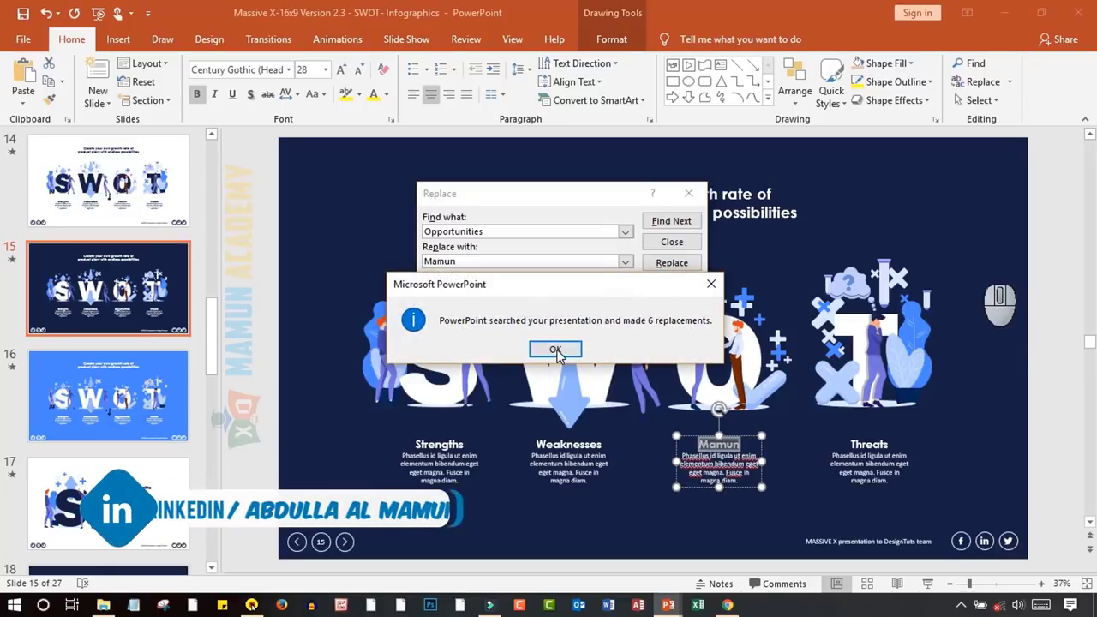
Dismiss the 6-replacements message and browse the Insert and Design ribbon commands
{"action": "left_click", "coordinate": [561, 355]}
{"action": "left_click", "coordinate": [697, 199]}
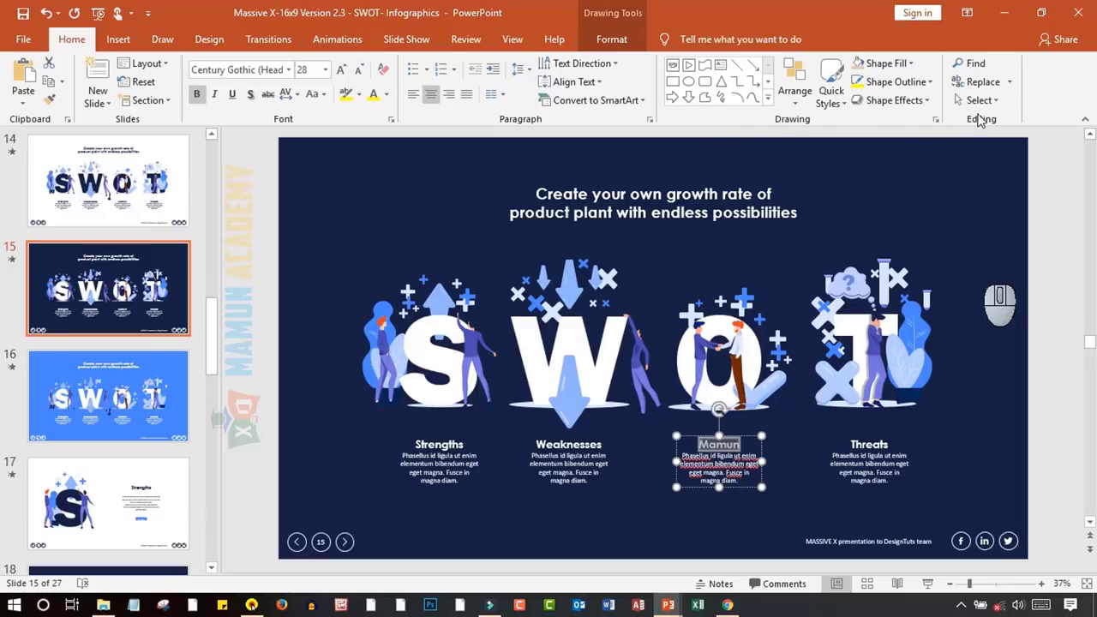
{"action": "left_click", "coordinate": [129, 43]}
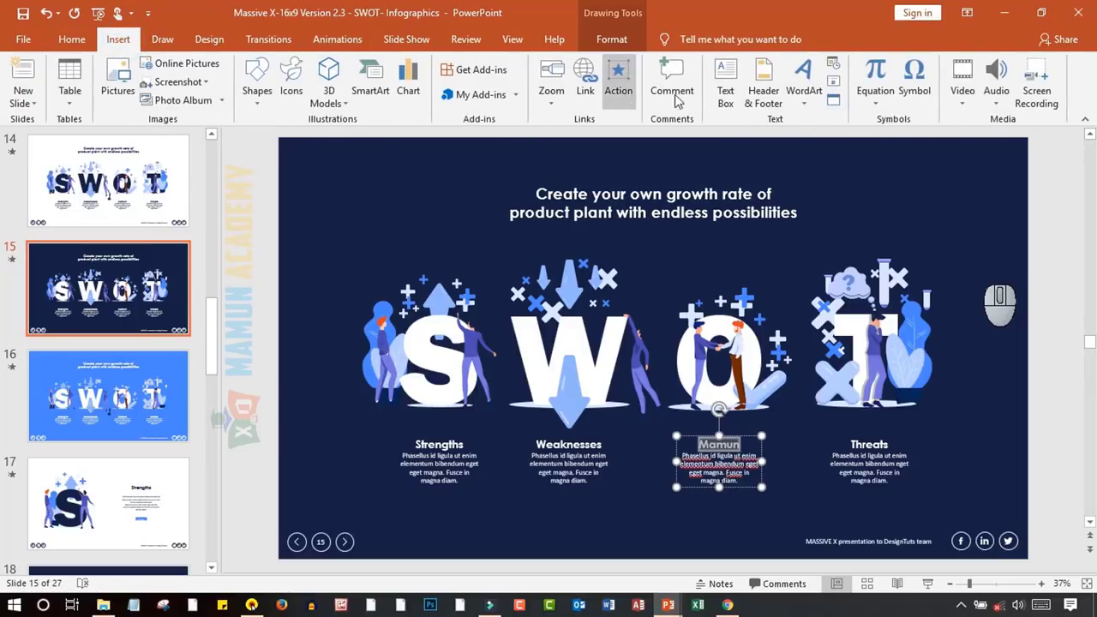
{"action": "left_click", "coordinate": [208, 44]}
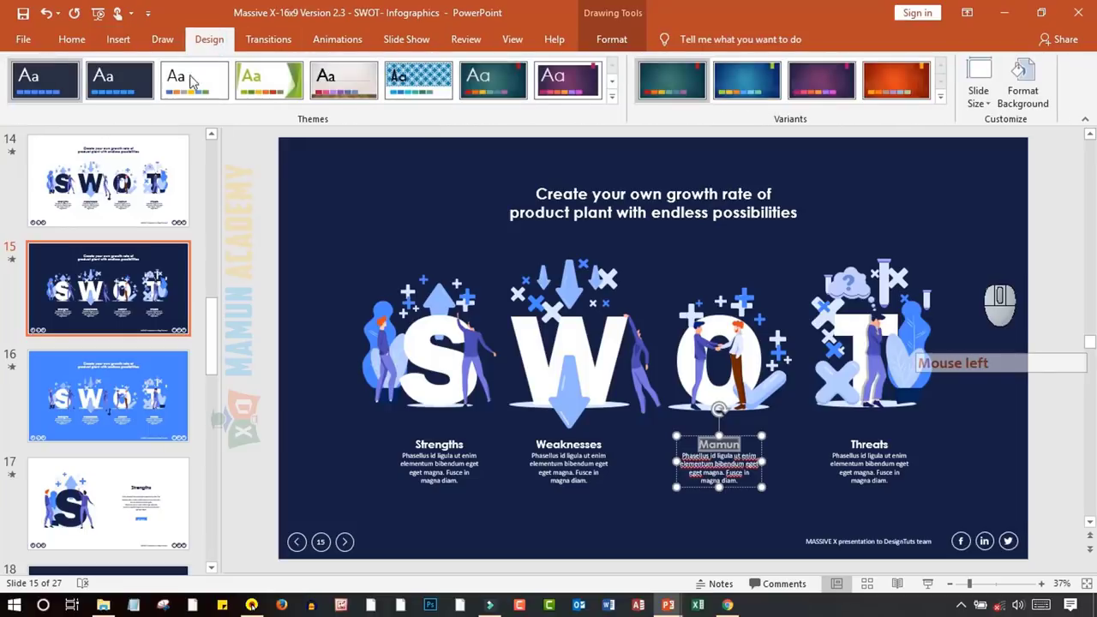